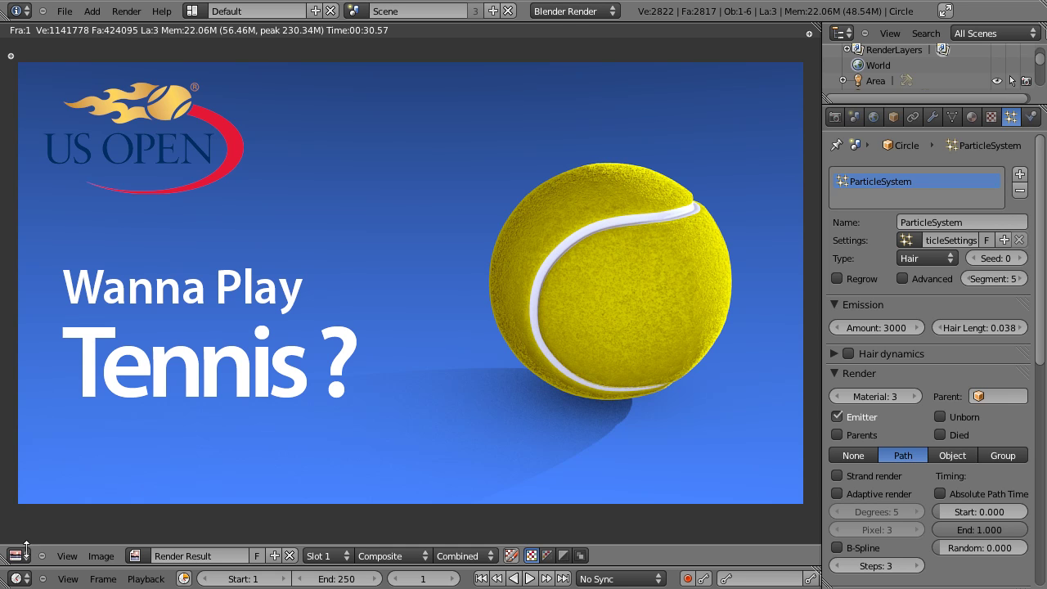
Return from the render to the 3D view and look over the tennis ball scene's objects.
click(31, 544)
right_click(354, 267)
right_click(370, 270)
click(302, 399)
click(501, 399)
scroll(up, 3)
click(351, 448)
scroll(down, 3)
click(483, 434)
Select the ball and ground plane, review the World sky settings, and start a new default scene.
right_click(376, 335)
right_click(672, 267)
right_click(668, 234)
right_click(356, 340)
right_click(353, 291)
right_click(277, 306)
click(274, 415)
click(239, 421)
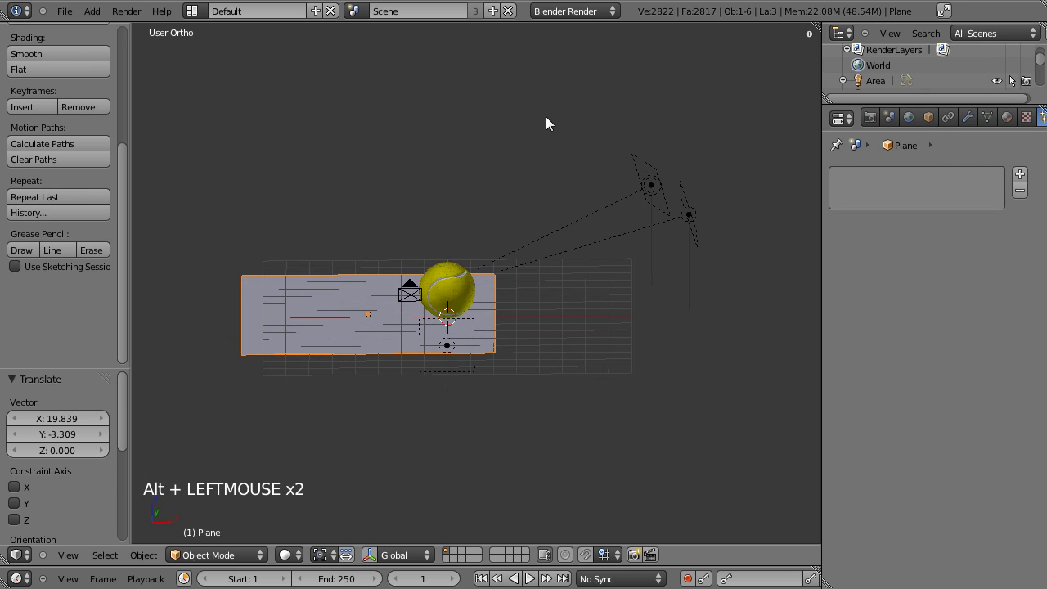
click(911, 122)
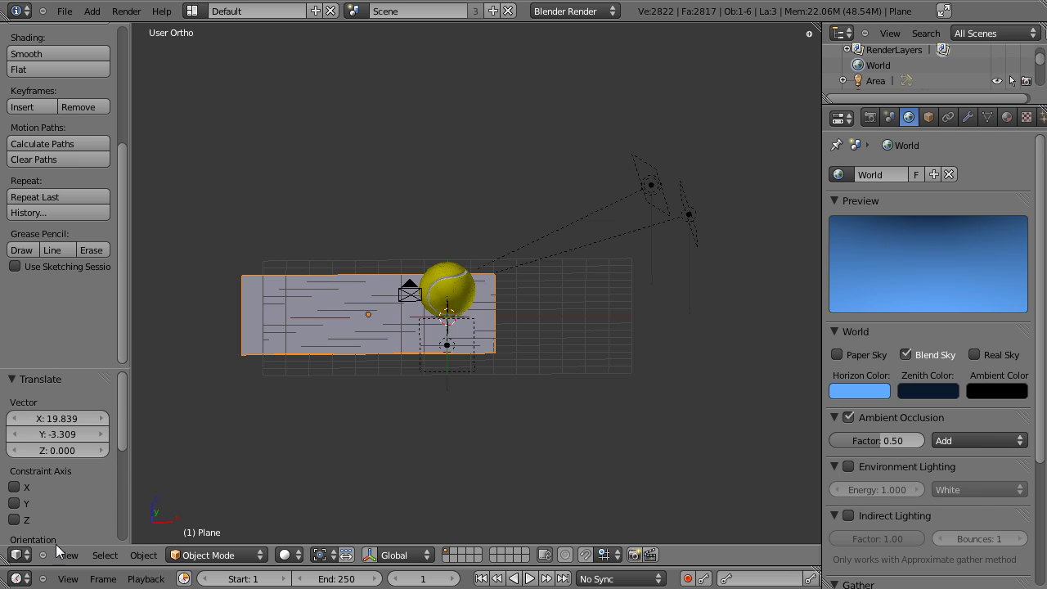
click(27, 562)
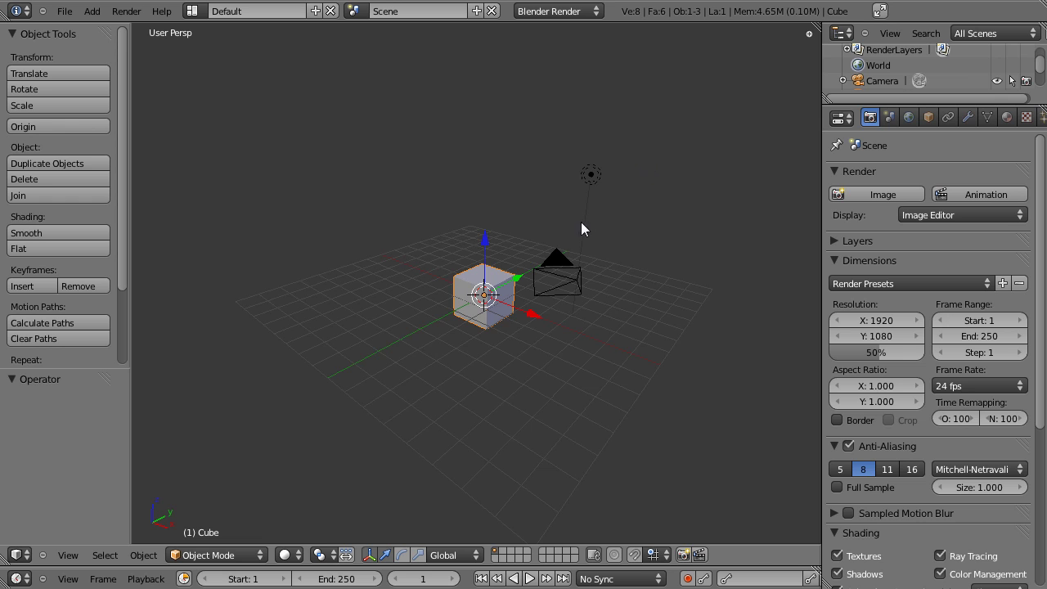
Delete the default cube and lamp, leaving only the camera.
click(558, 359)
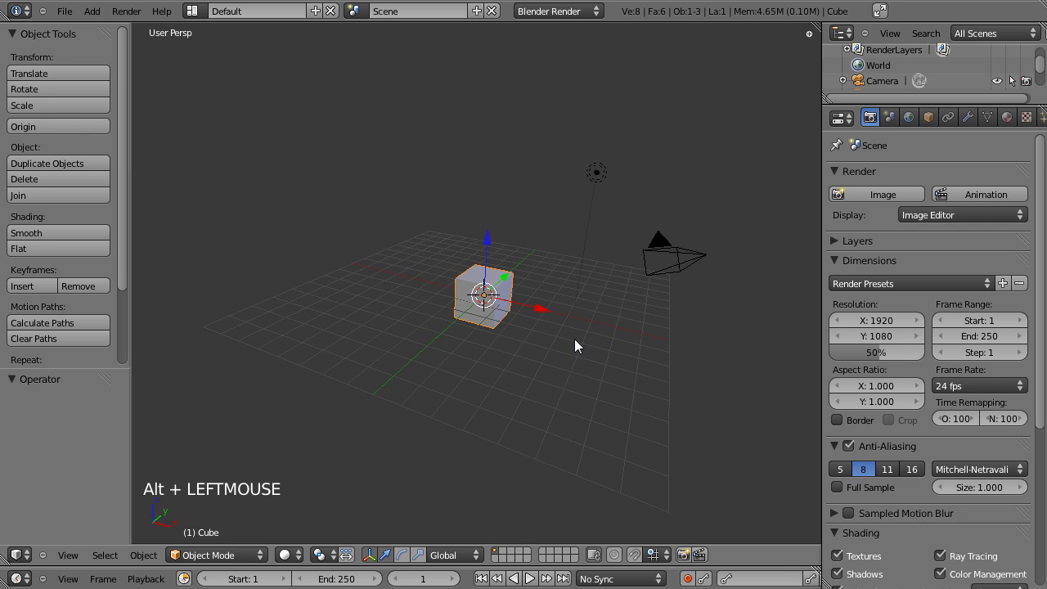
scroll(up, 3)
scroll(down, 3)
right_click(642, 146)
key(Delete)
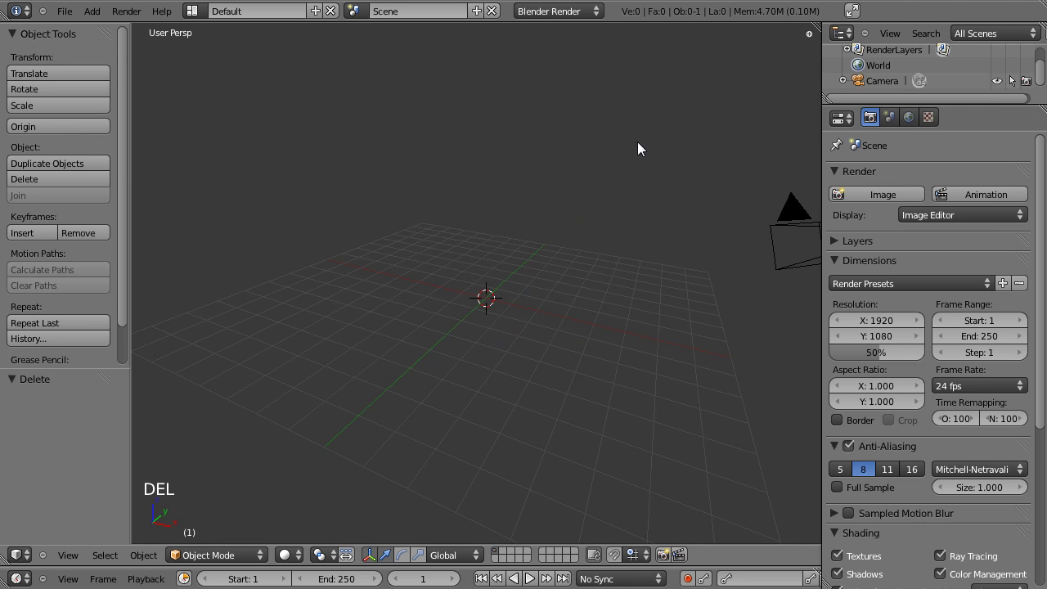
Switch to Top Ortho view and bring up the Shift+A add-object list.
key(KP_7)
key(KP_5)
click(590, 366)
scroll(up, 3)
key(shift+a)
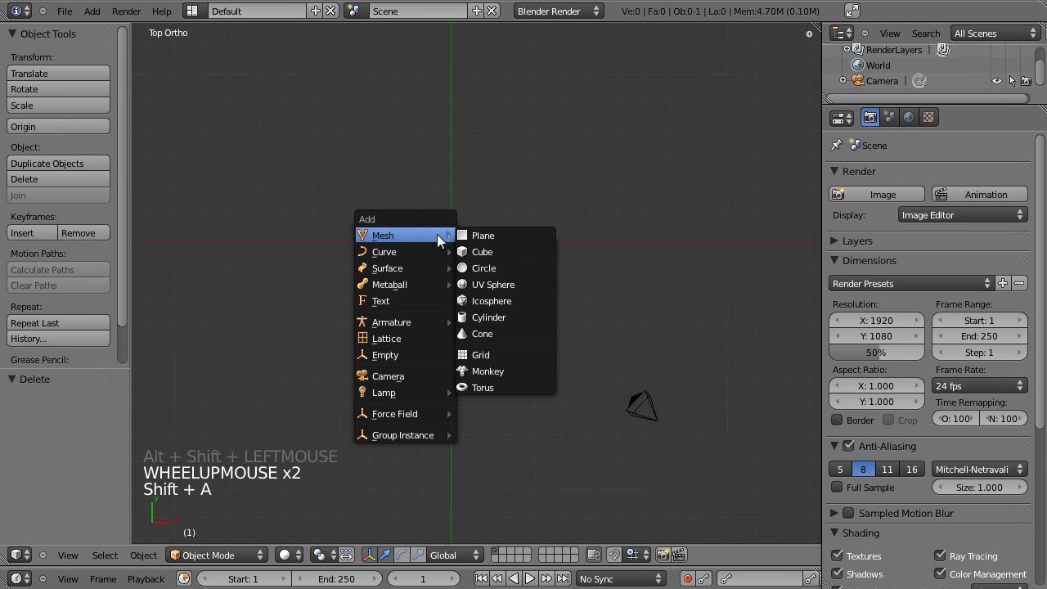
Add an 8-vertex circle, rotate it 90 degrees about X in Edit Mode, and return to Top view.
click(66, 424)
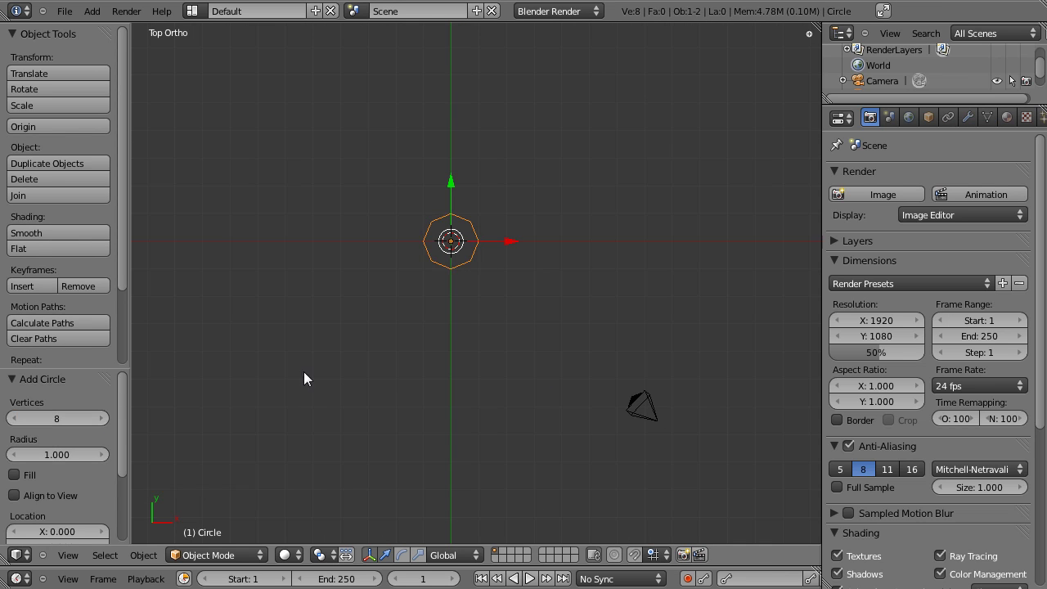
key(ctrl+space)
scroll(up, 3)
key(Tab)
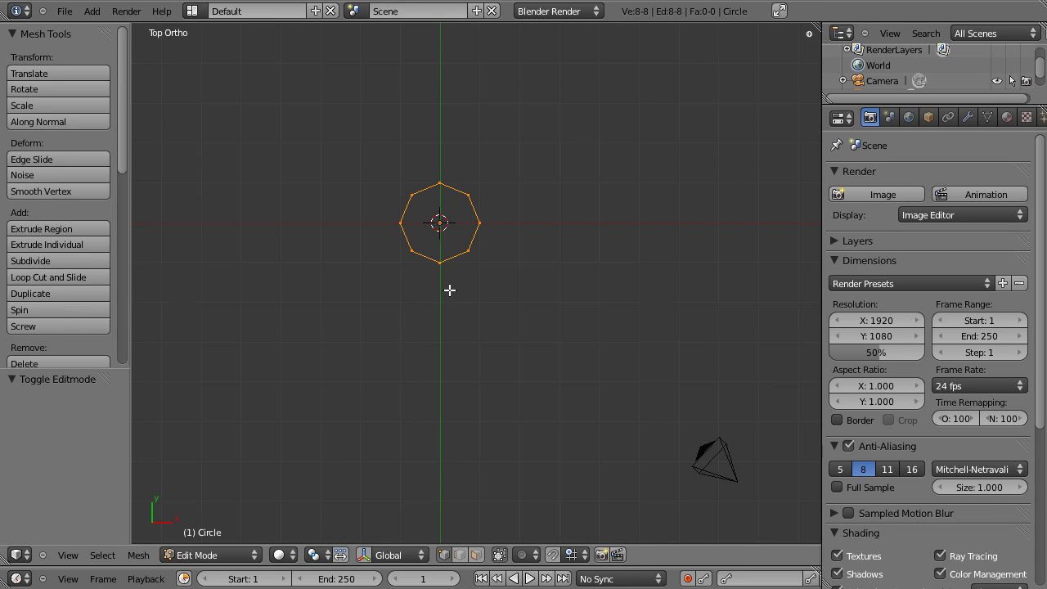
key(r)
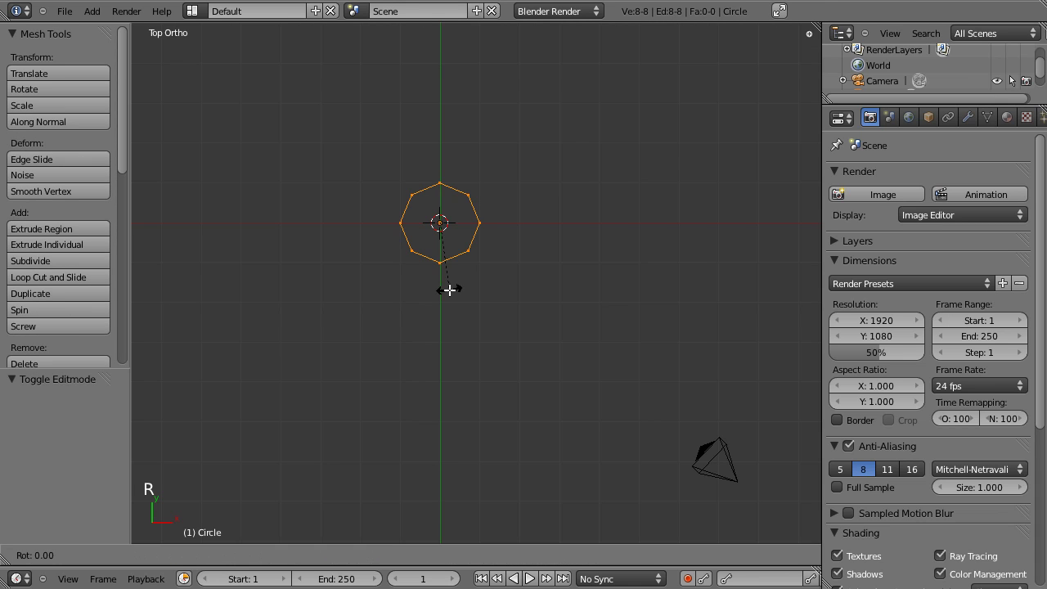
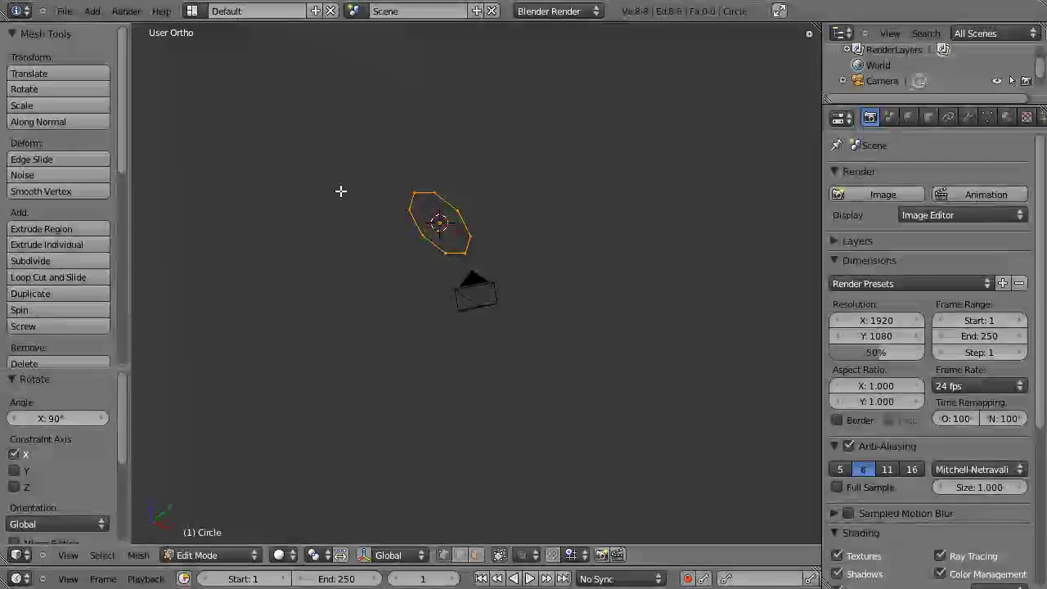
key(KP_7)
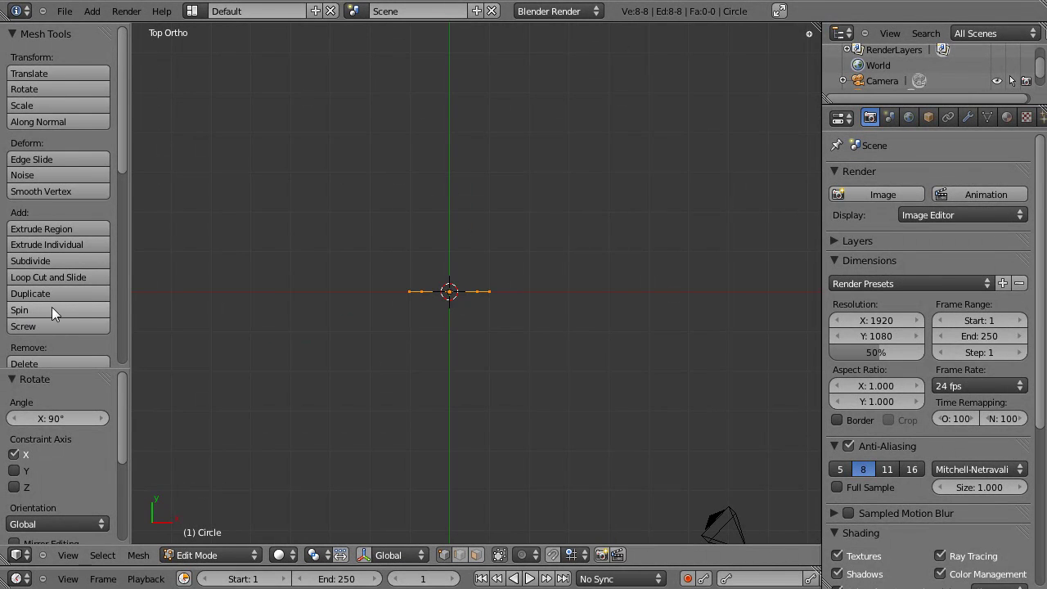
Spin the circle 180 degrees about its centre and adjust the spin step count.
click(35, 317)
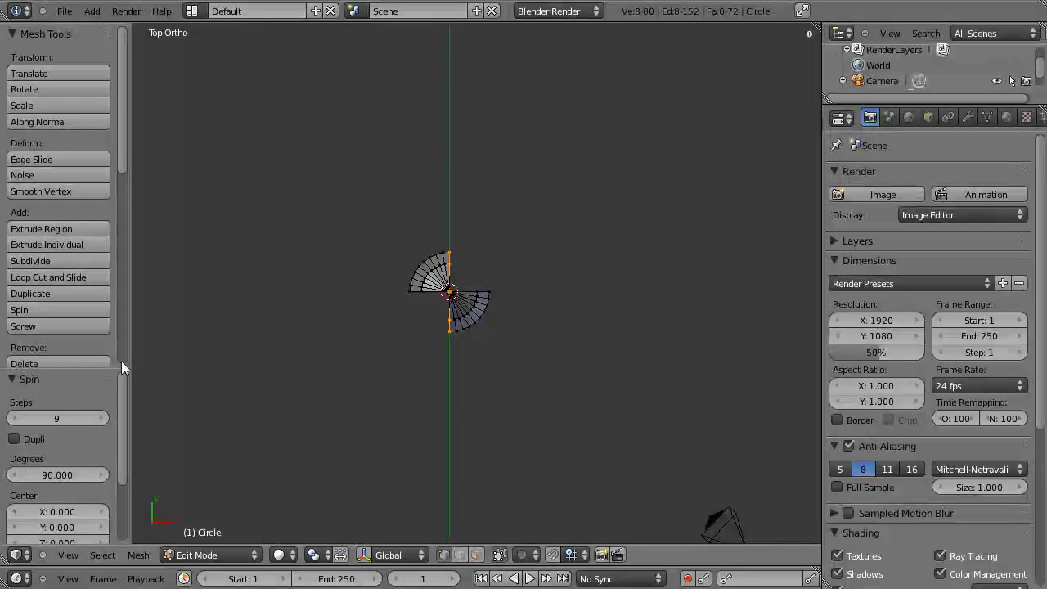
scroll(up, 3)
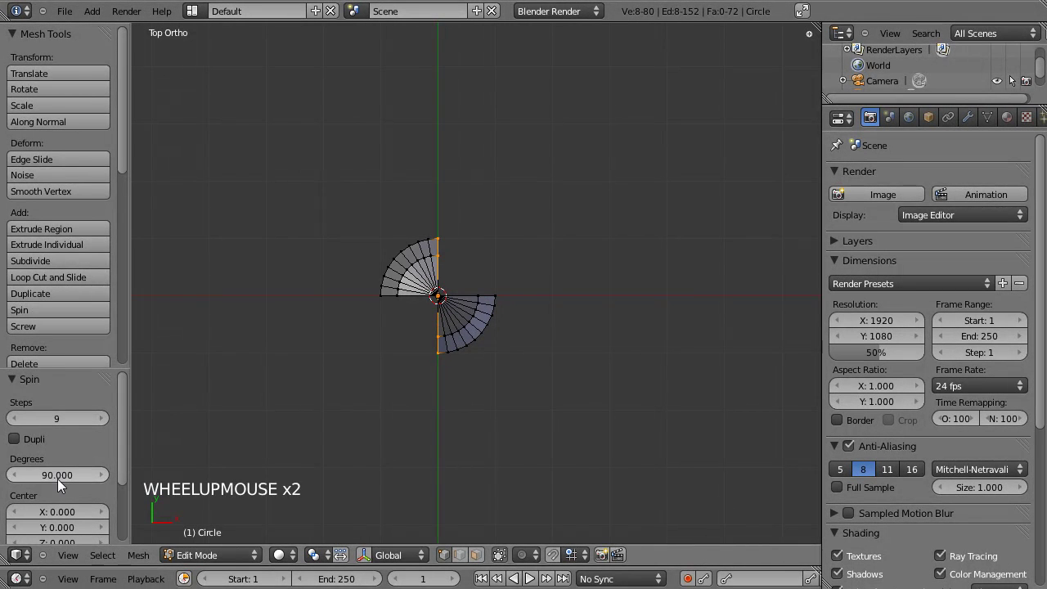
click(59, 484)
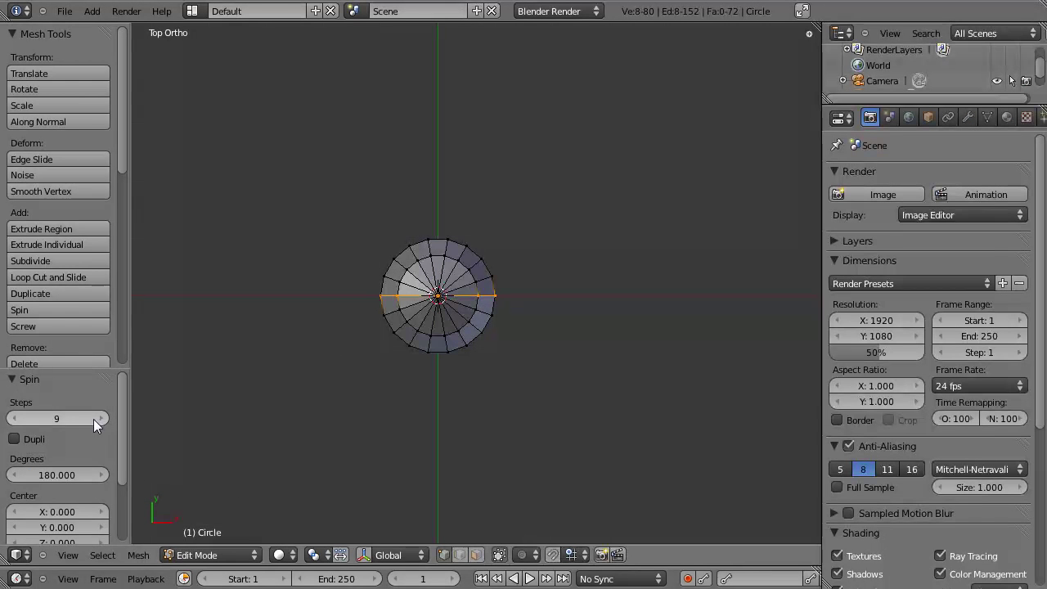
click(71, 419)
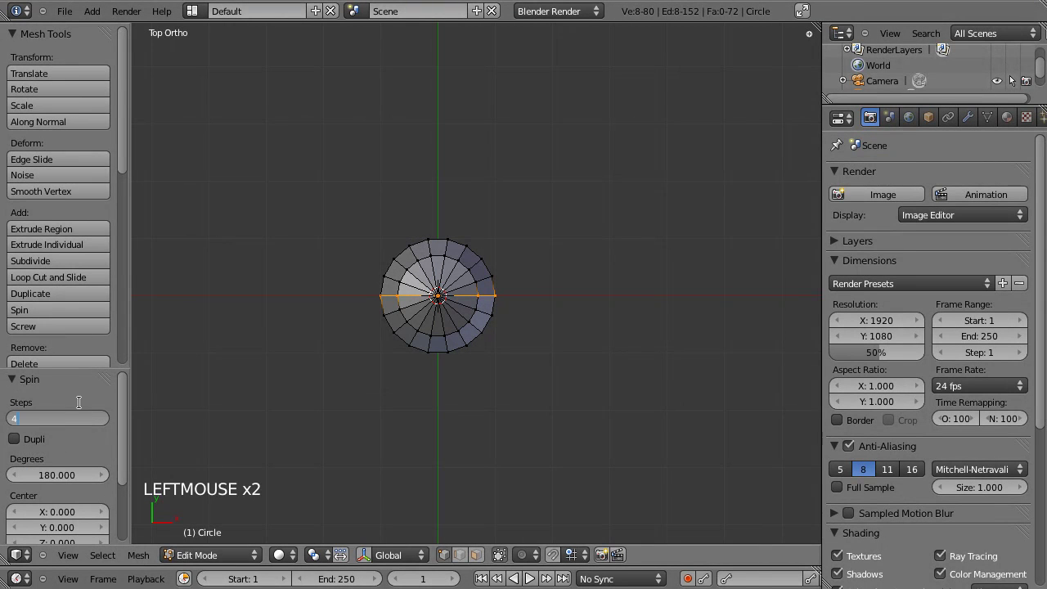
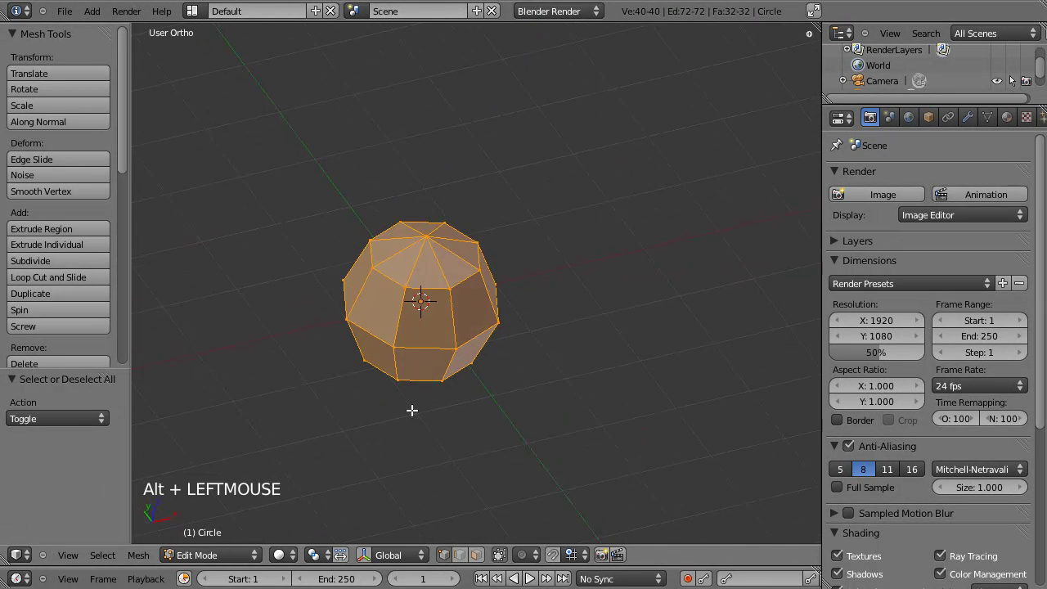
Run Remove Doubles to merge the ball's 14 duplicate vertices.
scroll(up, 3)
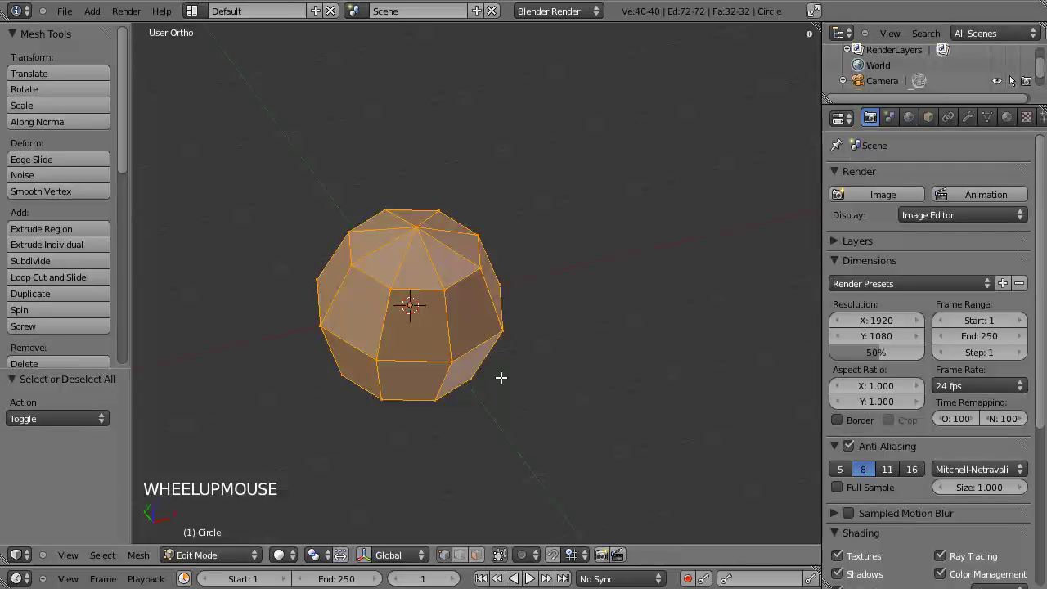
key(w)
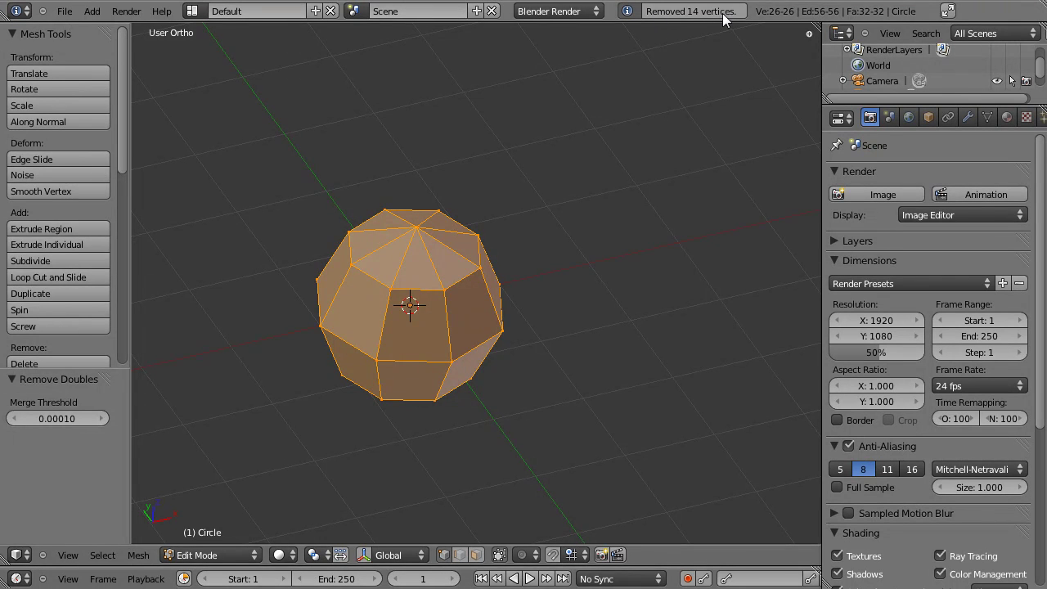
key(Tab)
In Front Ortho wireframe, box-select the left half of the ball's vertices.
click(435, 420)
key(KP_1)
click(411, 395)
key(Tab)
key(a)
key(z)
key(b)
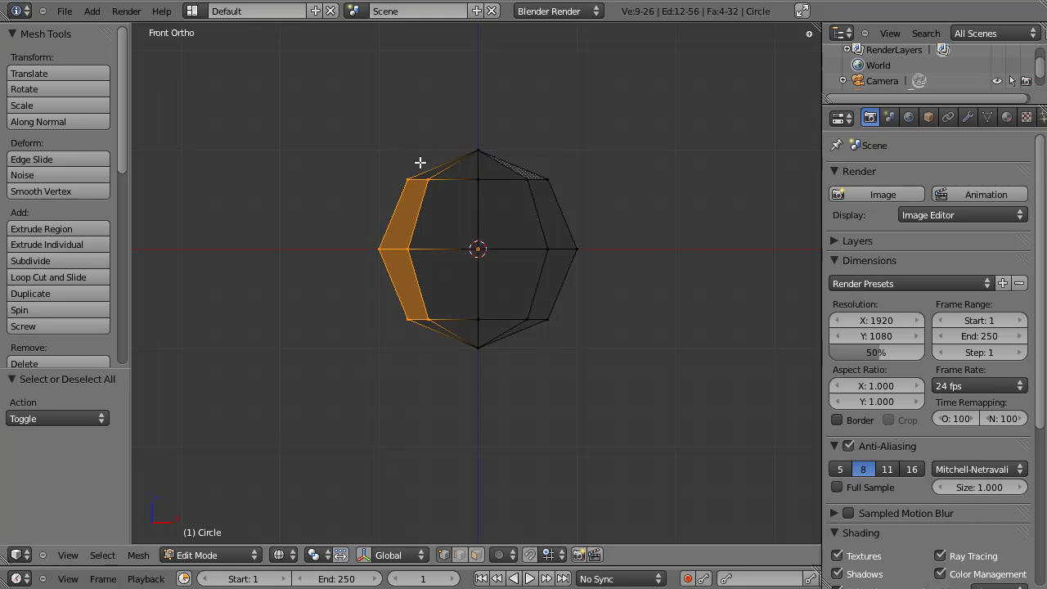
Delete the left half, duplicate the remaining half, mirror it and rotate the copy 90 degrees about X.
key(Delete)
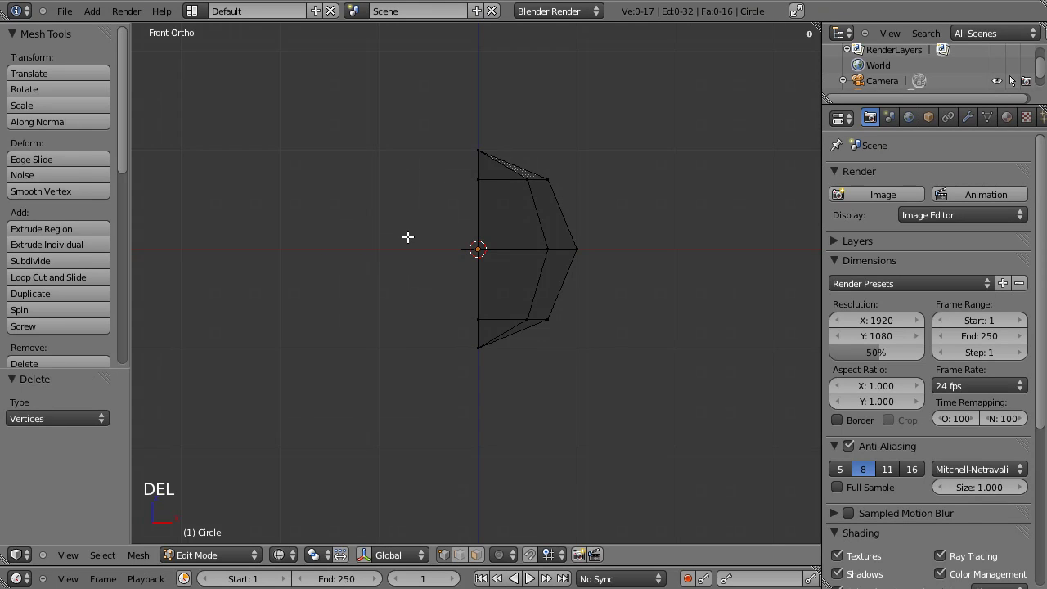
key(Tab)
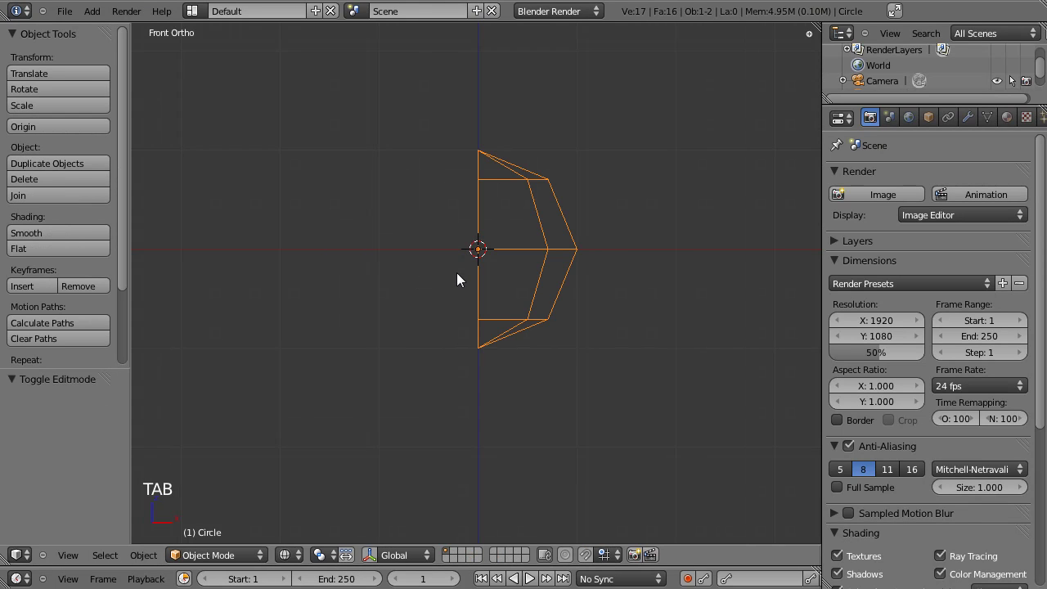
key(shift+d)
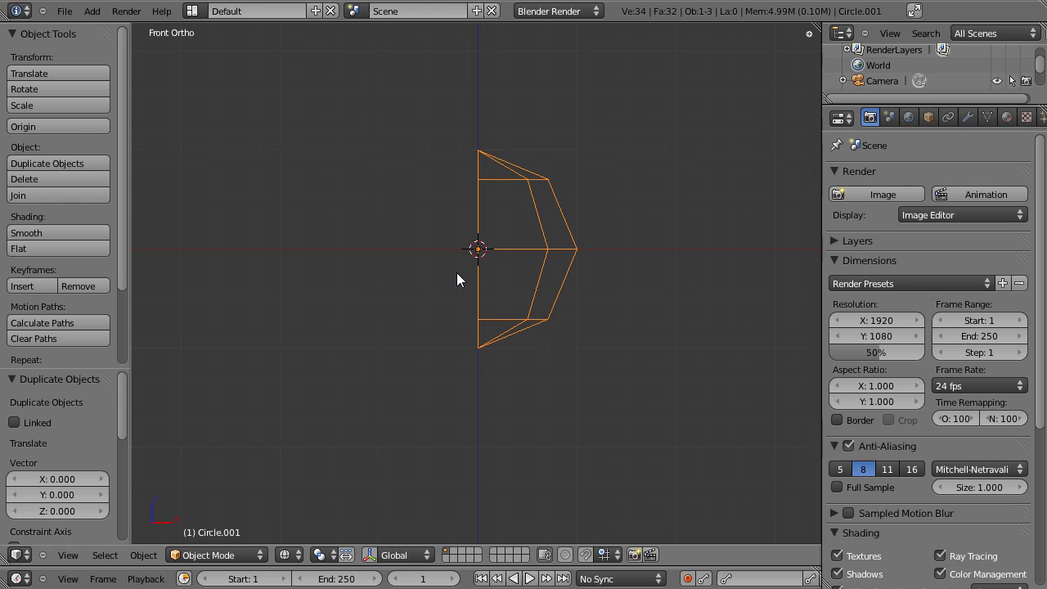
key(s)
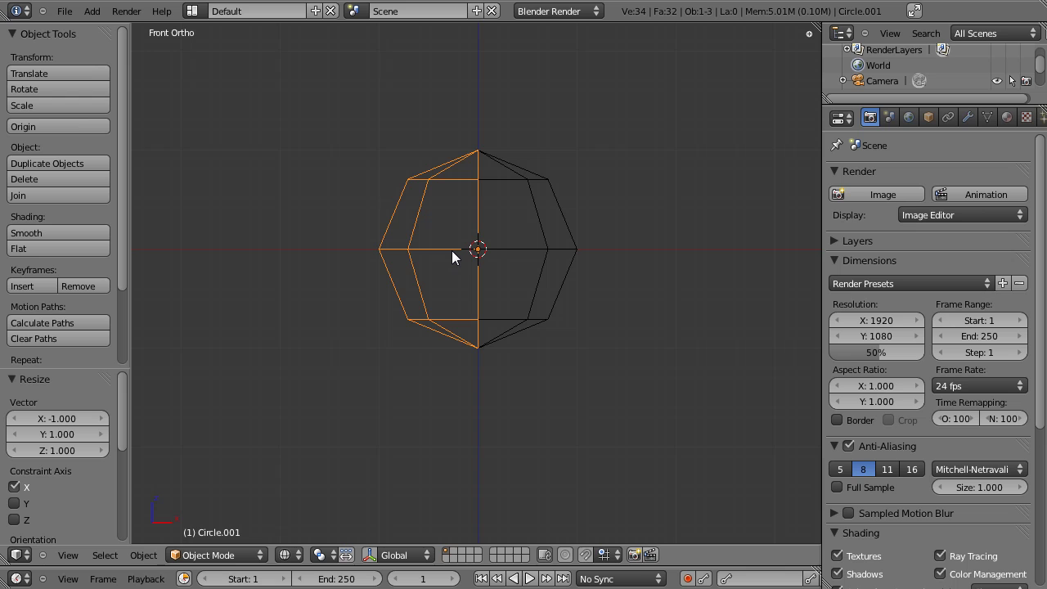
key(r)
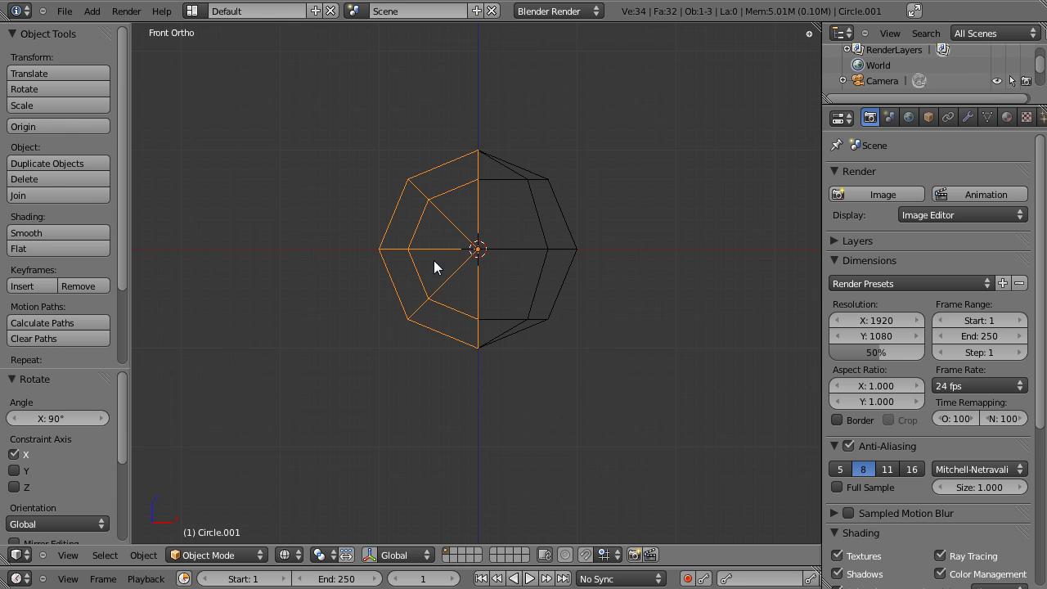
key(z)
Select both halves, join them with Ctrl+J into one 34-vertex mesh and reopen it for editing.
click(558, 231)
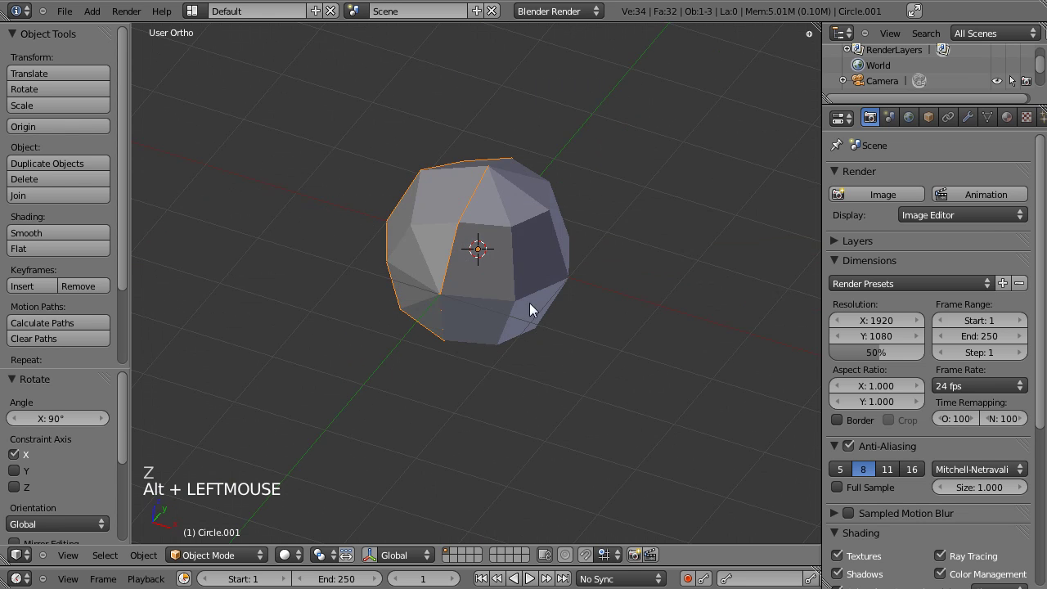
right_click(506, 249)
right_click(452, 220)
right_click(507, 220)
right_click(451, 214)
right_click(505, 221)
right_click(459, 209)
right_click(519, 225)
right_click(444, 216)
right_click(517, 228)
right_click(461, 220)
right_click(513, 230)
right_click(460, 213)
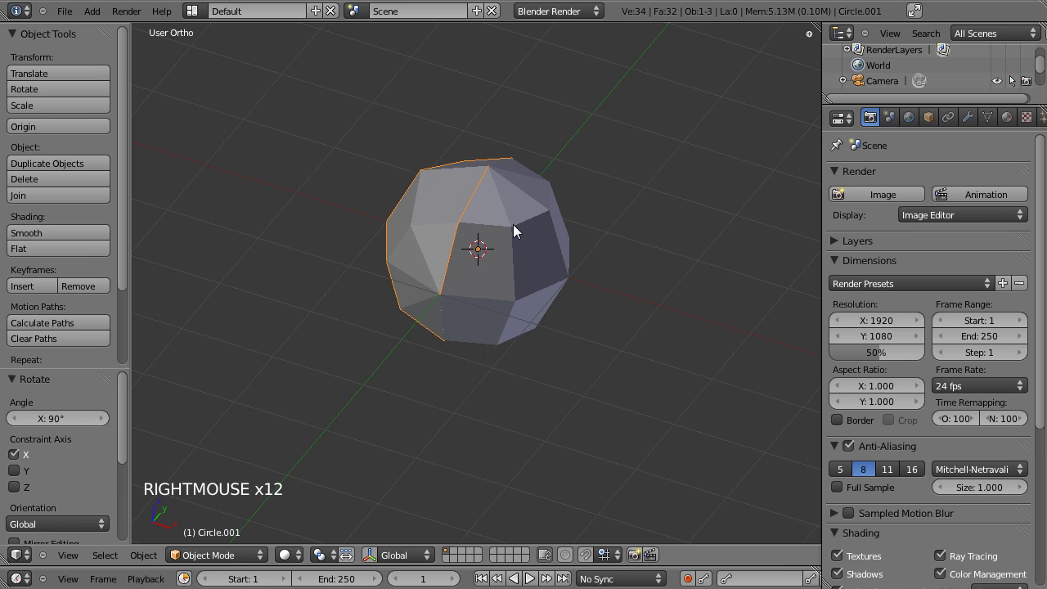
right_click(518, 230)
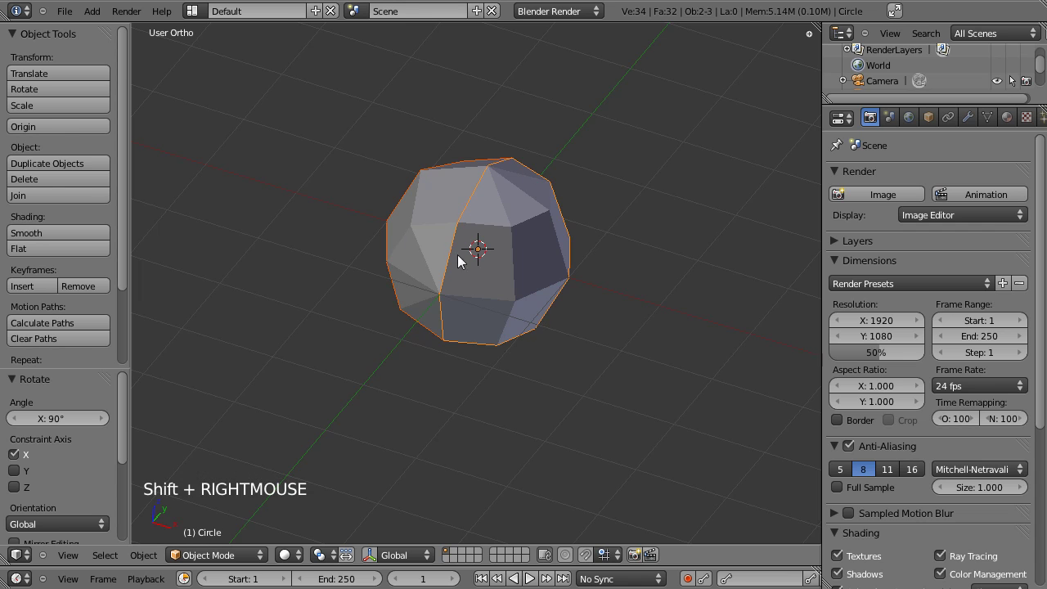
key(ctrl+j)
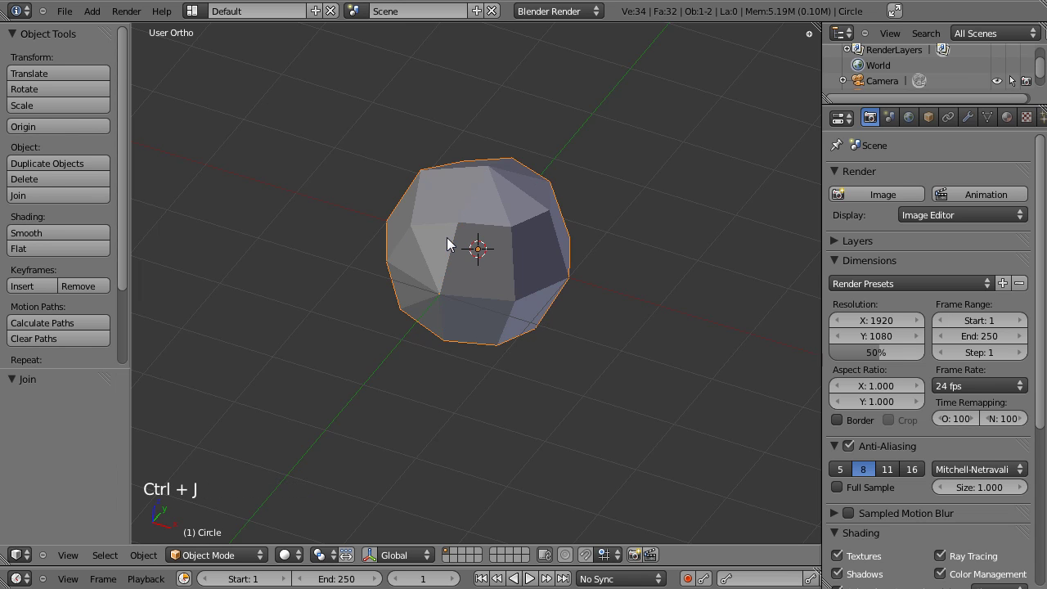
key(Tab)
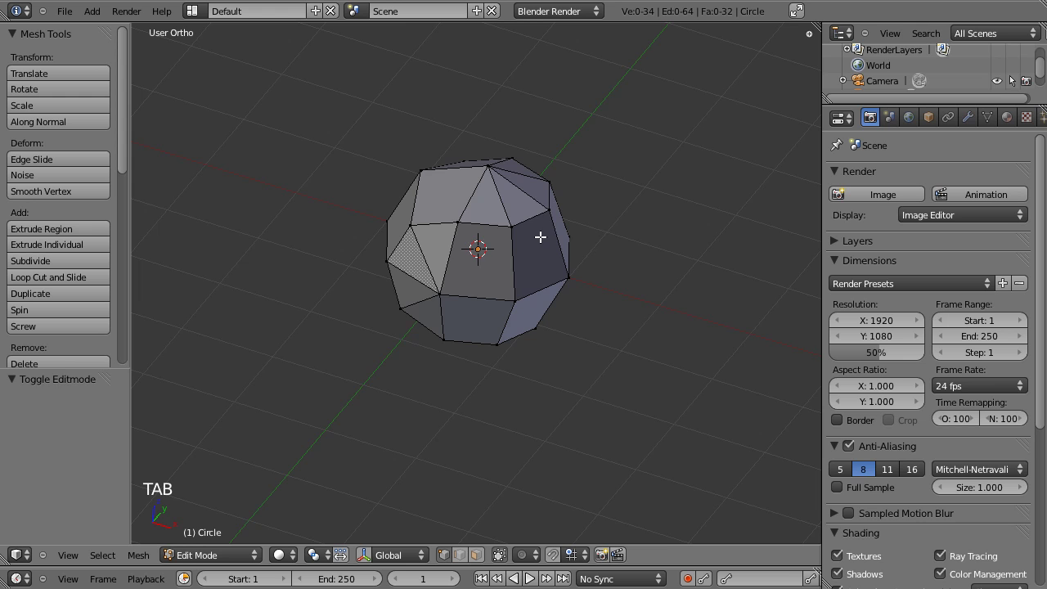
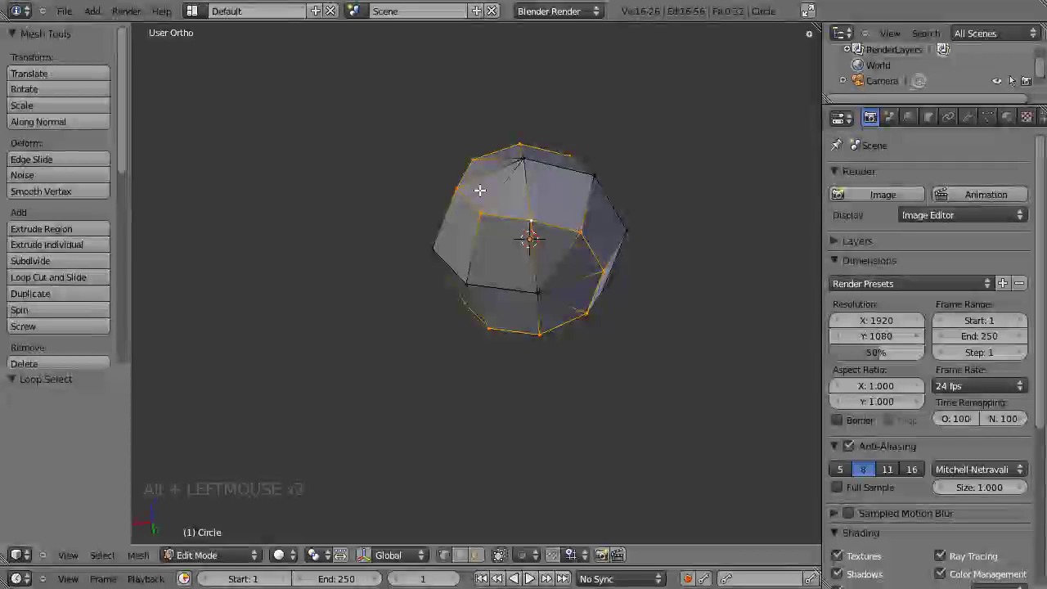
Cut an edge loop around the ball with Ctrl+R and return to Object Mode.
key(ctrl+r)
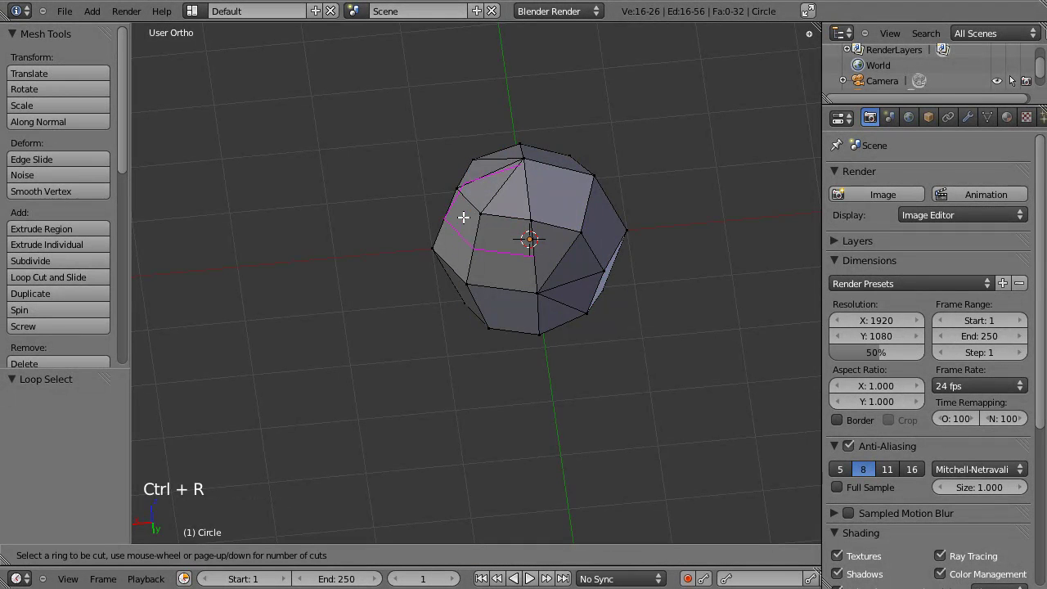
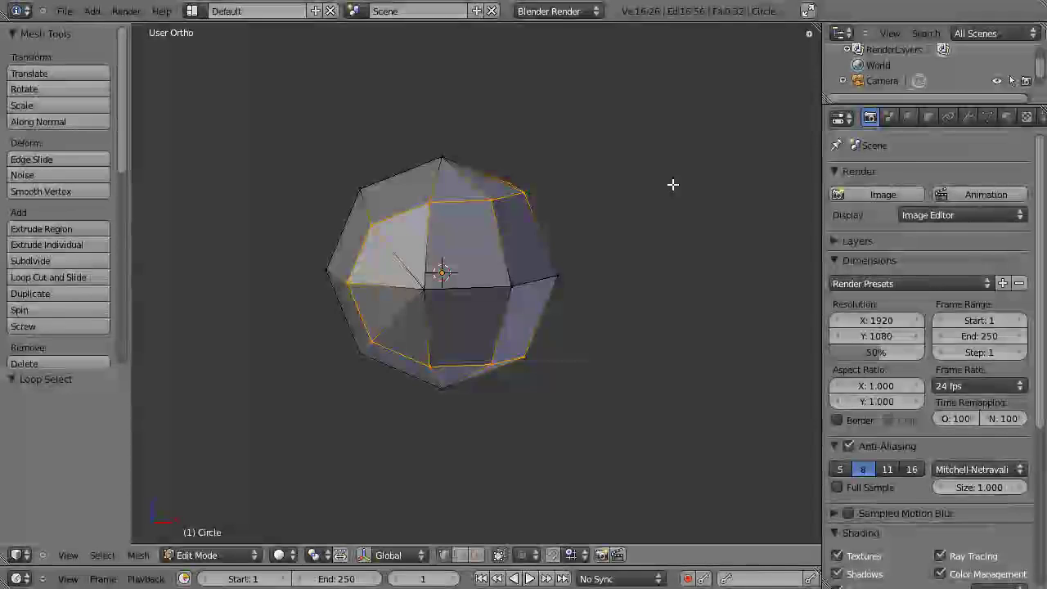
key(Tab)
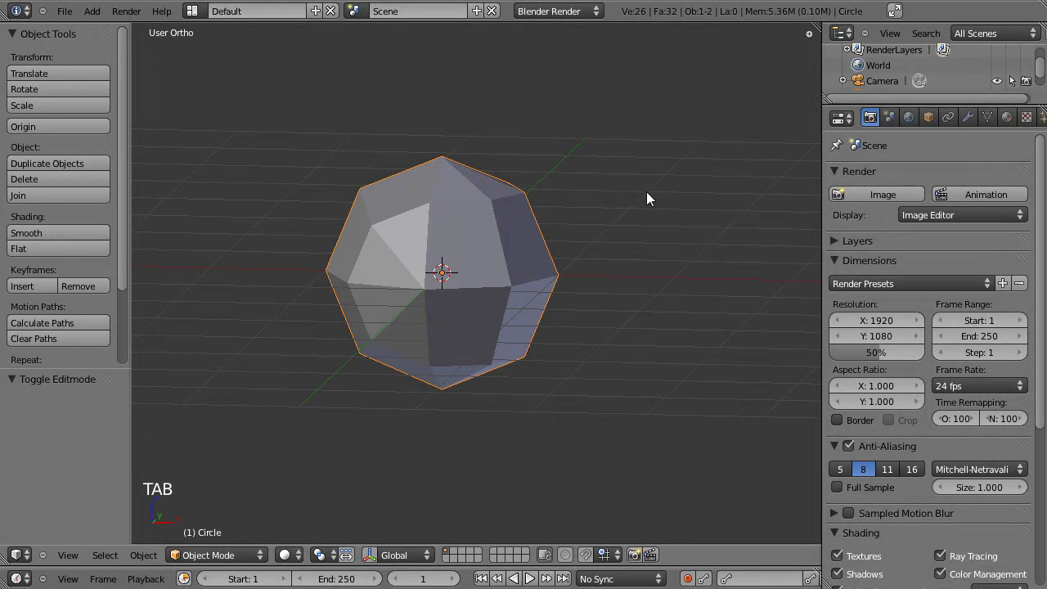
Add and apply a Subdivision Surface modifier, then select the whole 114-vertex mesh in Edit Mode.
click(969, 126)
click(897, 197)
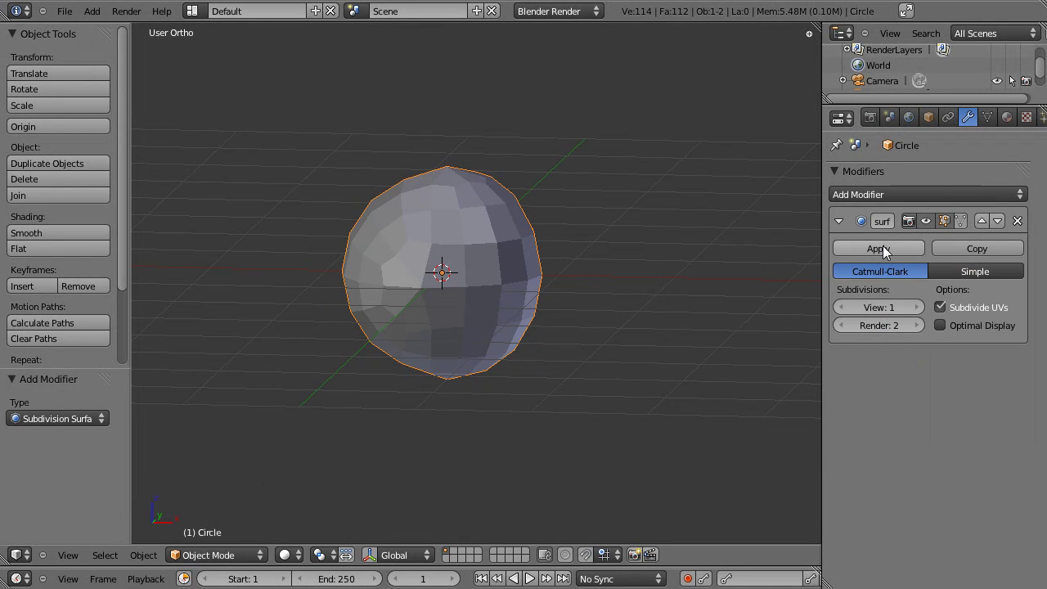
click(886, 251)
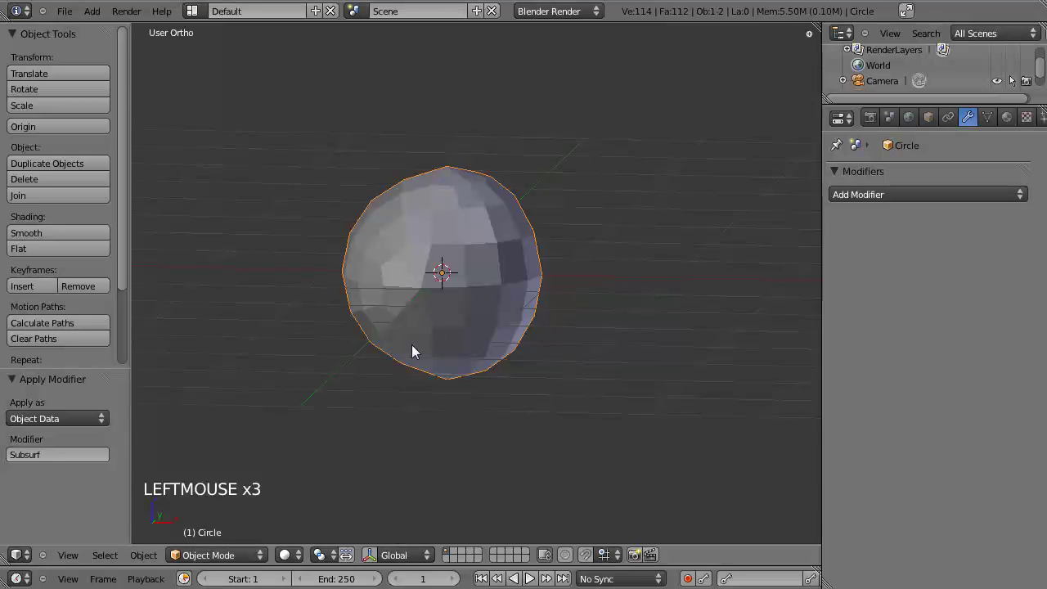
key(Tab)
key(a)
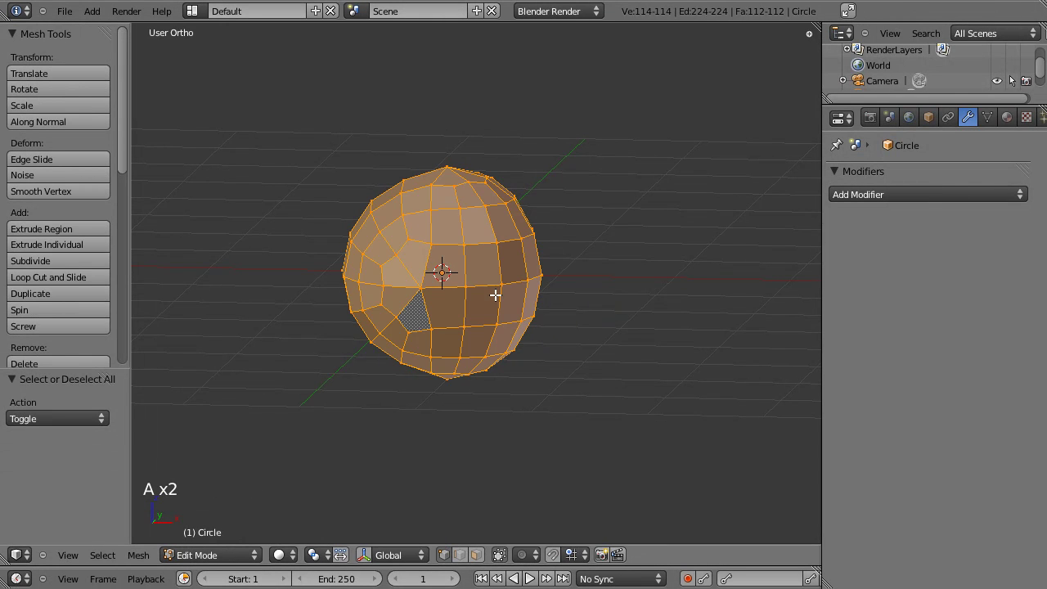
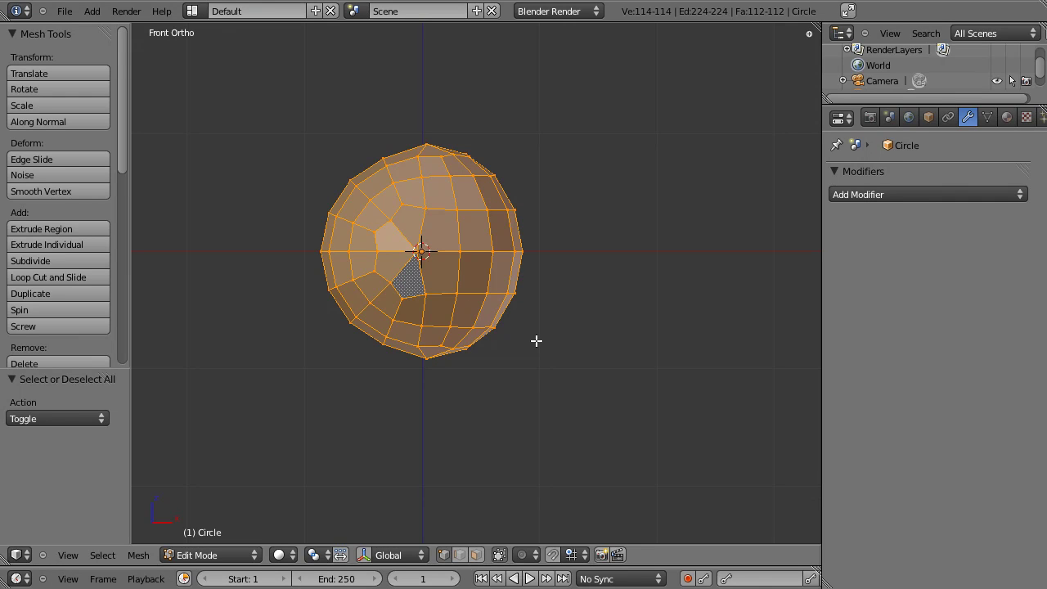
Round the mesh with To Sphere at factor 1.0 and check the shape in Object Mode.
key(shift+alt+s)
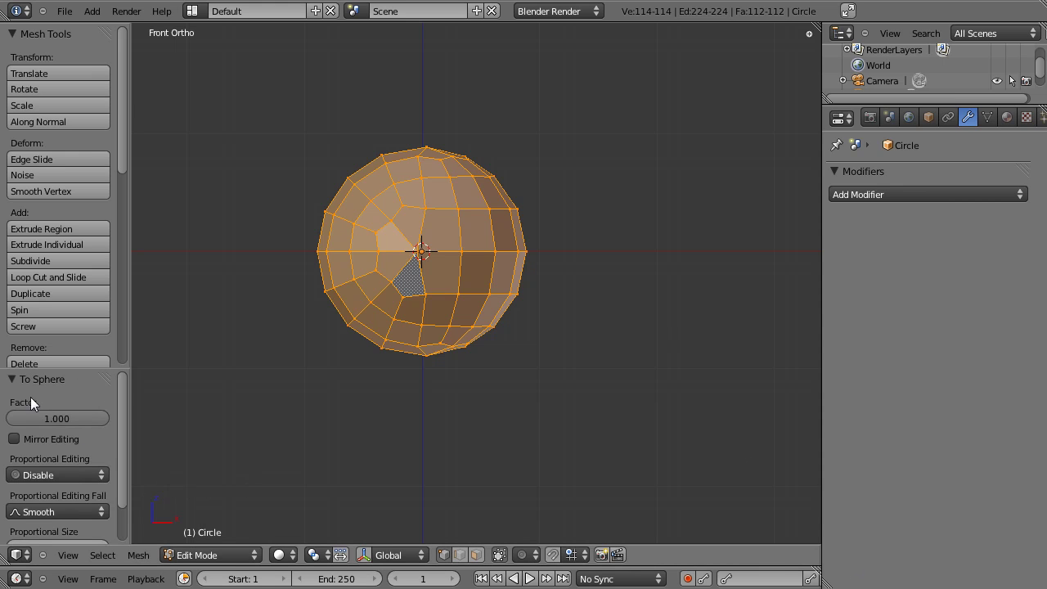
click(129, 408)
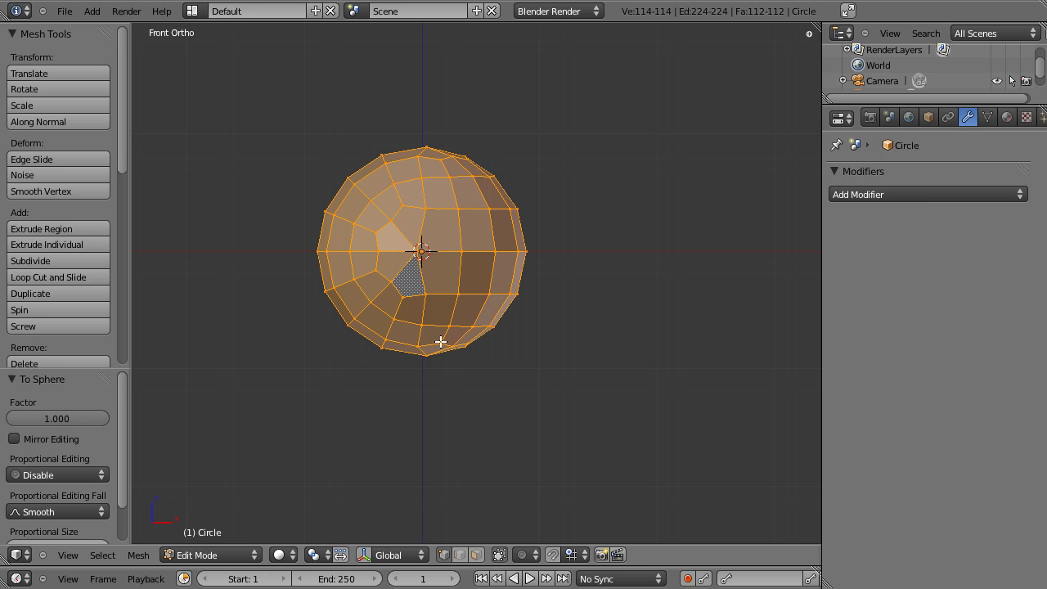
key(Tab)
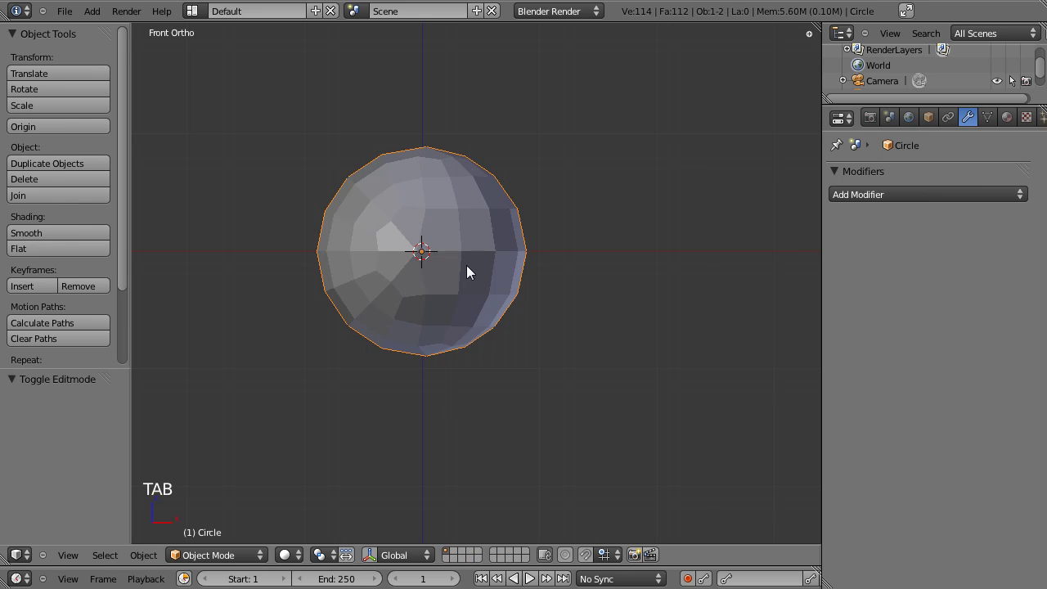
key(Tab)
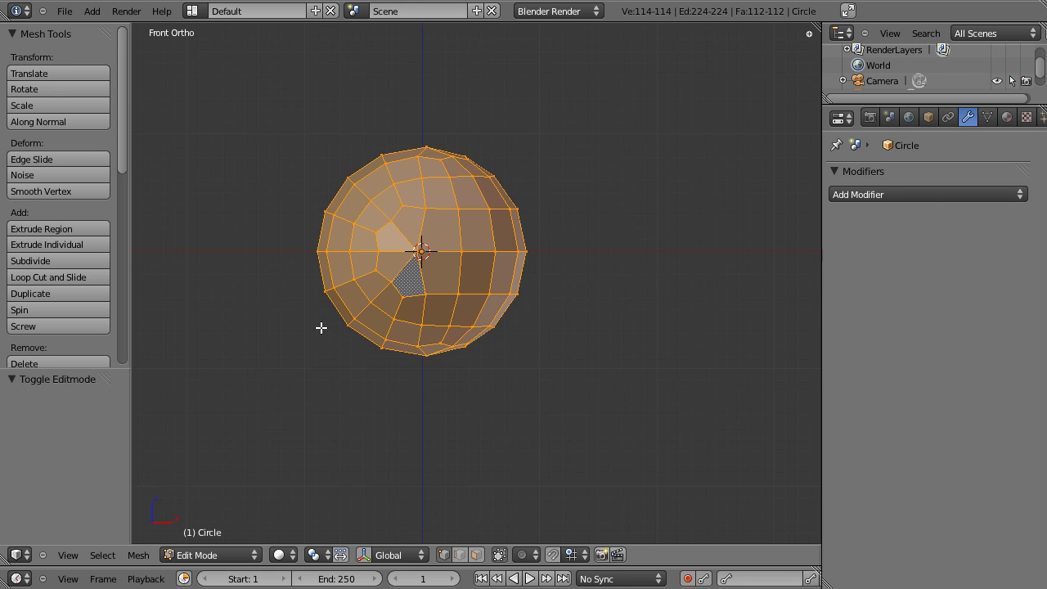
key(space)
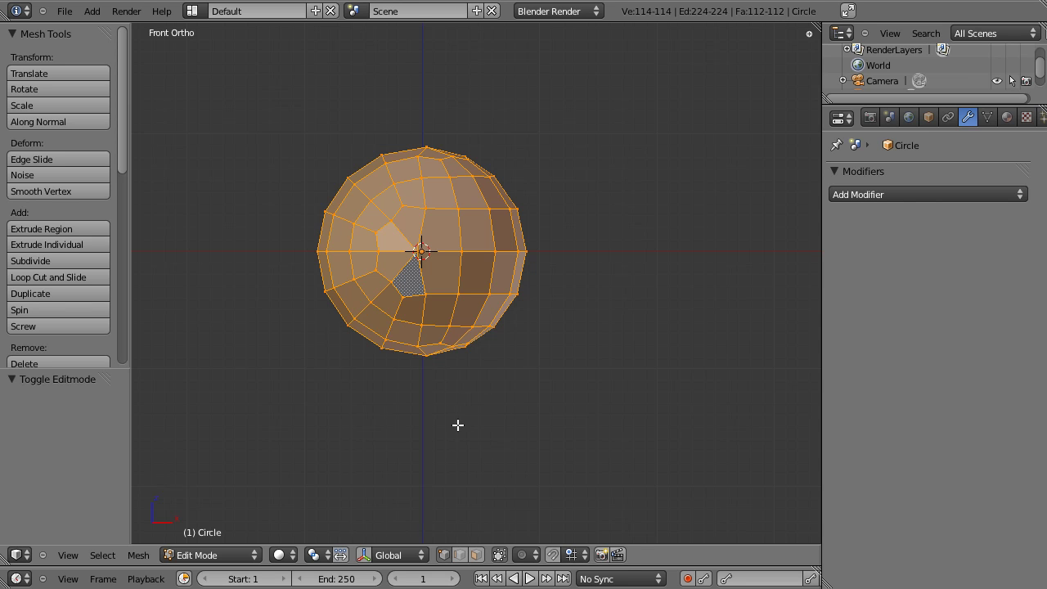
key(space)
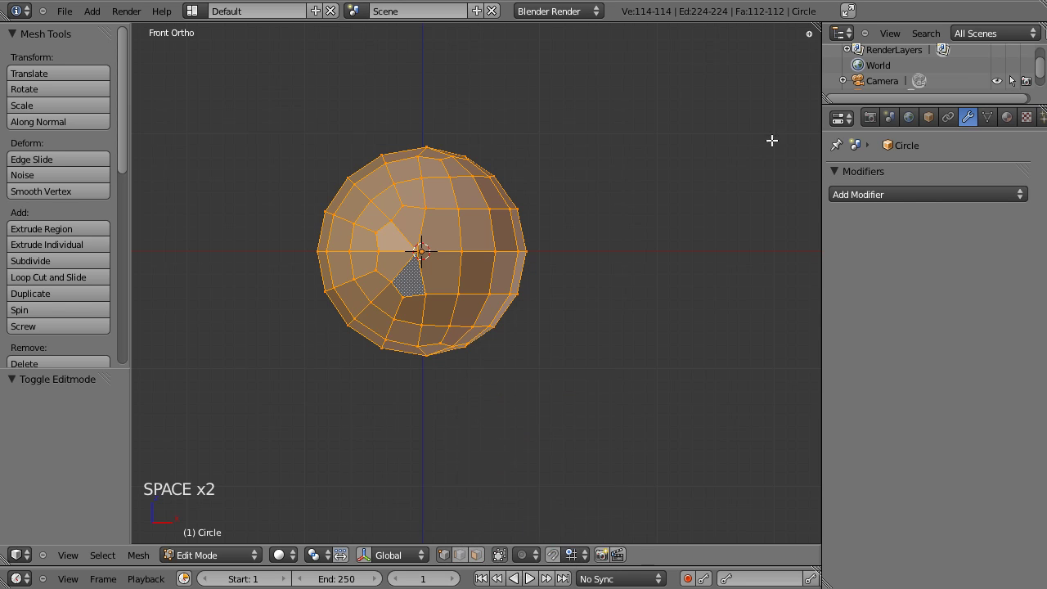
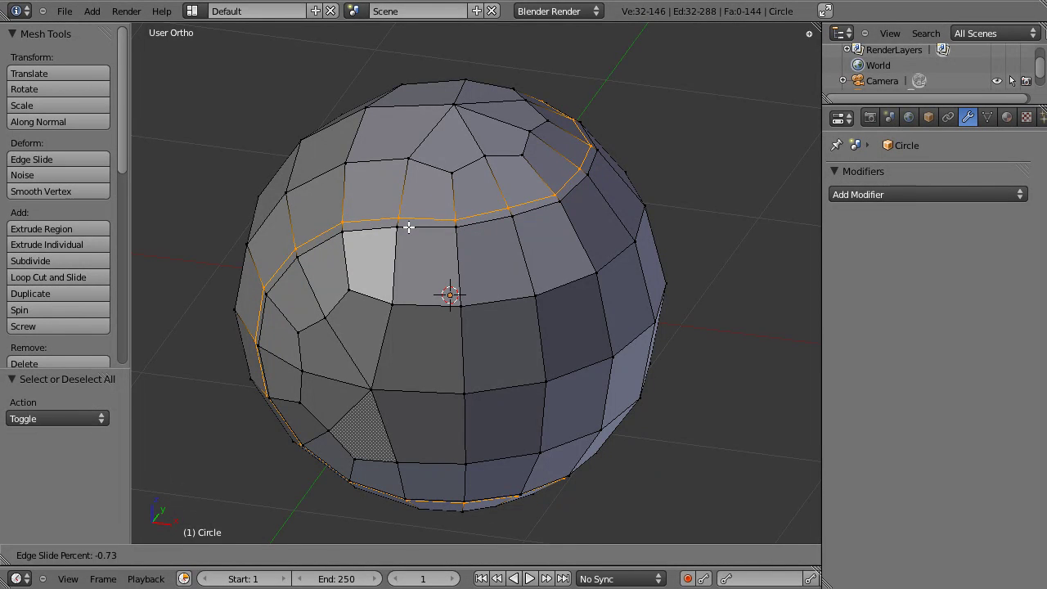
Cut a parallel edge loop along the seam line to form the tennis-ball groove.
key(ctrl+r)
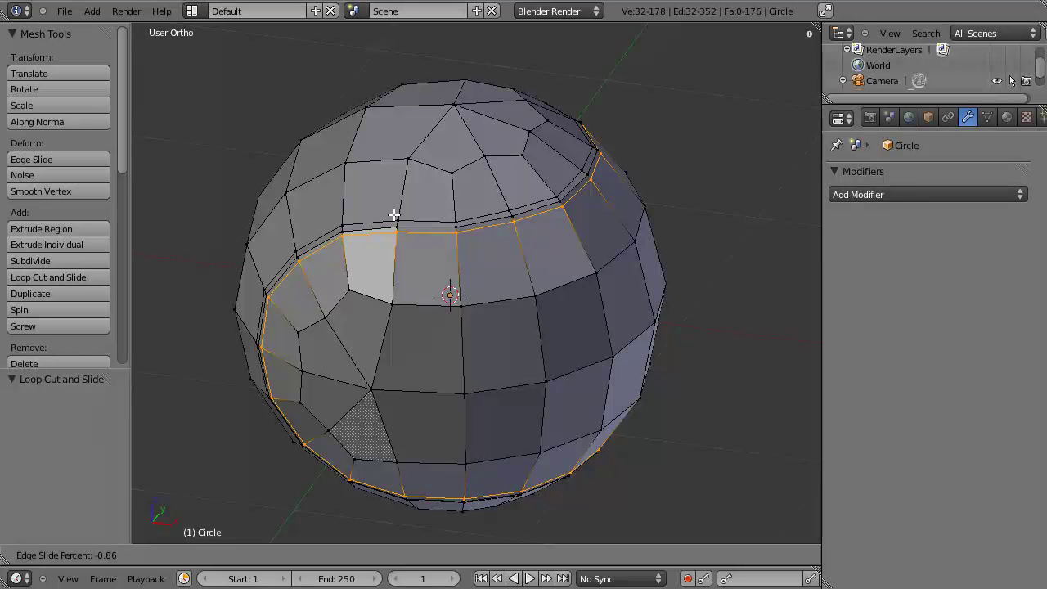
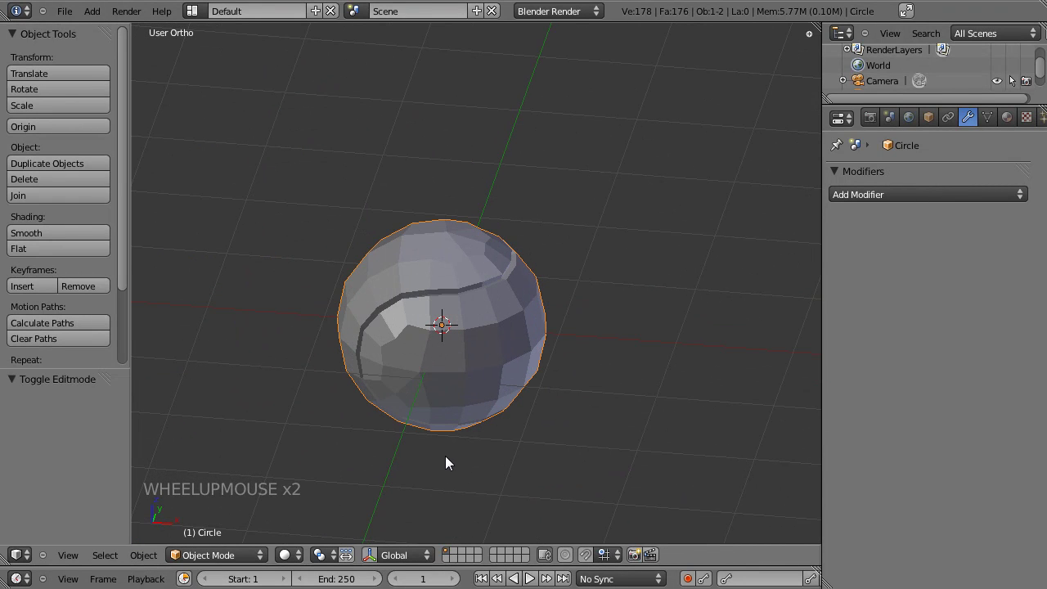
Add a Subdivision Surface modifier at View level 2 and apply it, giving a 2818-vertex ball.
click(444, 461)
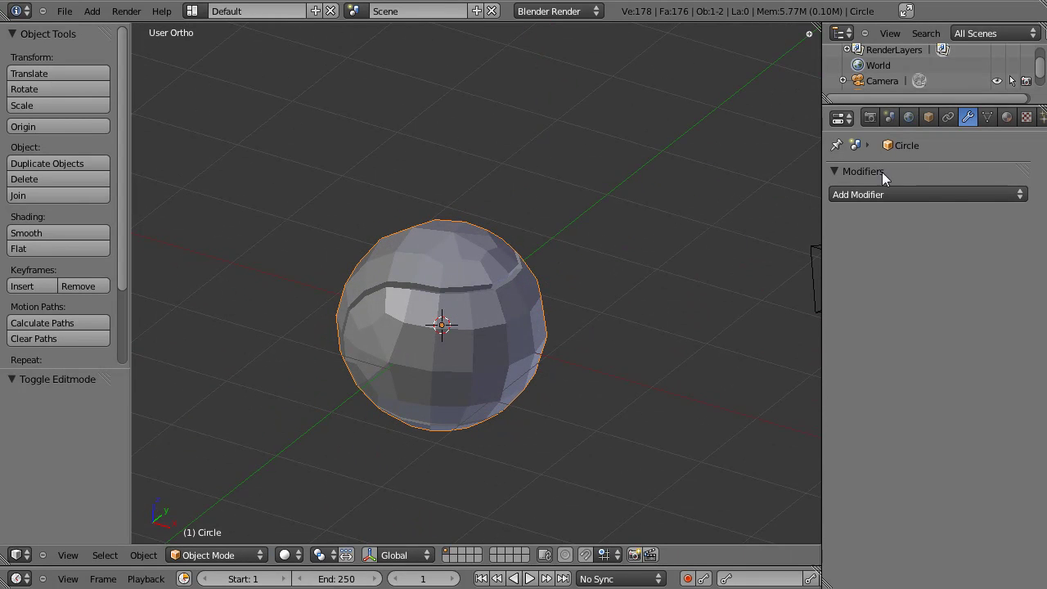
click(881, 199)
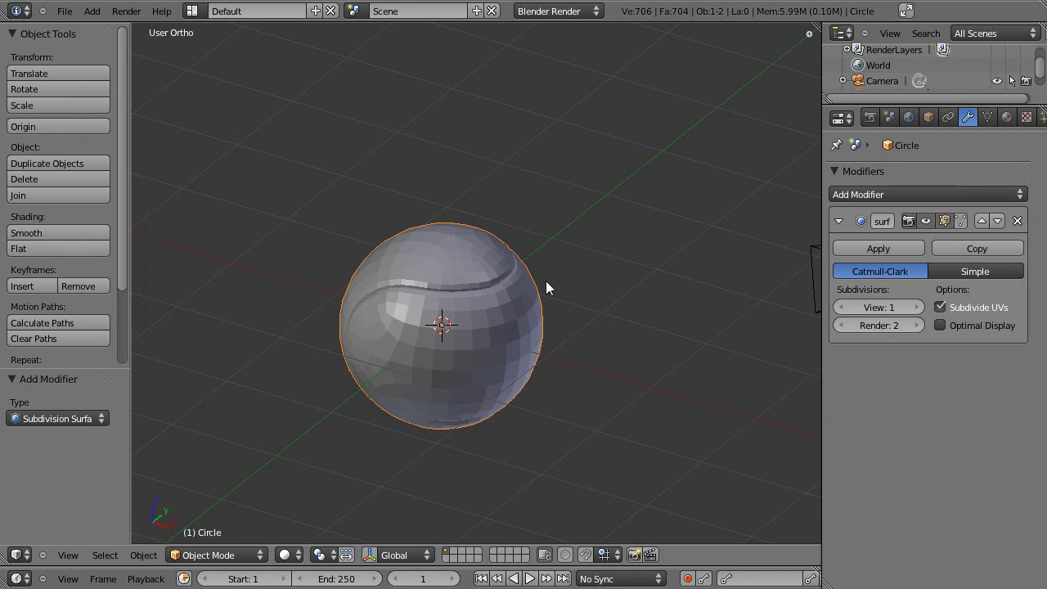
click(919, 314)
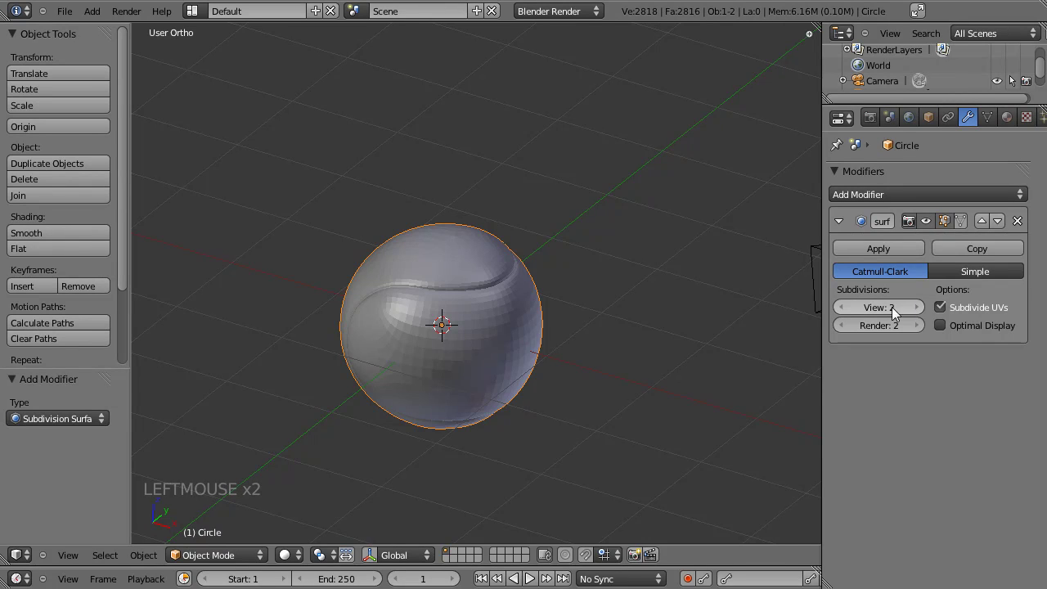
click(470, 422)
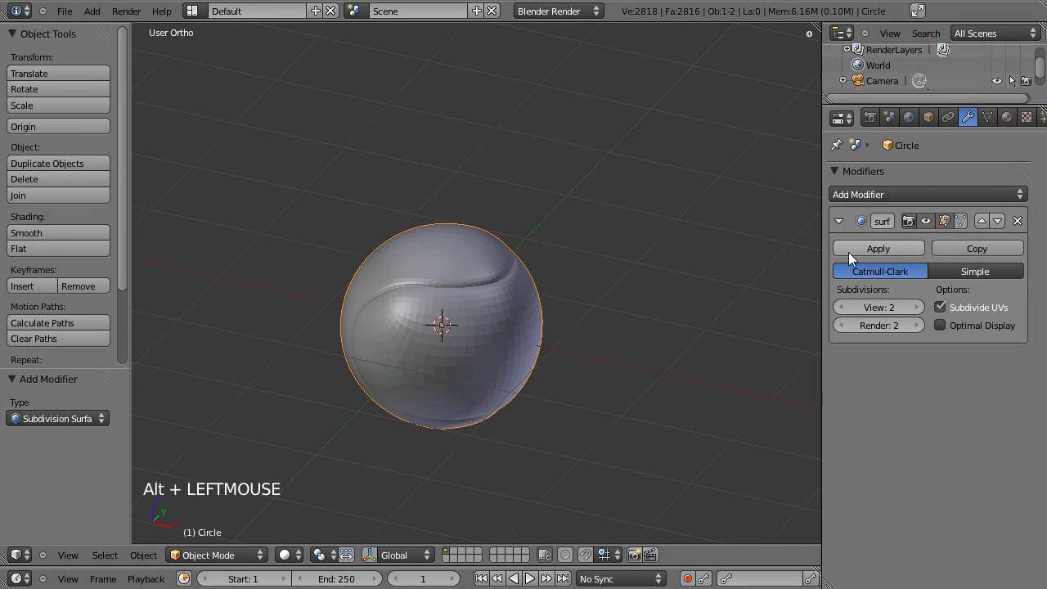
click(852, 256)
key(KP_1)
click(501, 392)
scroll(up, 3)
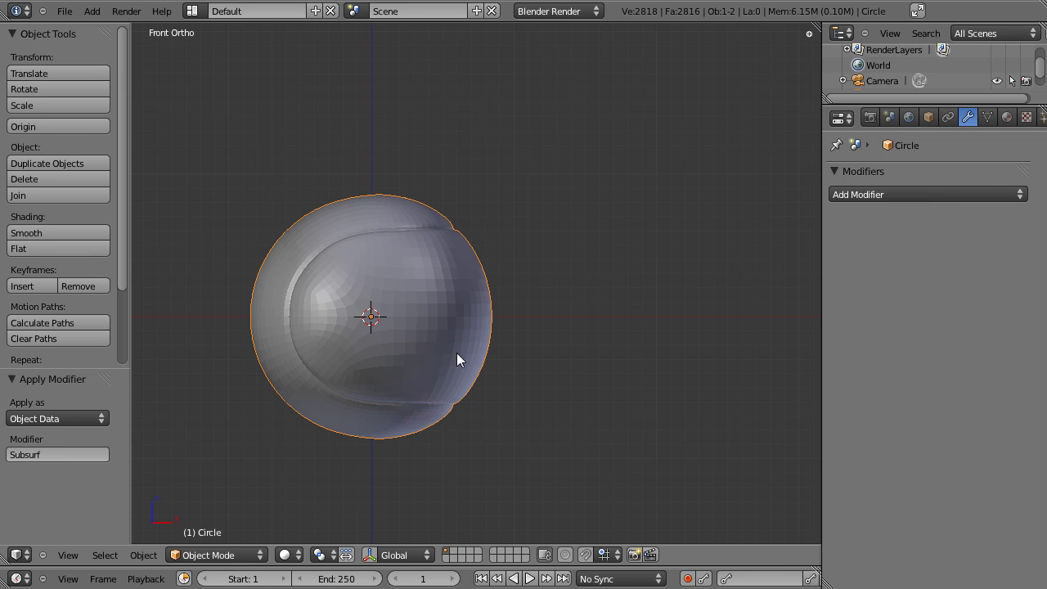
Select the whole mesh in Edit Mode, round it into a full sphere with To Sphere, then deselect all.
key(Tab)
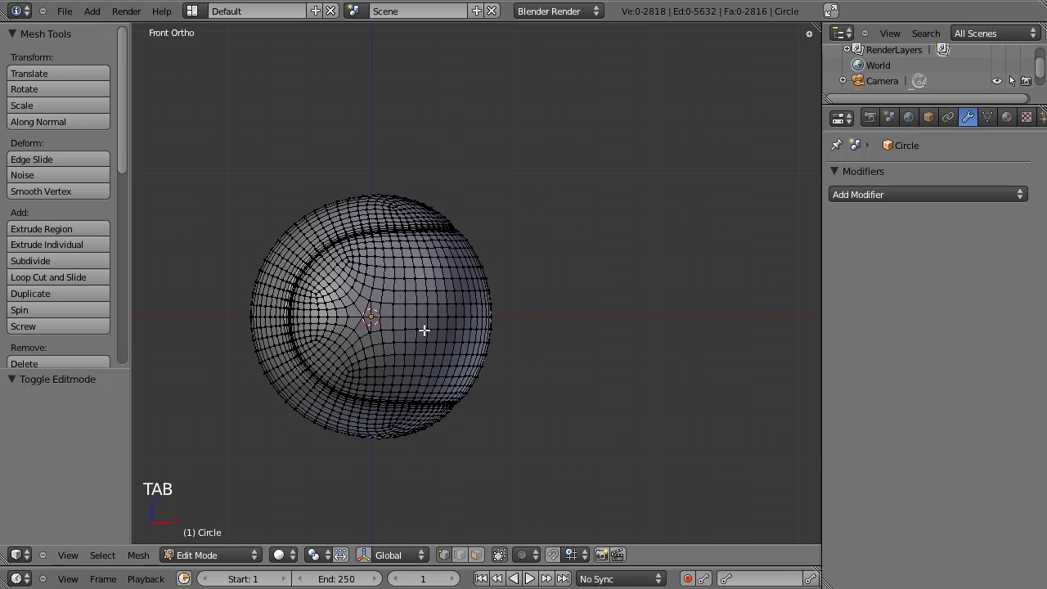
key(a)
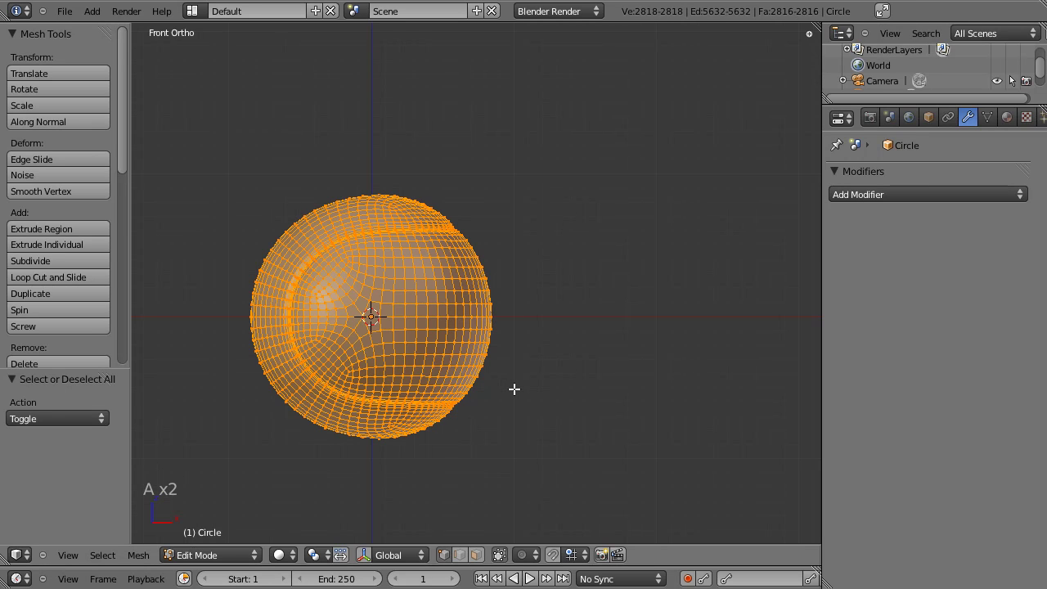
key(shift+alt+s)
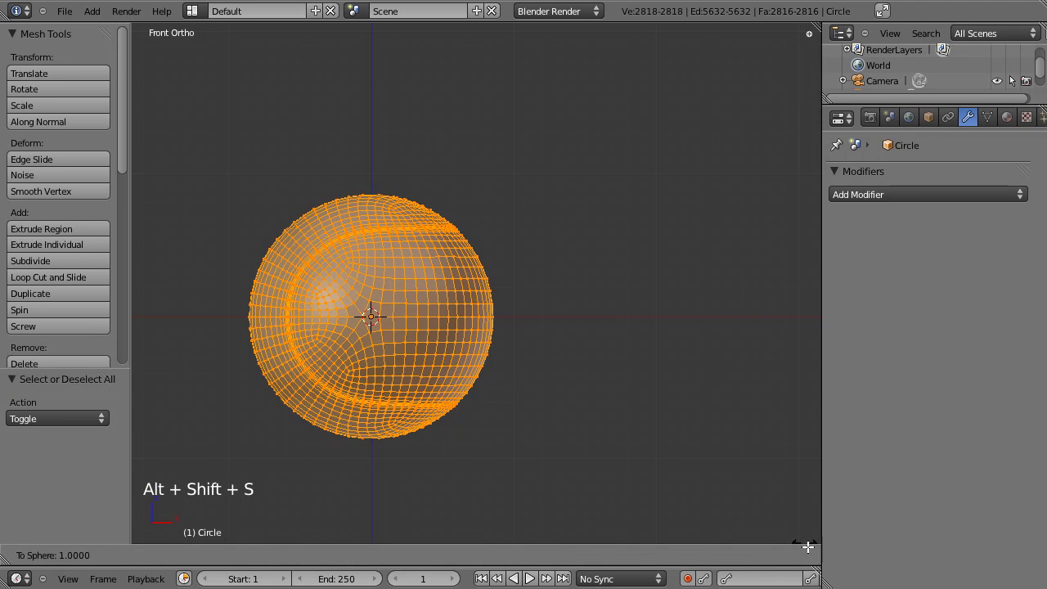
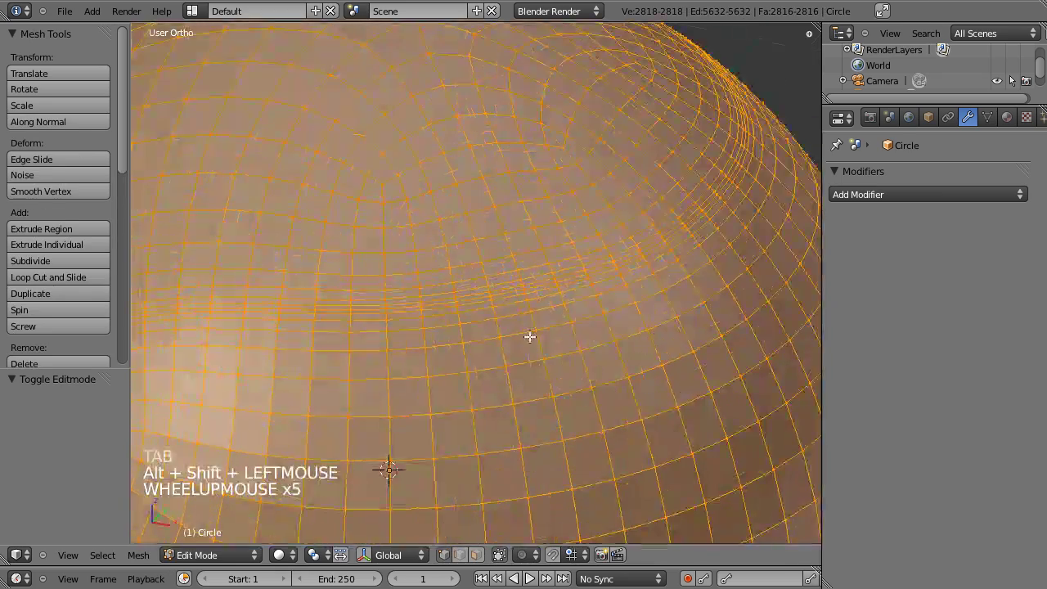
scroll(up, 3)
scroll(down, 3)
key(a)
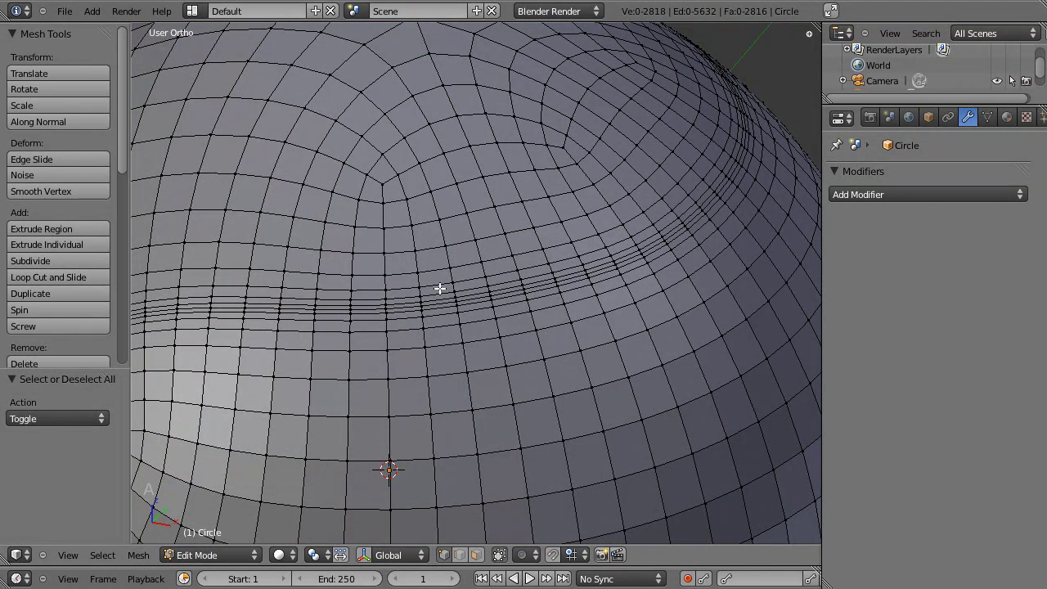
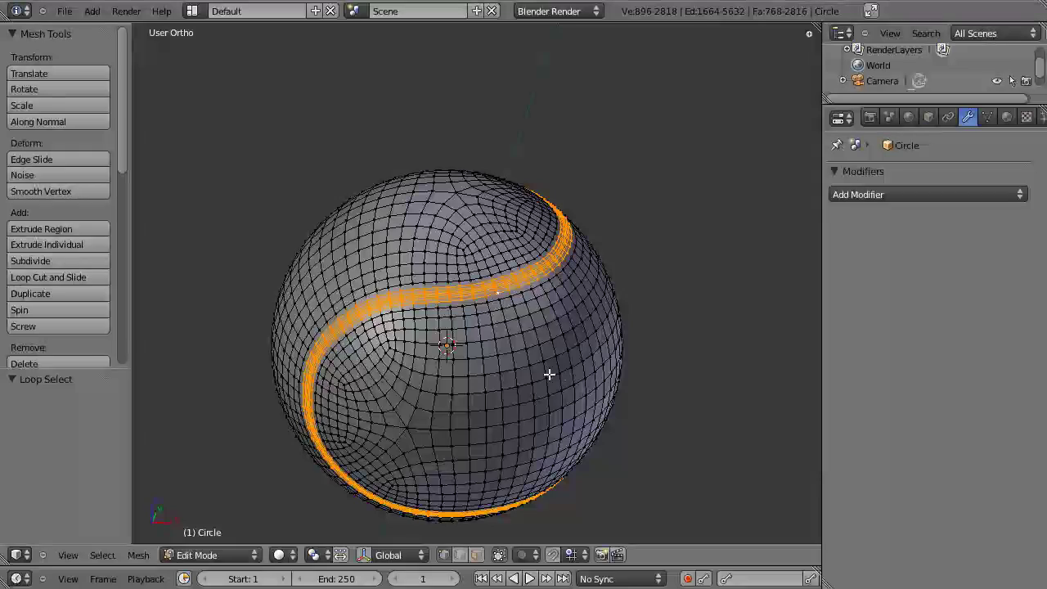
Scale the selected seam band to about 0.966 to sink it into a groove, then return to Object Mode.
key(s)
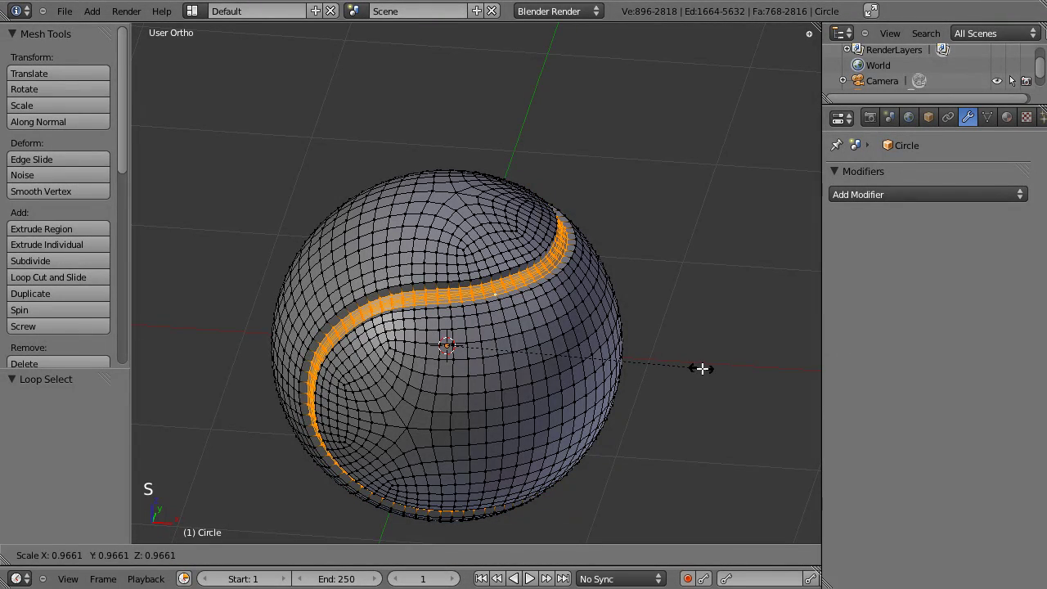
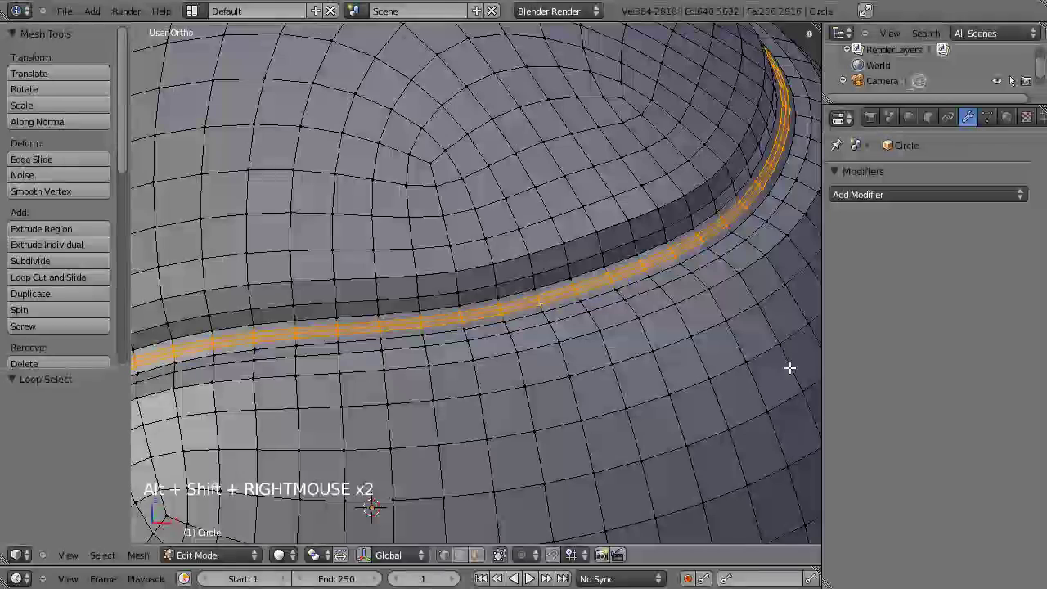
key(s)
key(Tab)
scroll(down, 3)
click(462, 399)
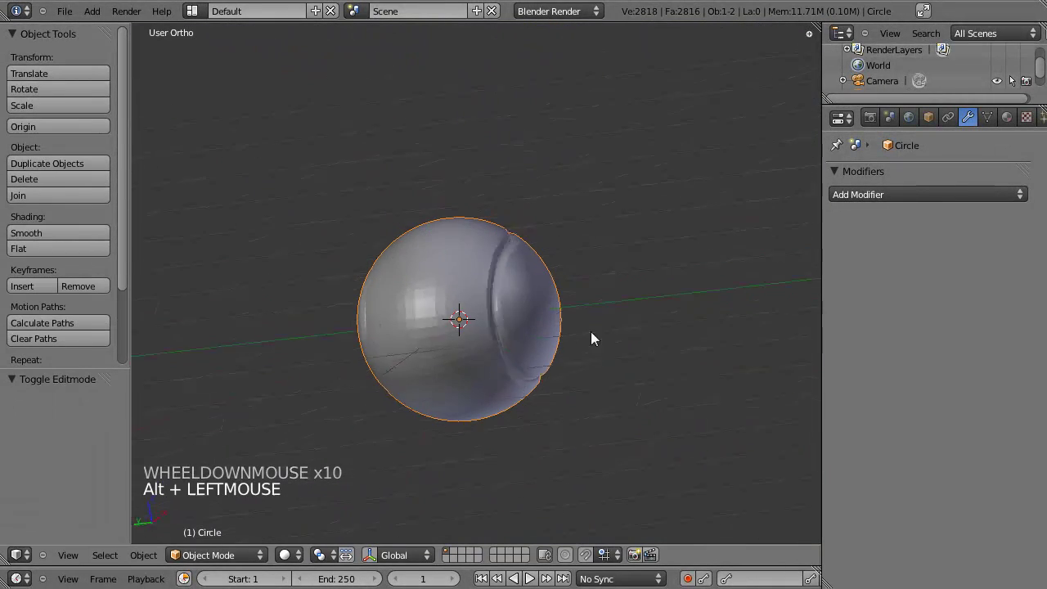
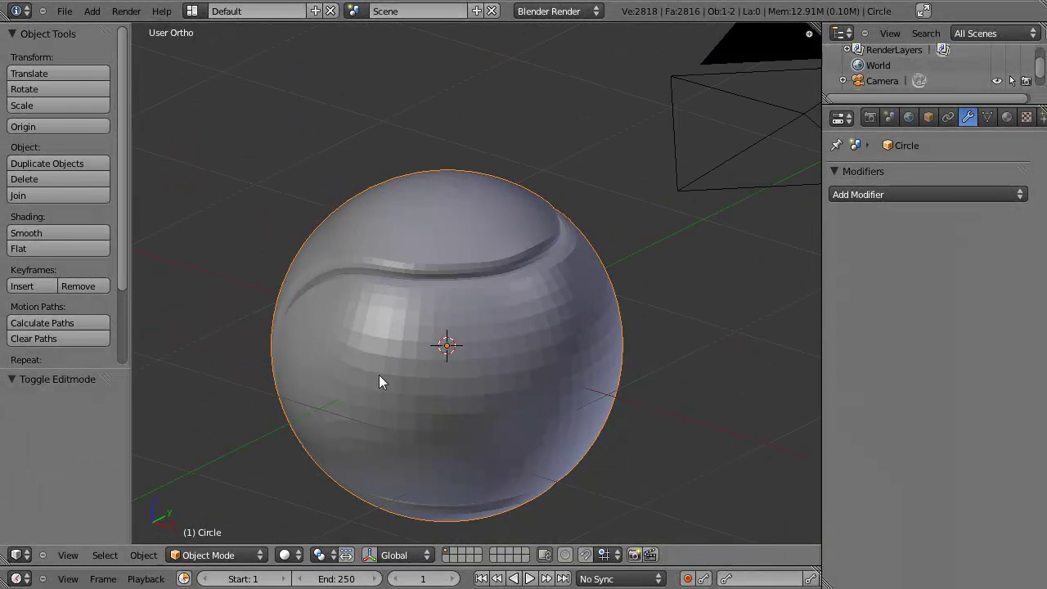
Select the entire ball mesh in Edit Mode, adjust it from the Tool Shelf and check the shading.
key(Tab)
key(a)
key(a)
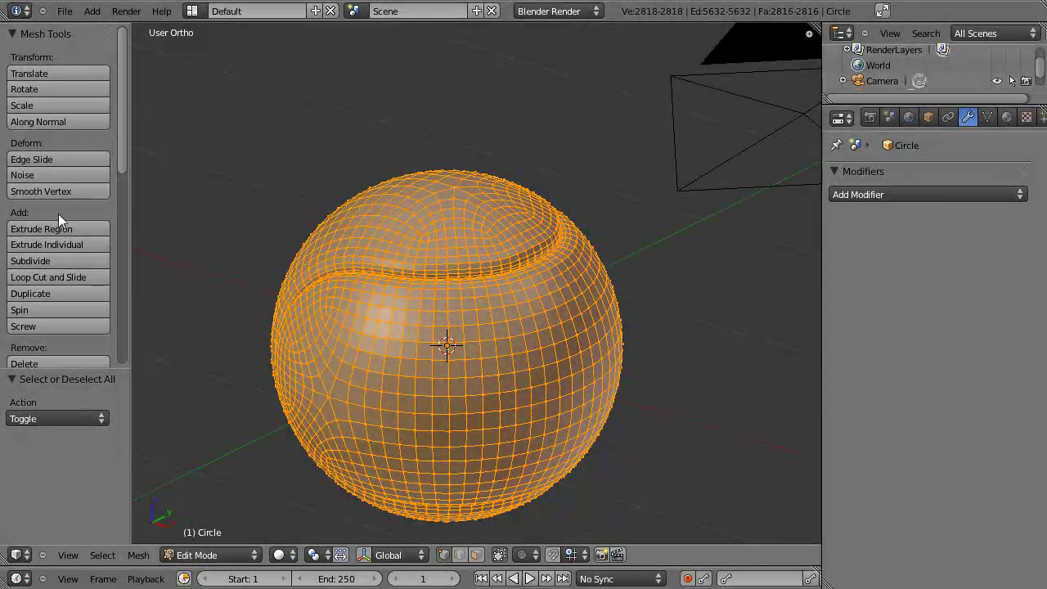
click(128, 164)
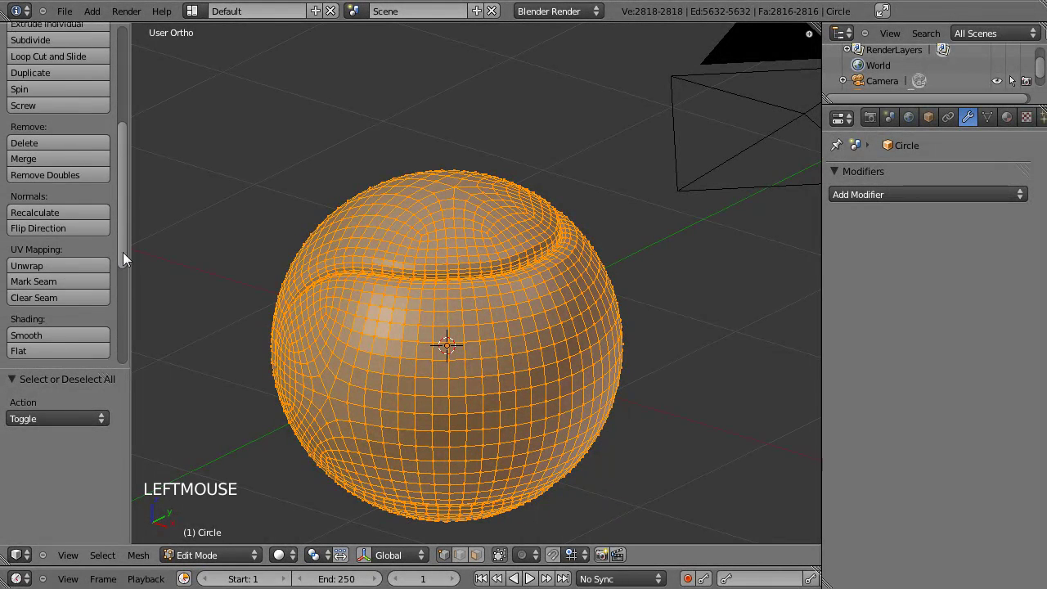
click(81, 309)
key(Tab)
click(326, 359)
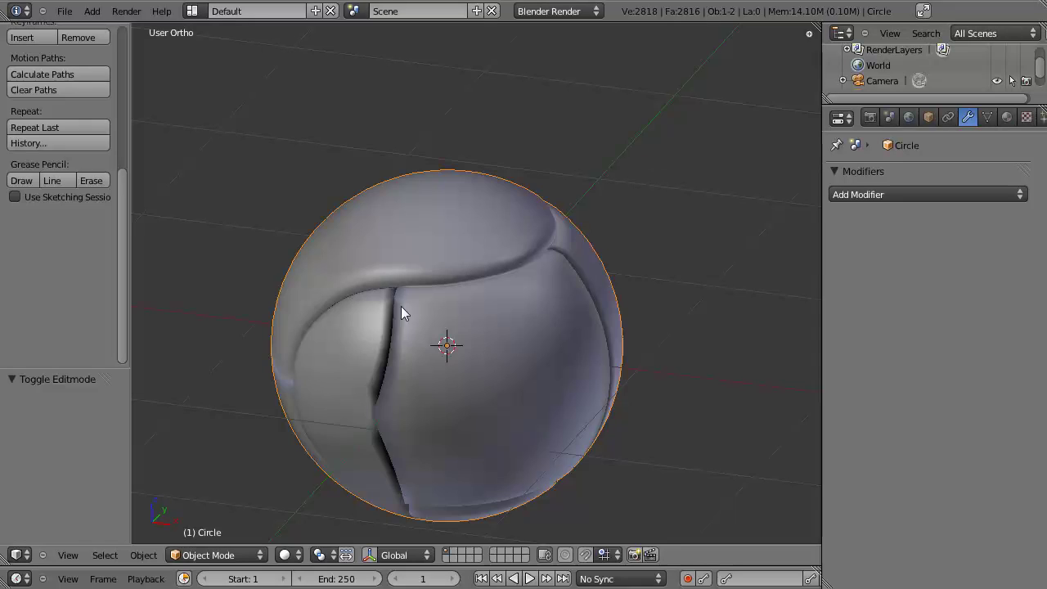
Recalculate the normals outward so the seam groove shades smoothly without dark dents.
key(Tab)
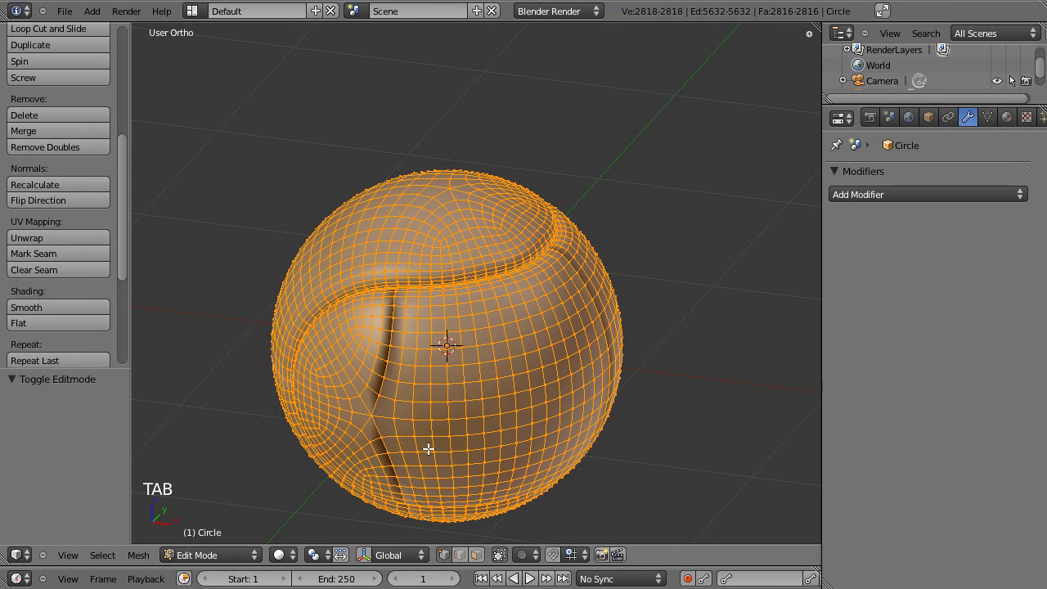
click(128, 227)
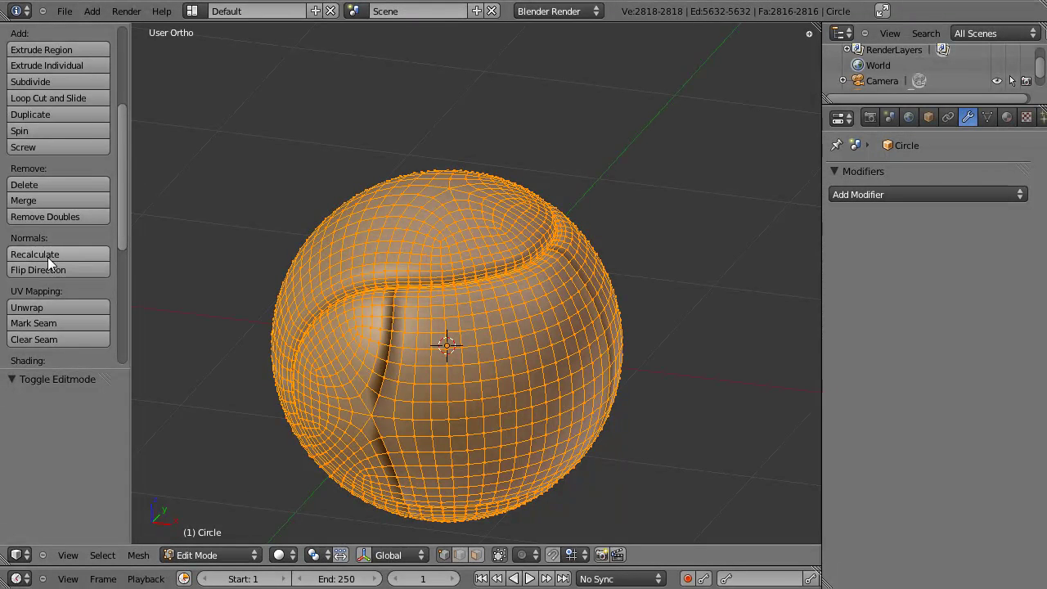
click(70, 264)
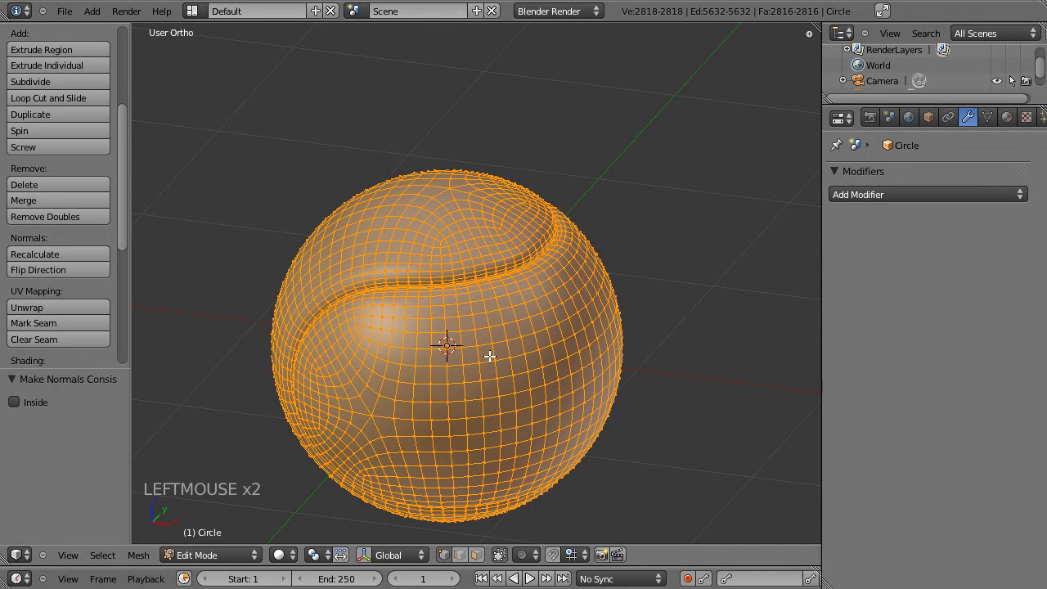
key(Tab)
click(470, 391)
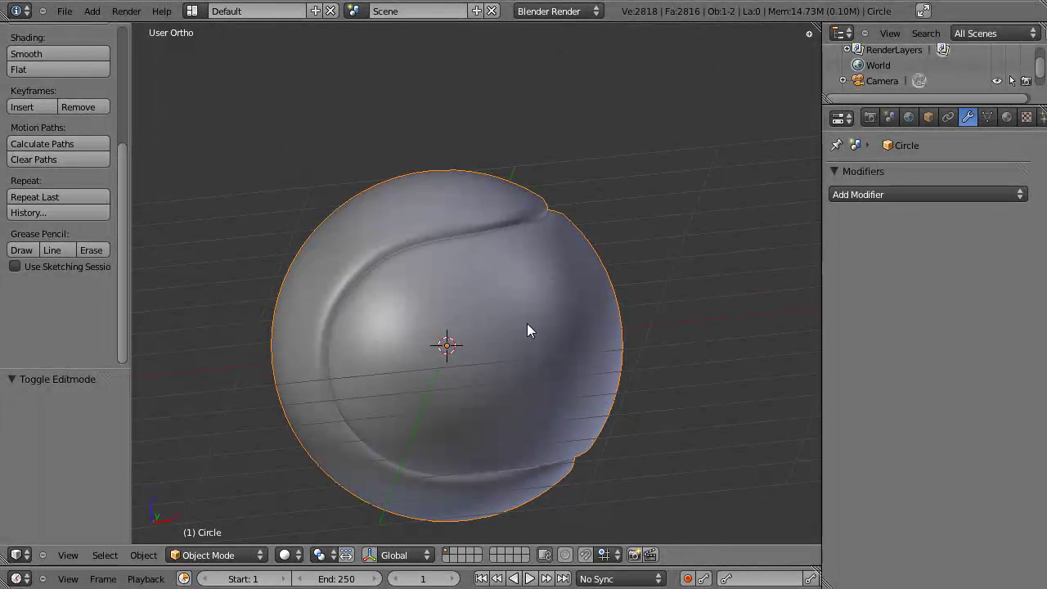
click(626, 354)
Create a new material for the ball and rename it b_jaune.
scroll(up, 3)
key(Tab)
key(Tab)
click(1010, 119)
click(873, 231)
click(906, 233)
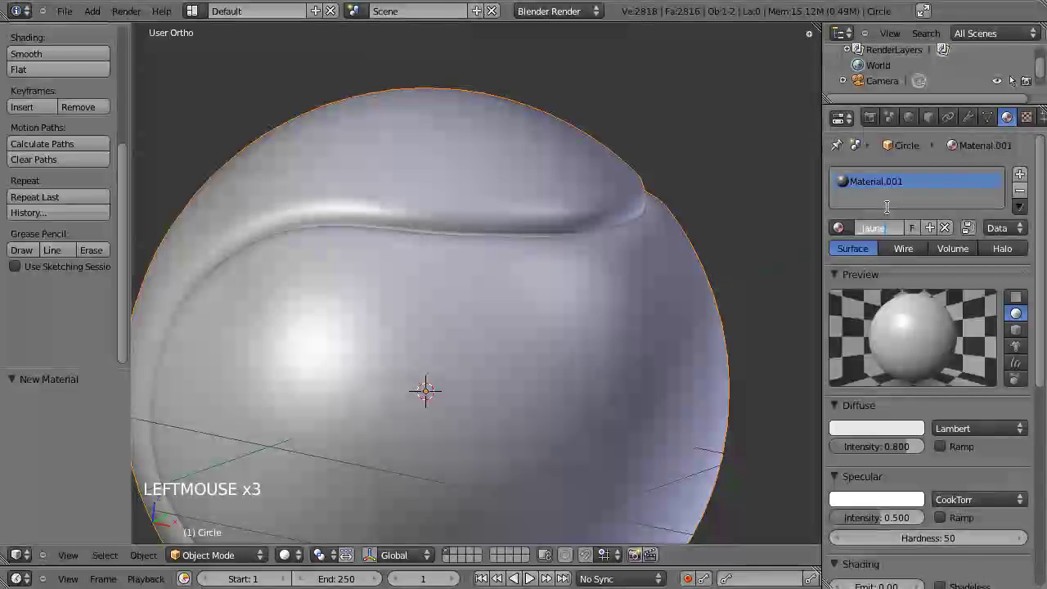
Set b_jaune's diffuse colour to yellow and its specular intensity to 0.
click(907, 433)
click(907, 420)
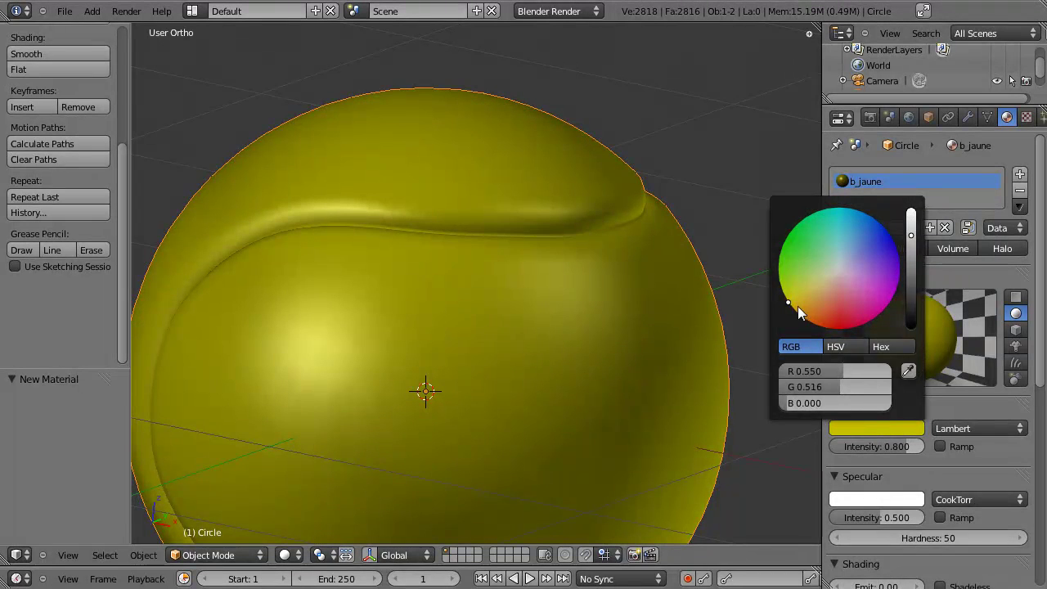
click(889, 431)
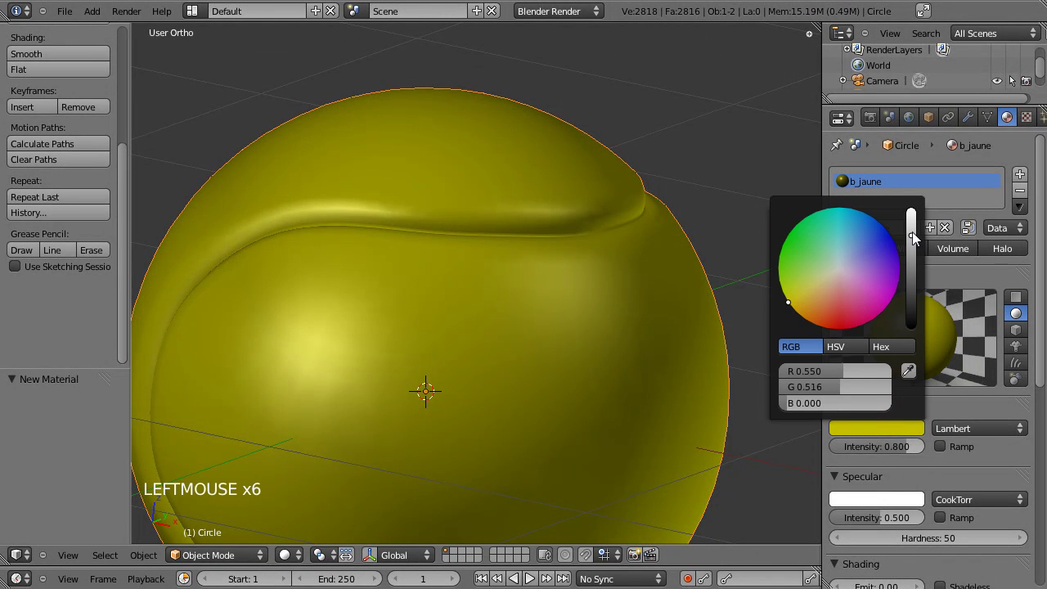
scroll(down, 3)
click(869, 426)
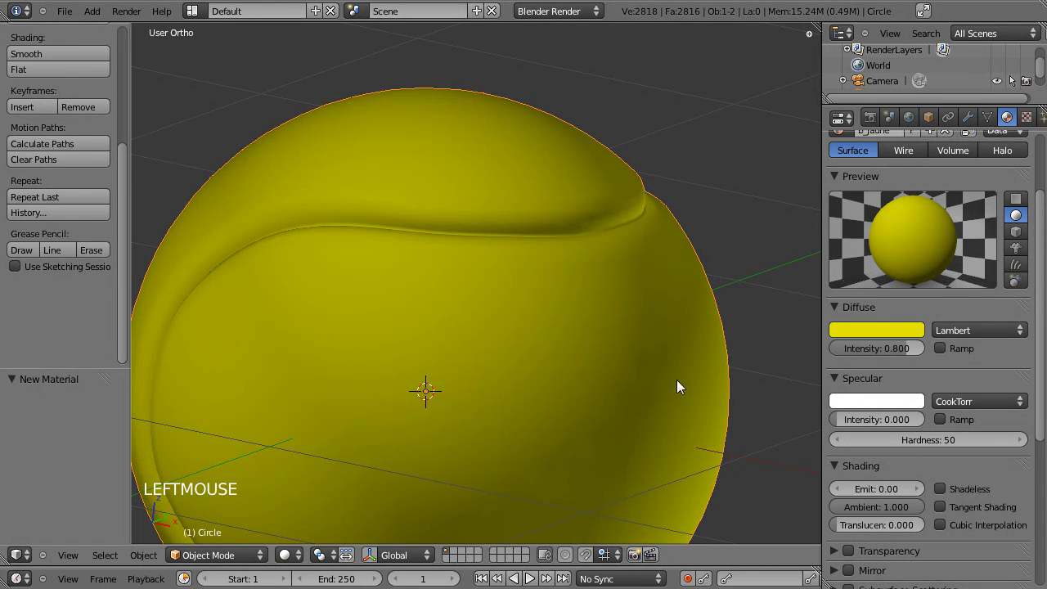
scroll(down, 3)
scroll(up, 3)
click(471, 302)
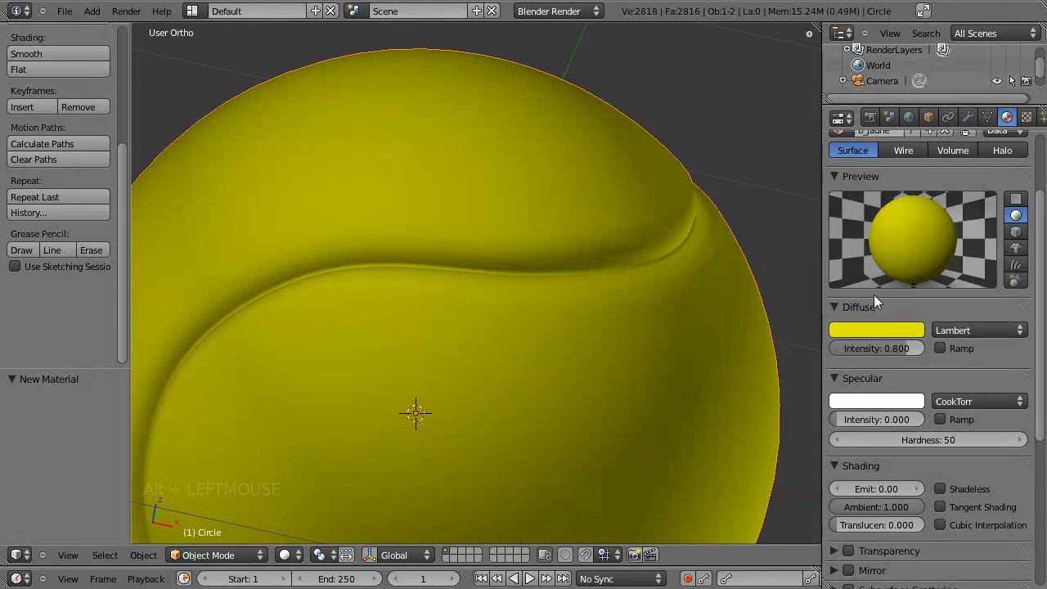
scroll(up, 3)
Add a second material slot with a new material b_blanc and give it a white diffuse colour.
key(Tab)
scroll(up, 3)
key(a)
click(1026, 143)
click(846, 221)
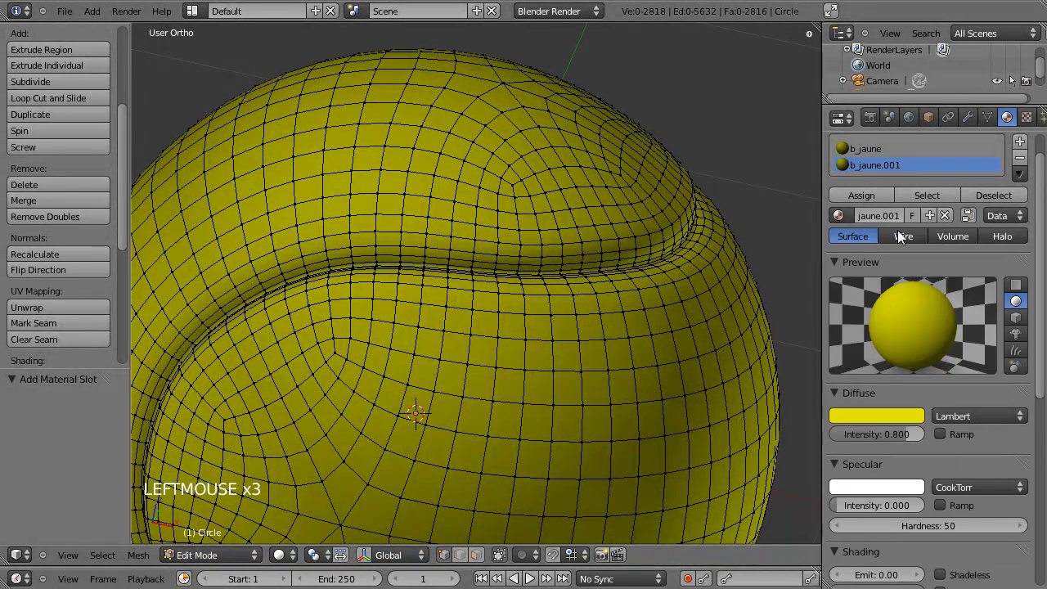
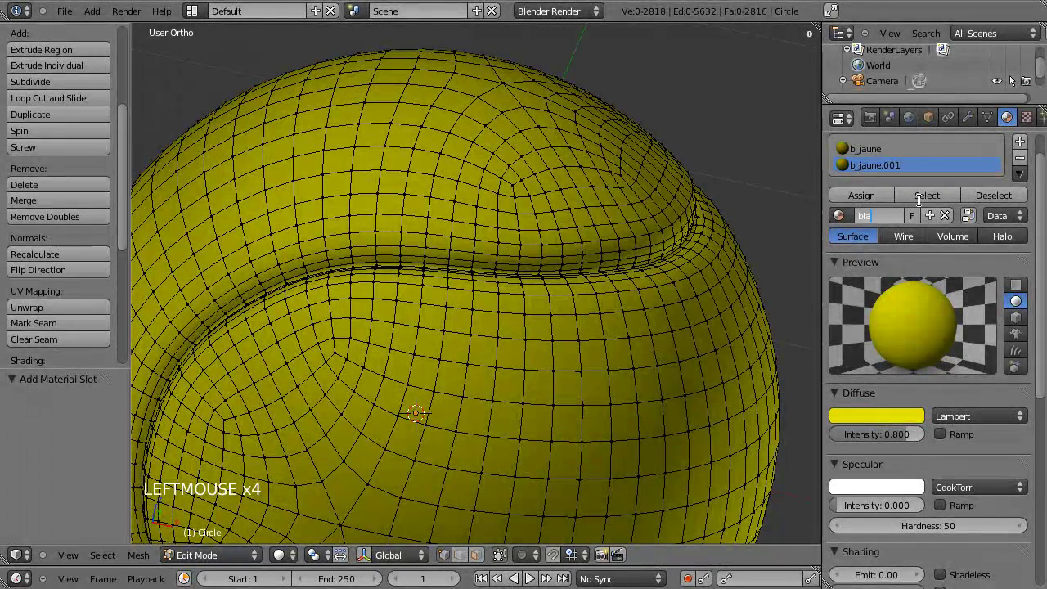
click(897, 416)
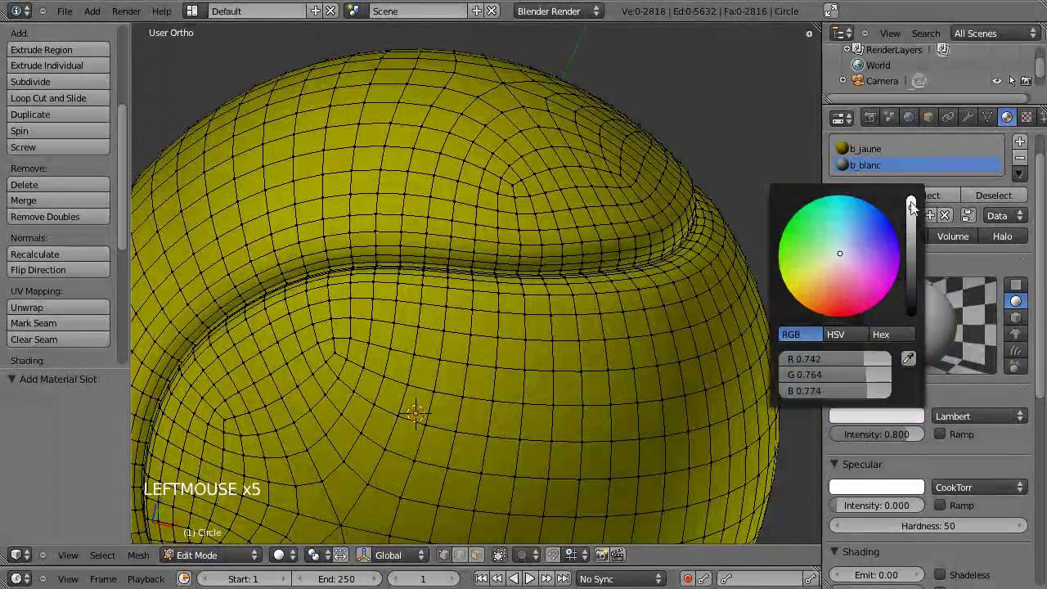
scroll(up, 3)
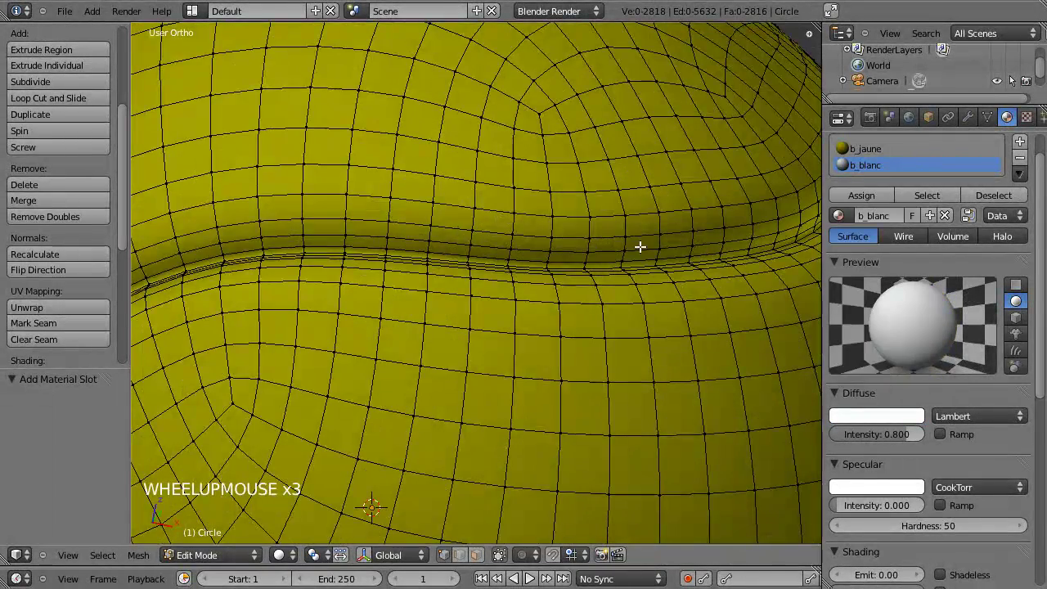
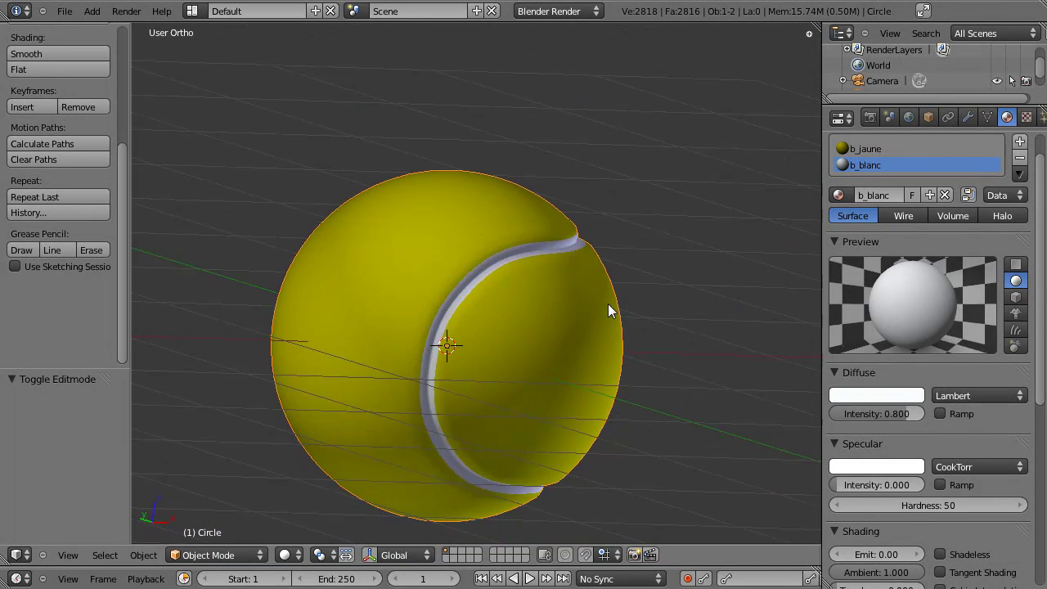
Save the file, check the camera view and enlarge the ball to about 1.4 times.
click(535, 287)
key(ctrl+s)
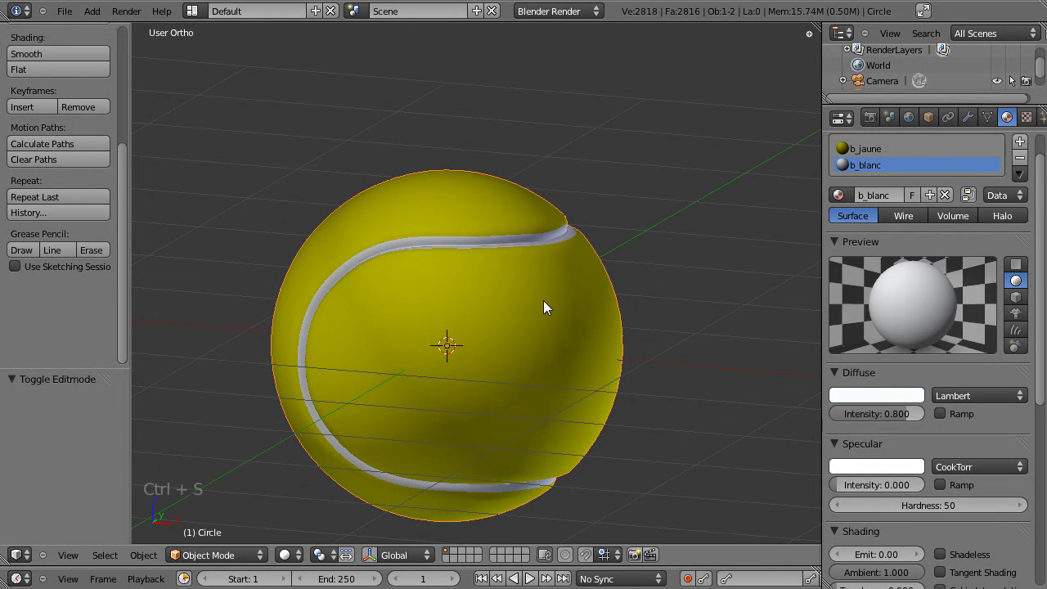
key(KP_1)
click(488, 395)
key(KP_0)
key(s)
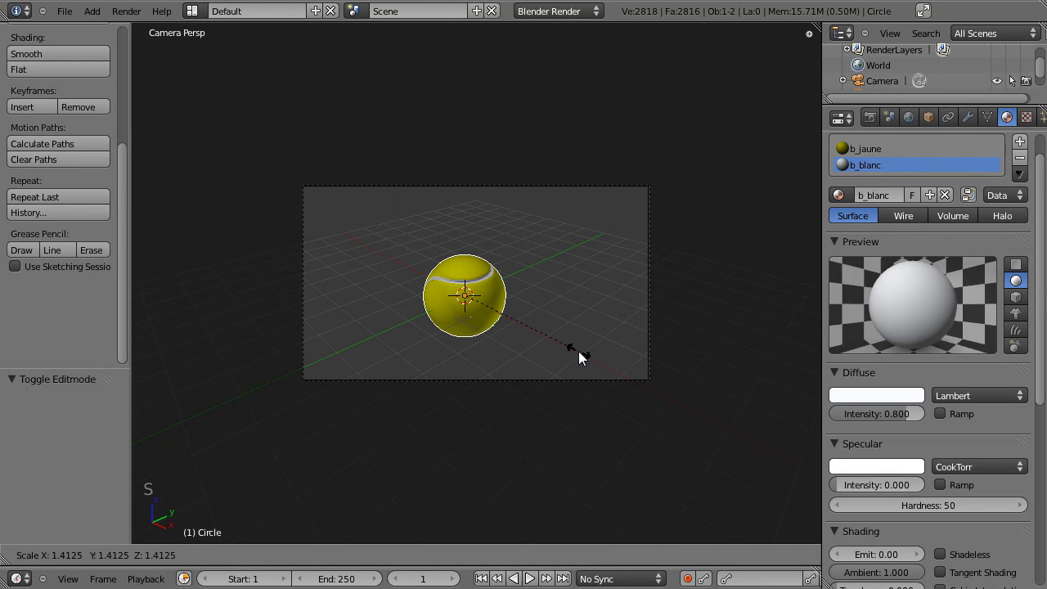
Raise the ball onto the ground in front view, return to camera view and select the camera.
key(KP_1)
scroll(down, 3)
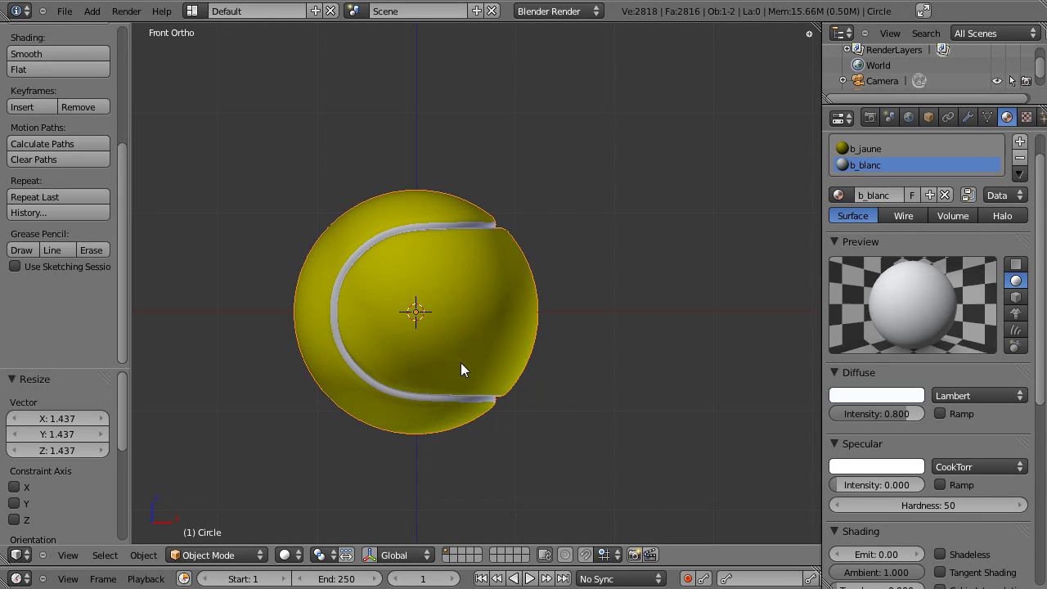
key(g)
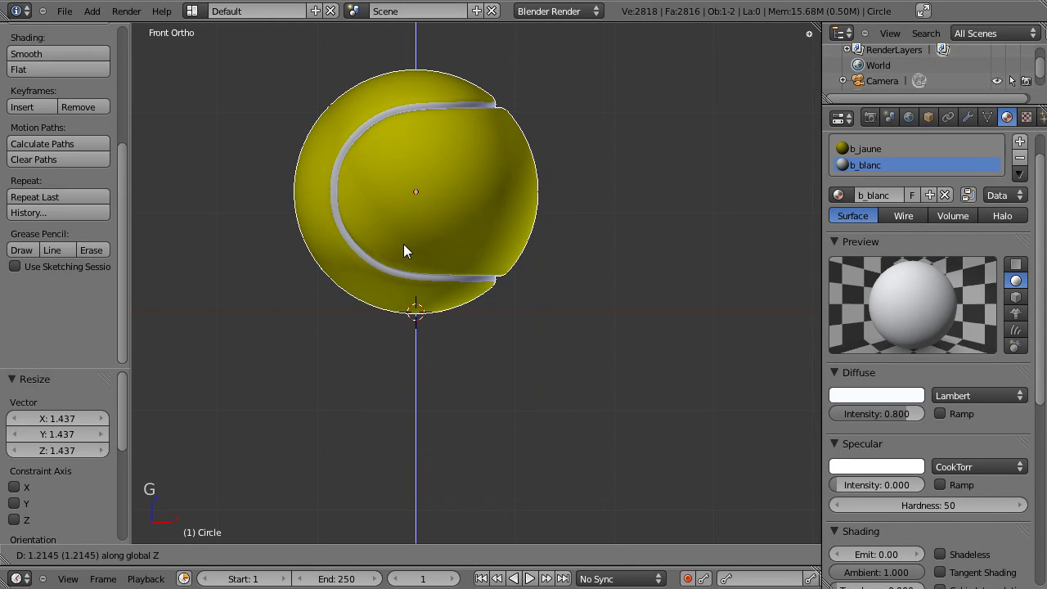
scroll(up, 3)
click(470, 449)
scroll(up, 3)
key(g)
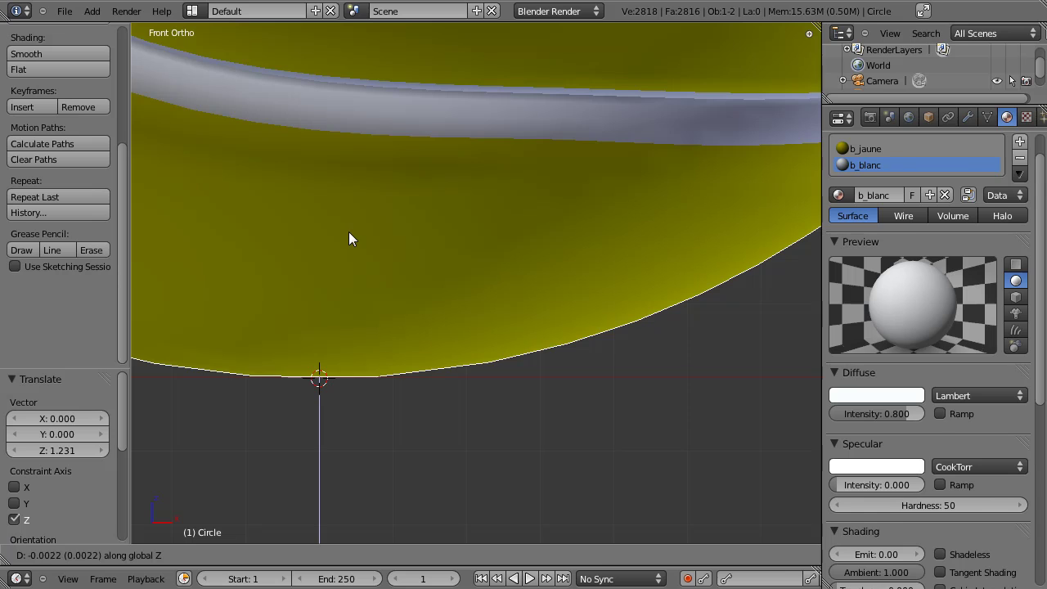
scroll(down, 3)
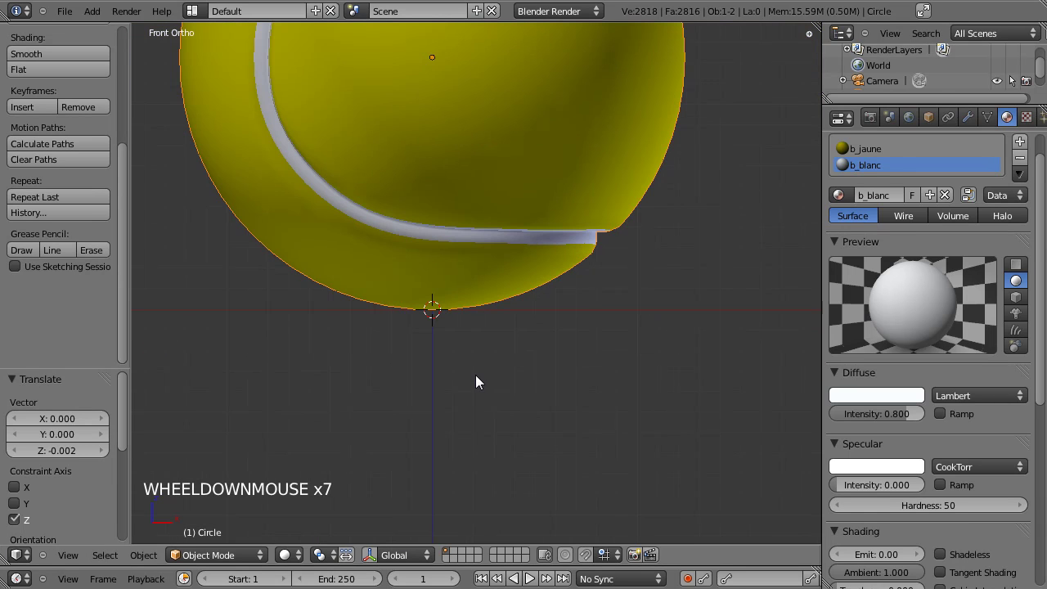
key(KP_0)
right_click(490, 382)
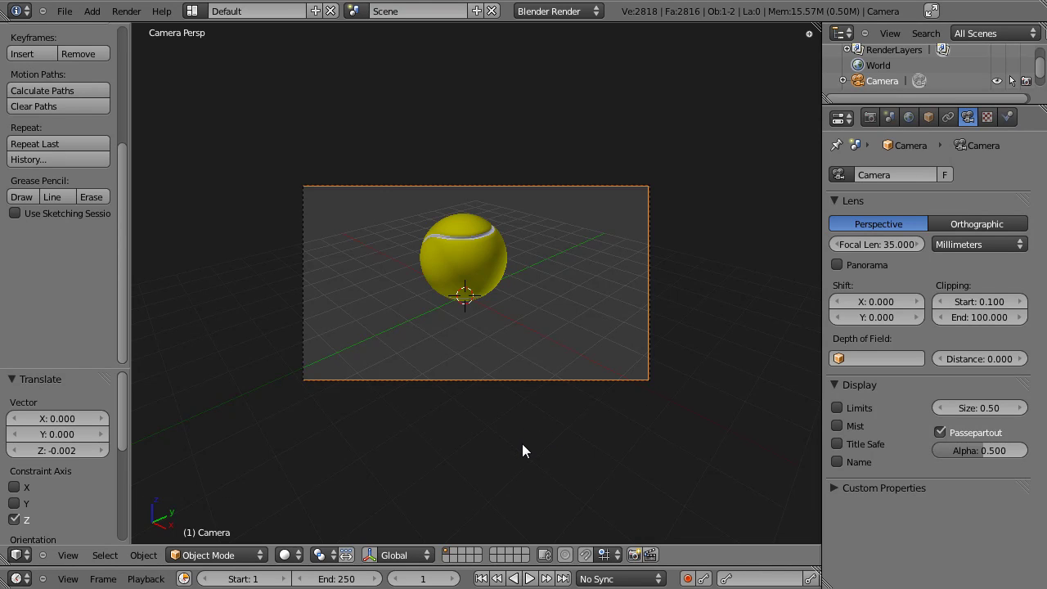
Move the camera onto a chosen scene layer with M.
key(.)
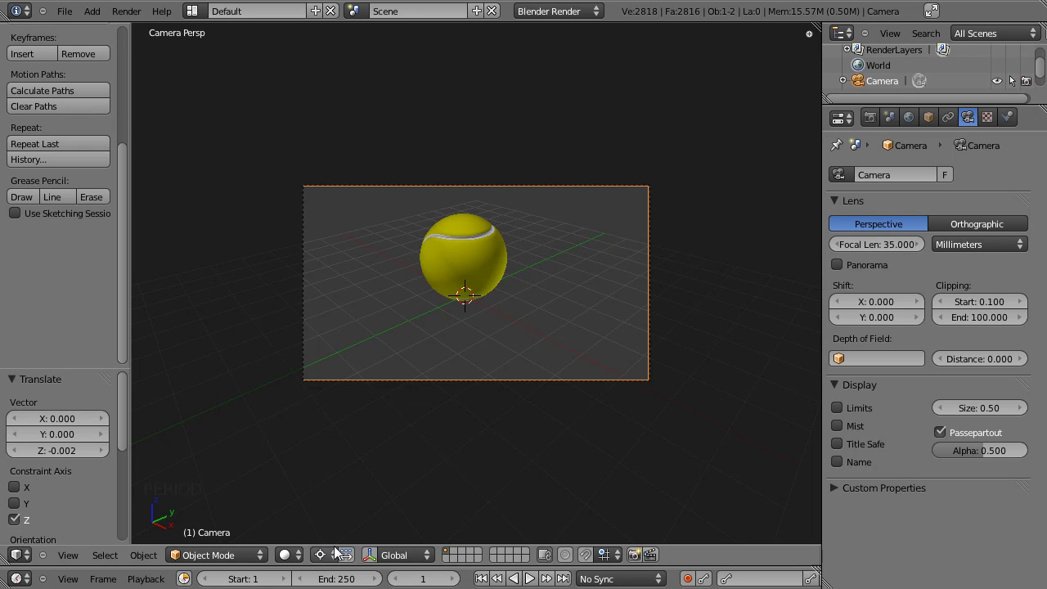
key(.)
key(,)
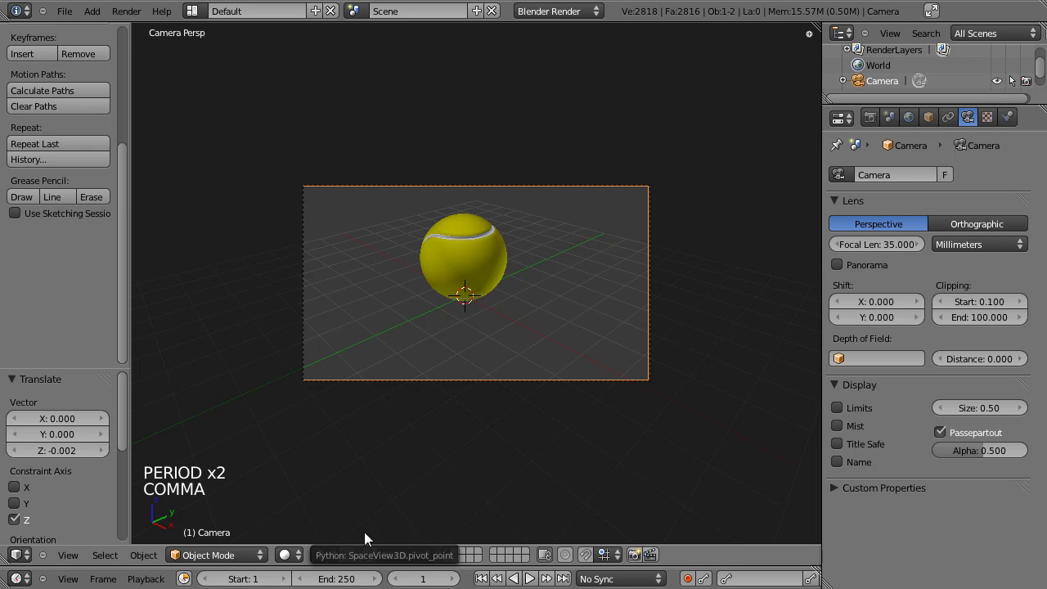
key(,)
key(.)
key(,)
key(m)
key(,)
click(333, 557)
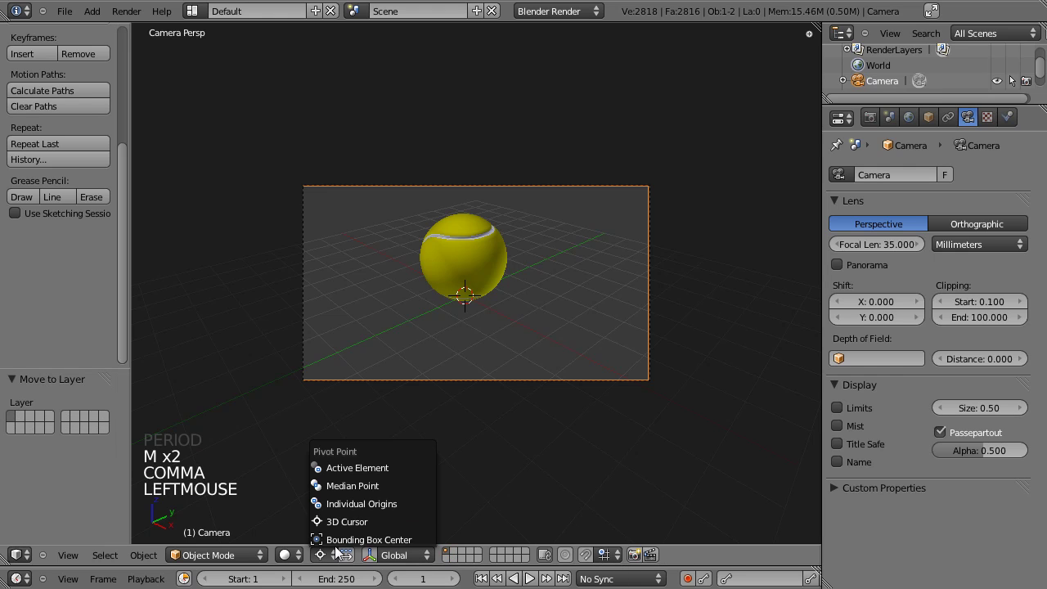
click(332, 556)
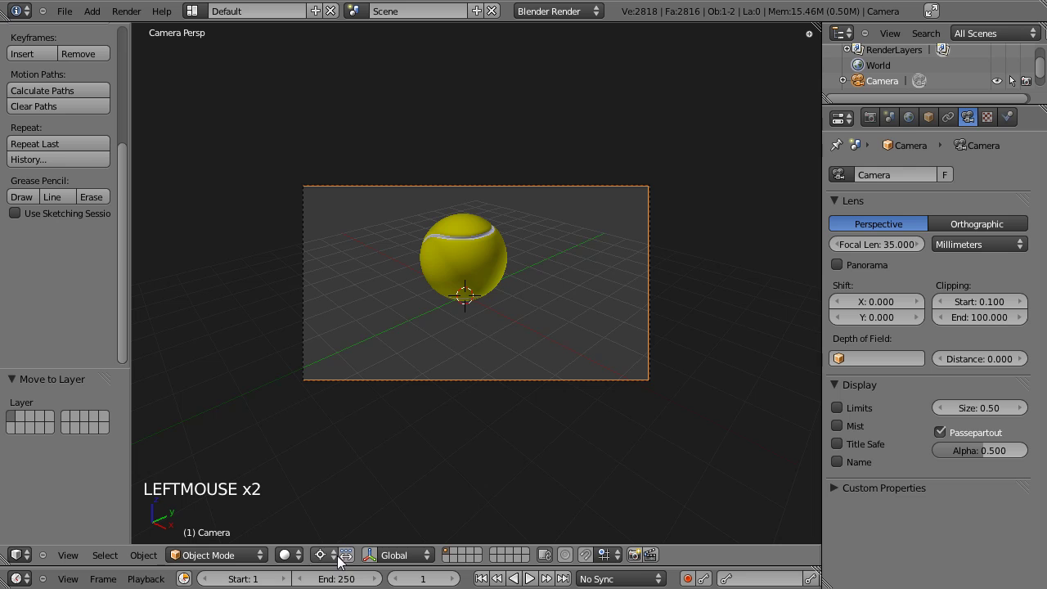
Begin rotating the camera about the global Z axis so the ball's seam shows in frame.
key(,)
key(.)
key(,)
key(.)
key(,)
key(,)
key(,)
key(,)
key(.)
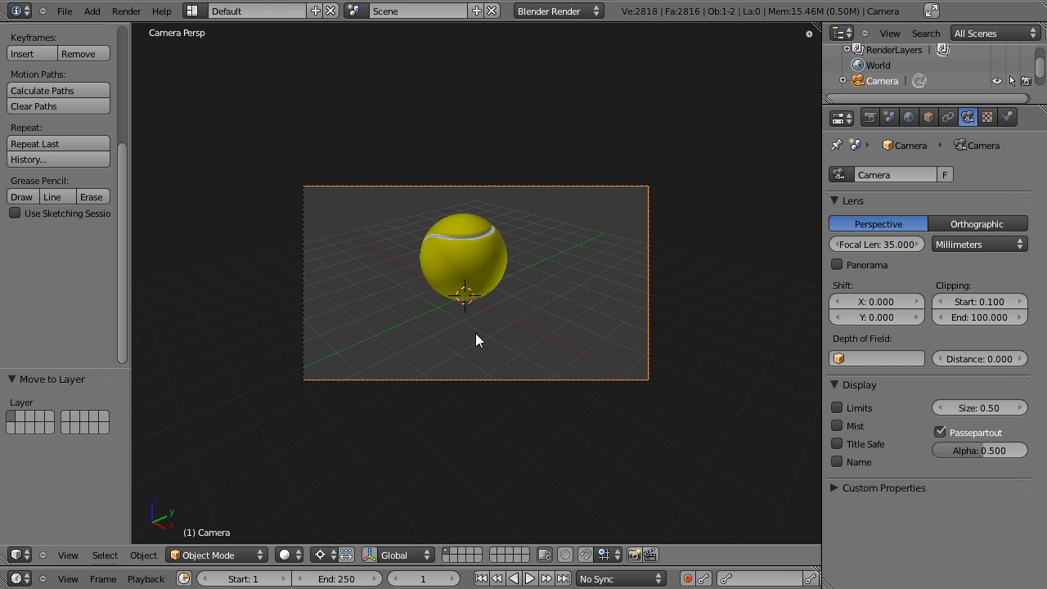
key(r)
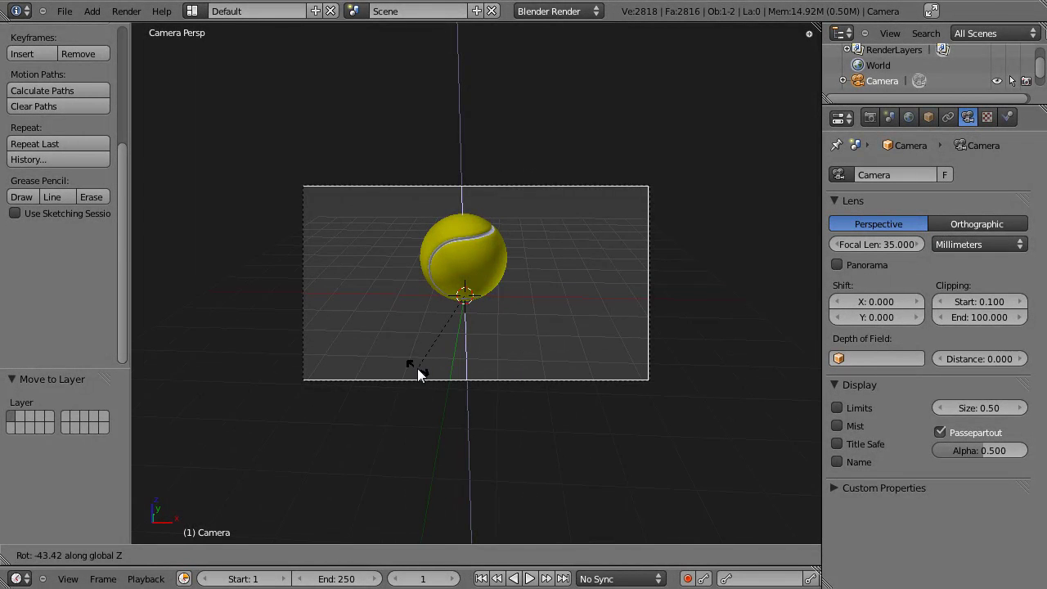
Move the camera vertically, tilt it, and shift it sideways to reframe the ball larger.
scroll(up, 3)
scroll(up, 3)
key(g)
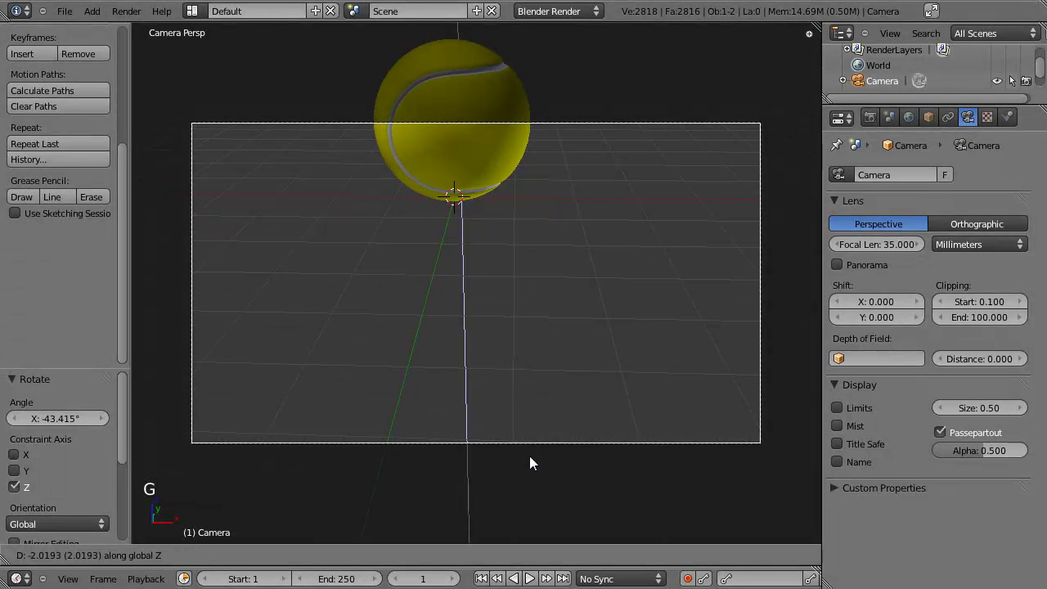
key(r)
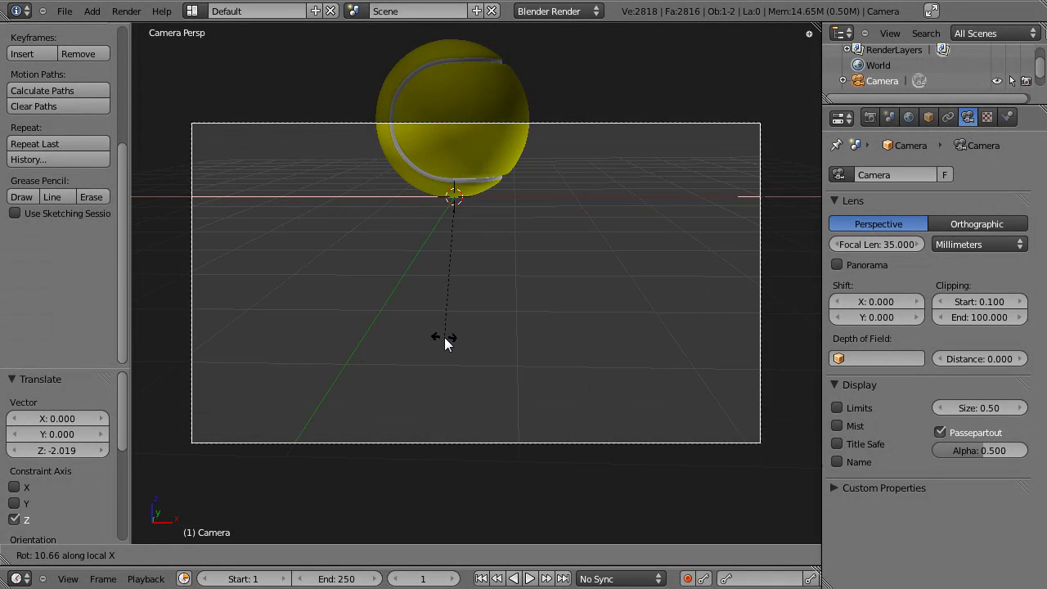
key(g)
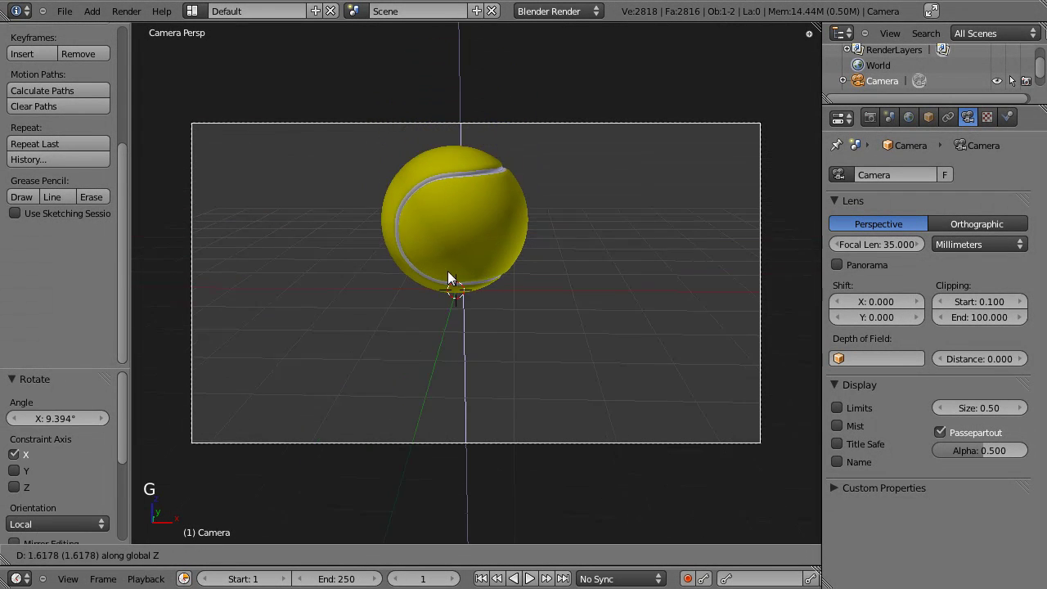
key(g)
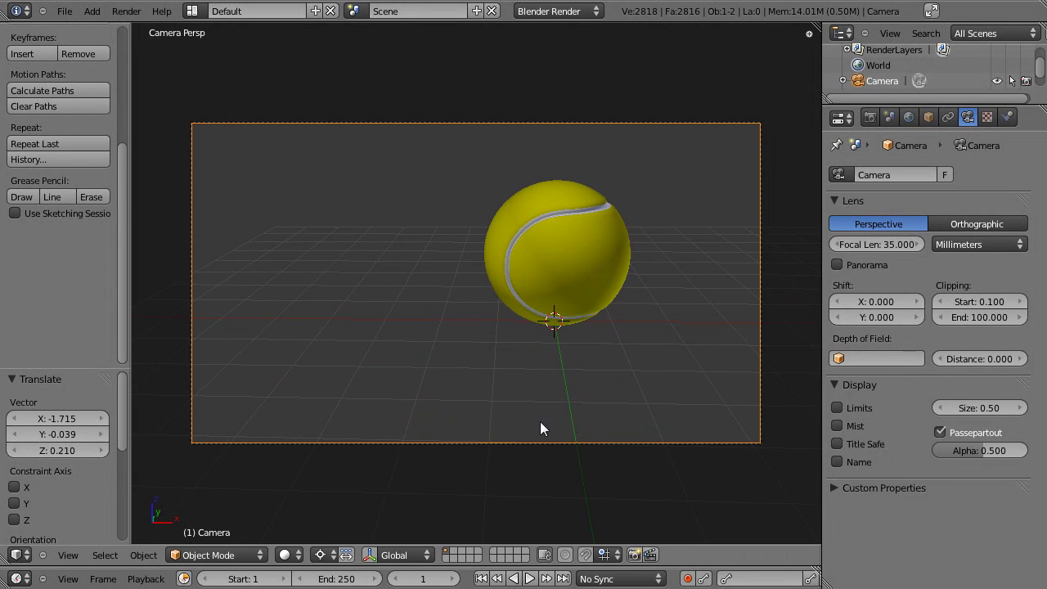
Nudge the camera along the vertical axis again, save, and switch to Right Ortho view.
right_click(534, 448)
key(g)
key(g)
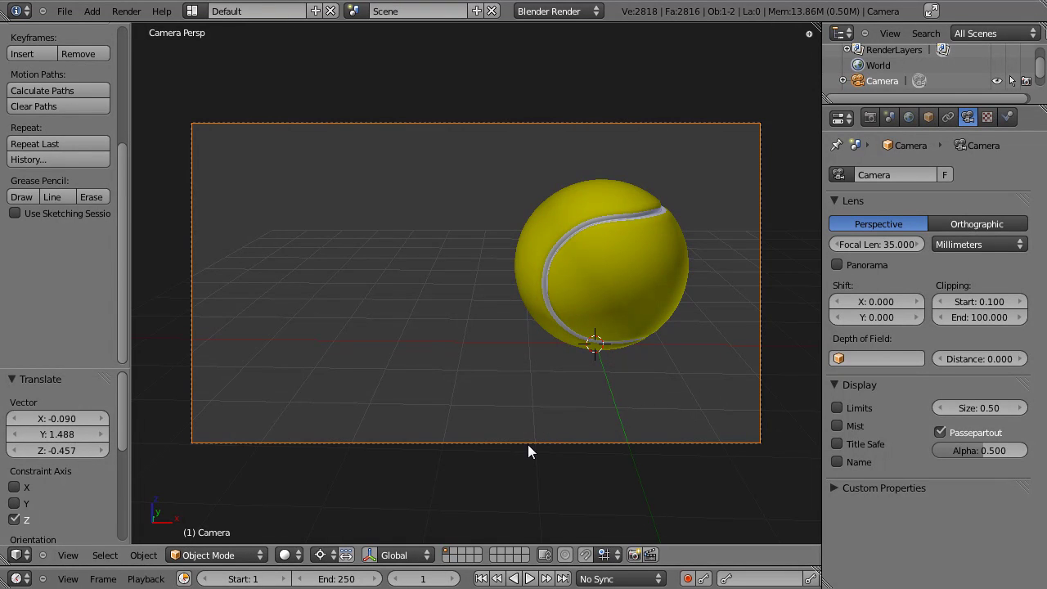
key(ctrl+s)
key(KP_3)
scroll(down, 3)
scroll(down, 3)
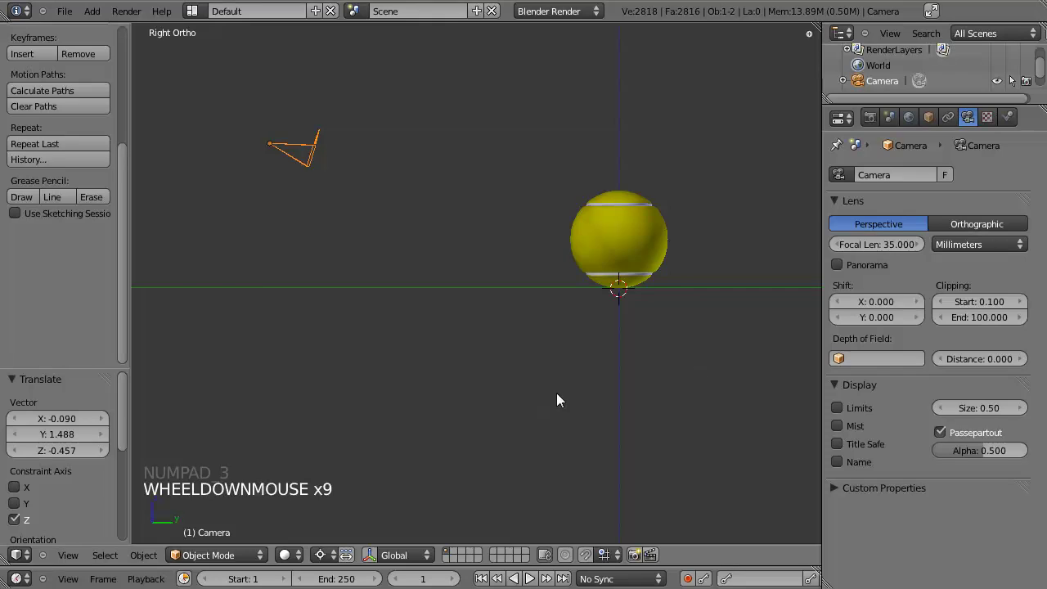
Add an area lamp, move it left of the ball and rotate it to aim at the ball.
click(624, 392)
scroll(down, 3)
click(545, 398)
key(shift+a)
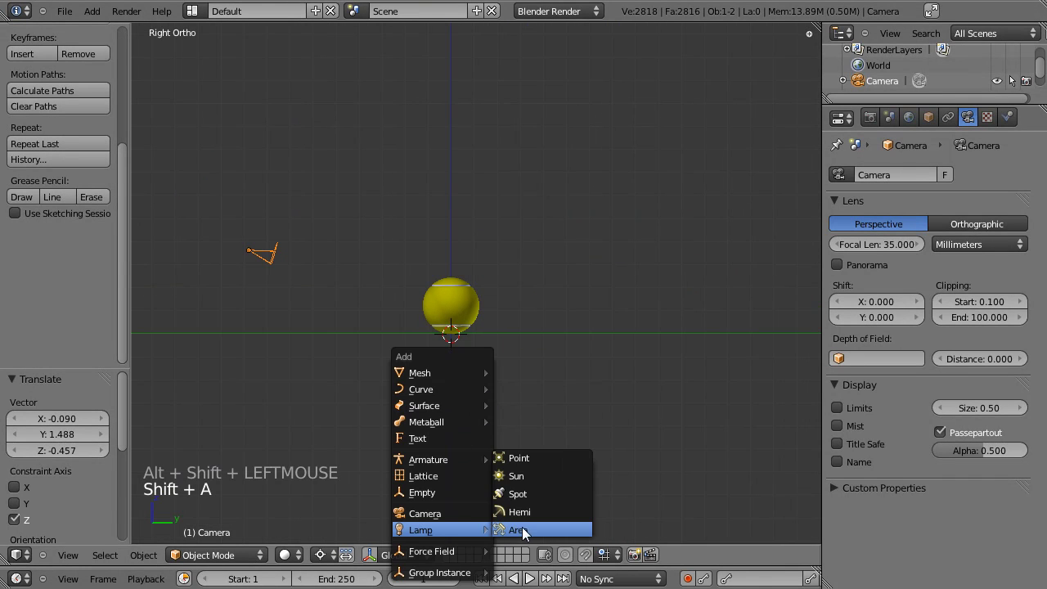
key(g)
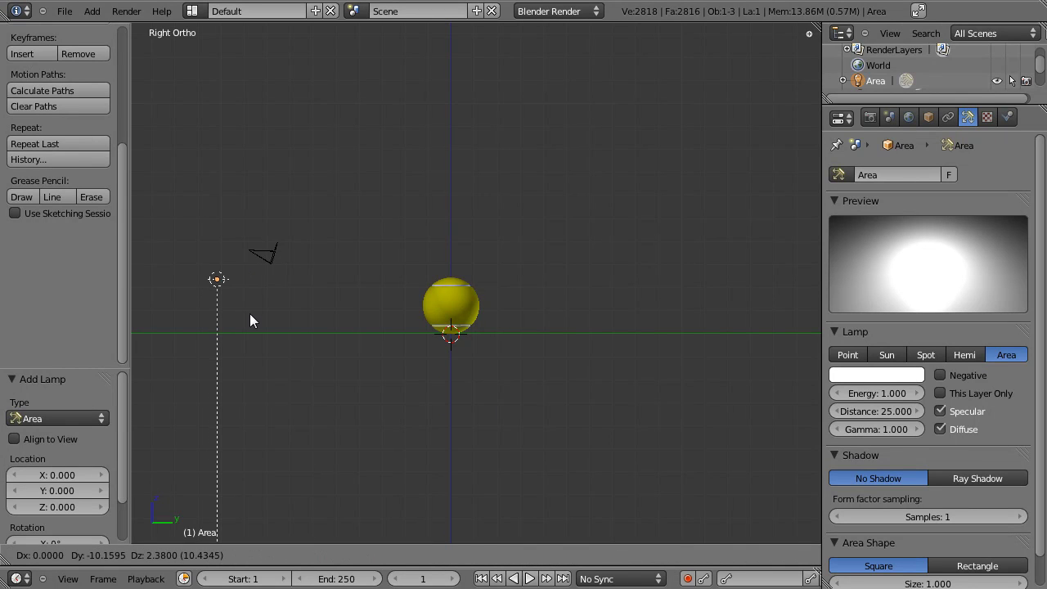
key(r)
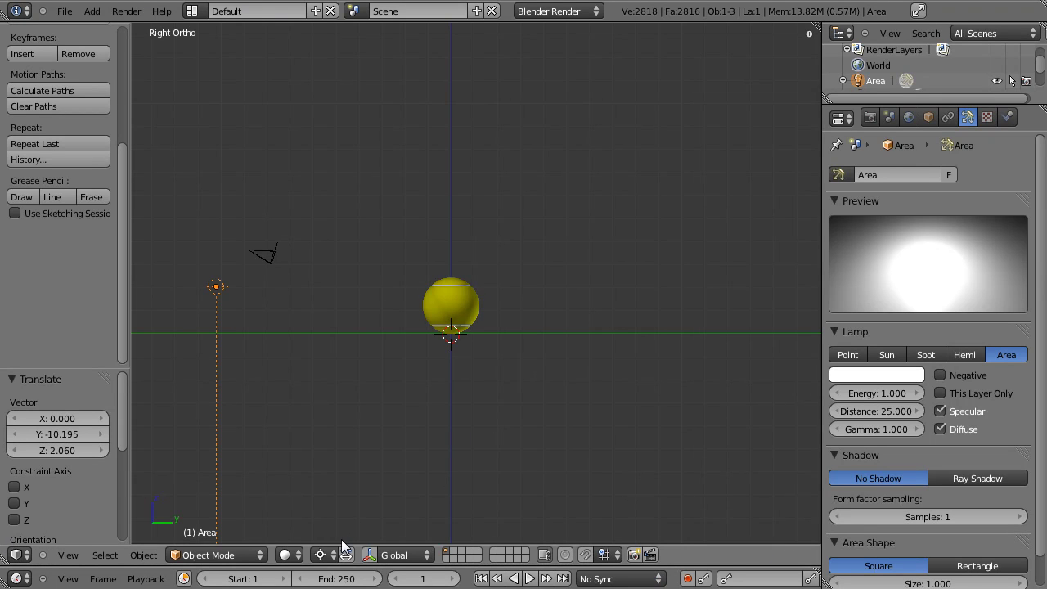
key(,)
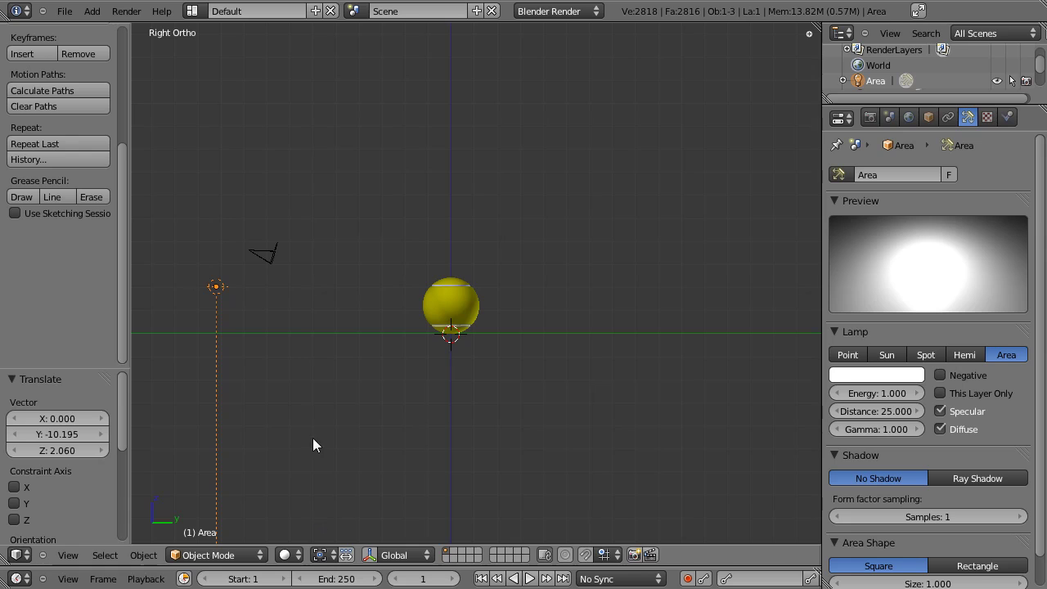
key(r)
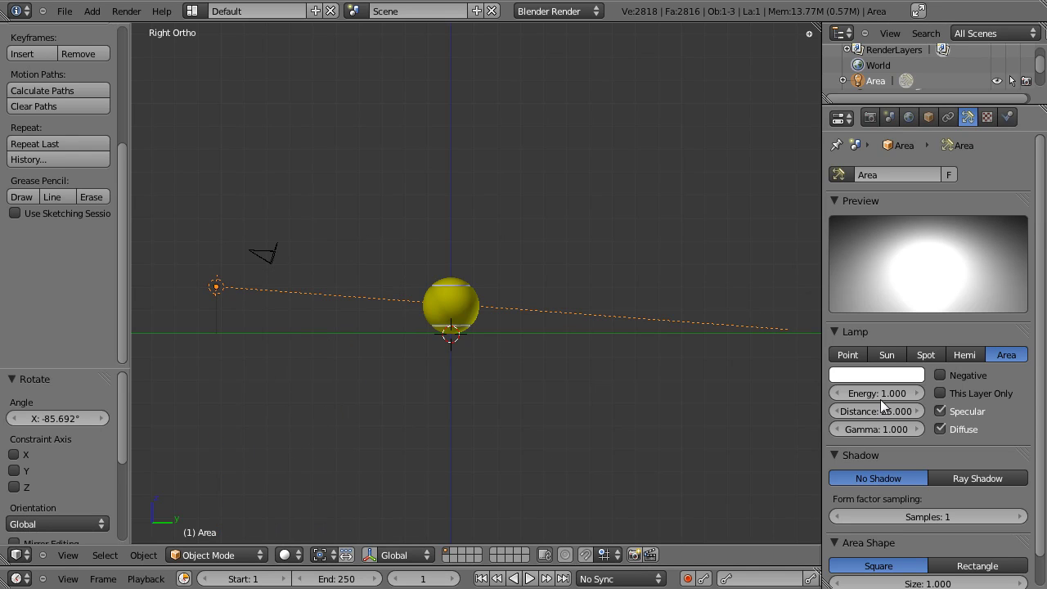
click(901, 415)
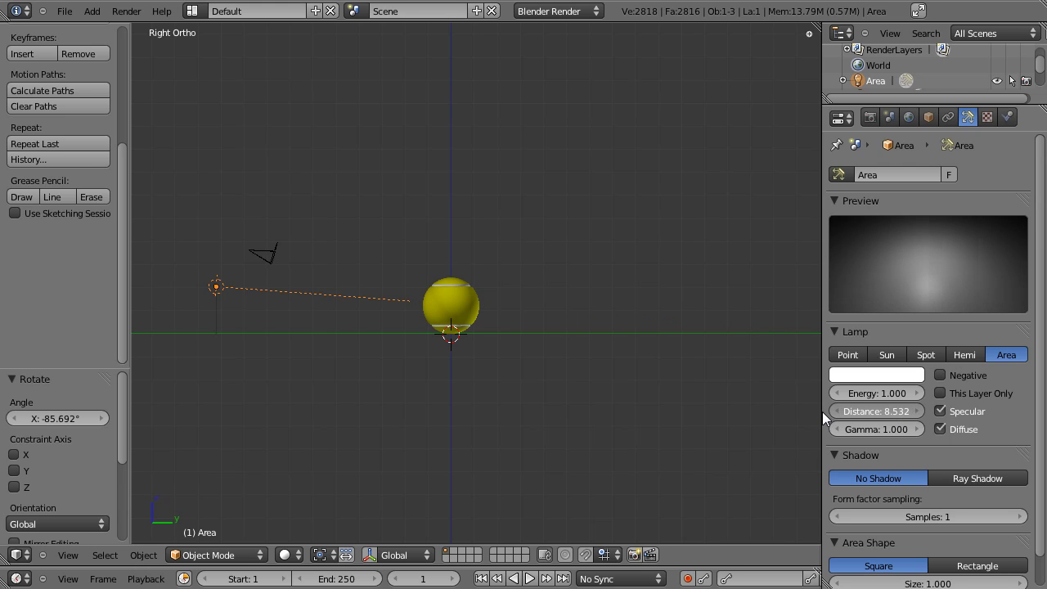
Set the lamp's distance to 8.884 and lower its energy to 0.120.
scroll(up, 3)
click(407, 410)
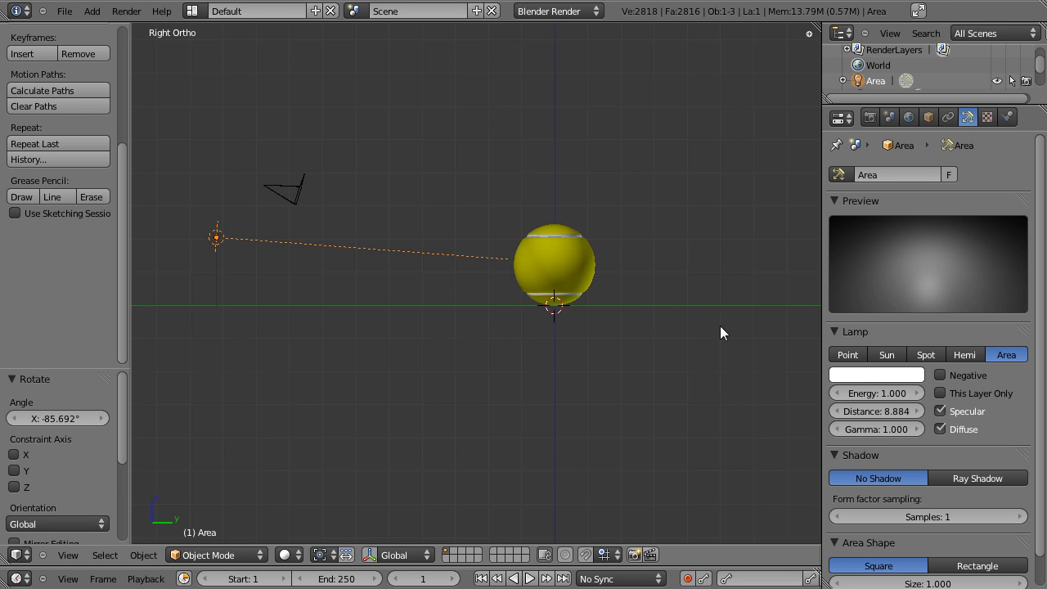
click(909, 400)
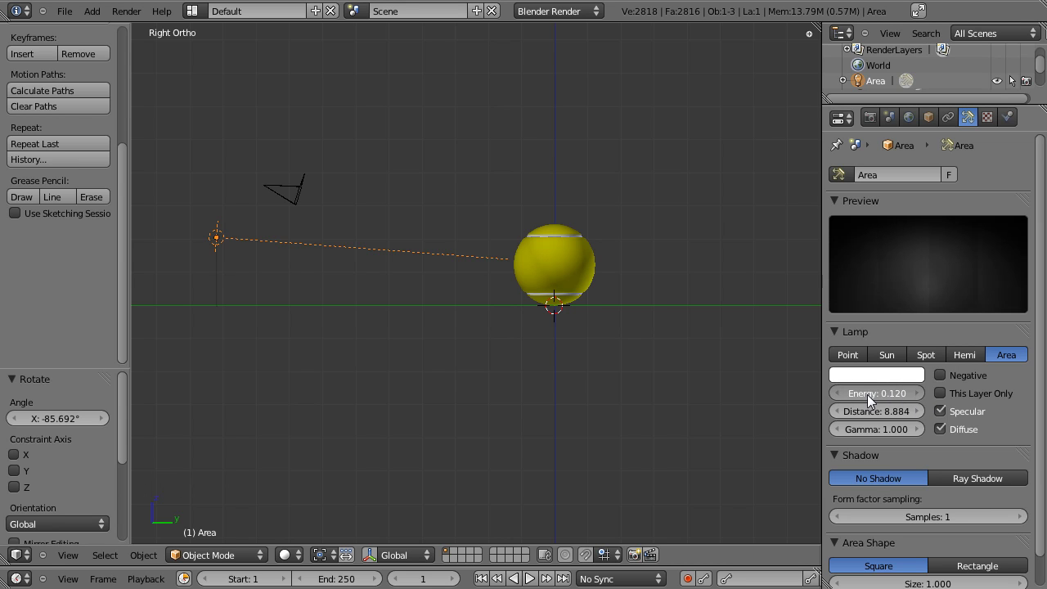
click(912, 124)
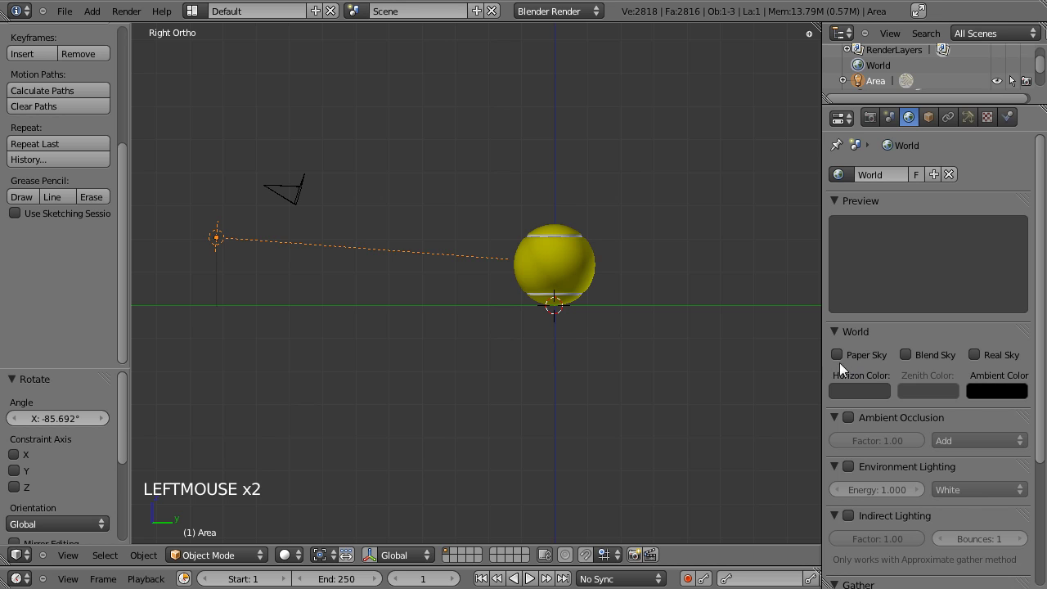
Enable world Ambient Occlusion at factor 0.50, then return to the area lamp's settings.
click(852, 427)
click(876, 448)
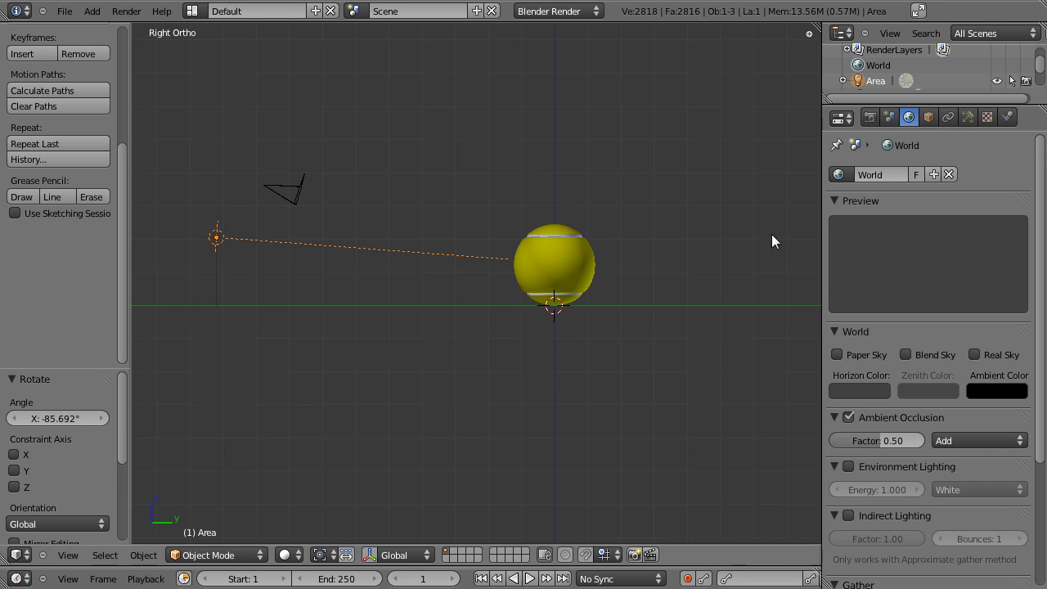
right_click(216, 235)
right_click(220, 235)
click(971, 121)
scroll(down, 3)
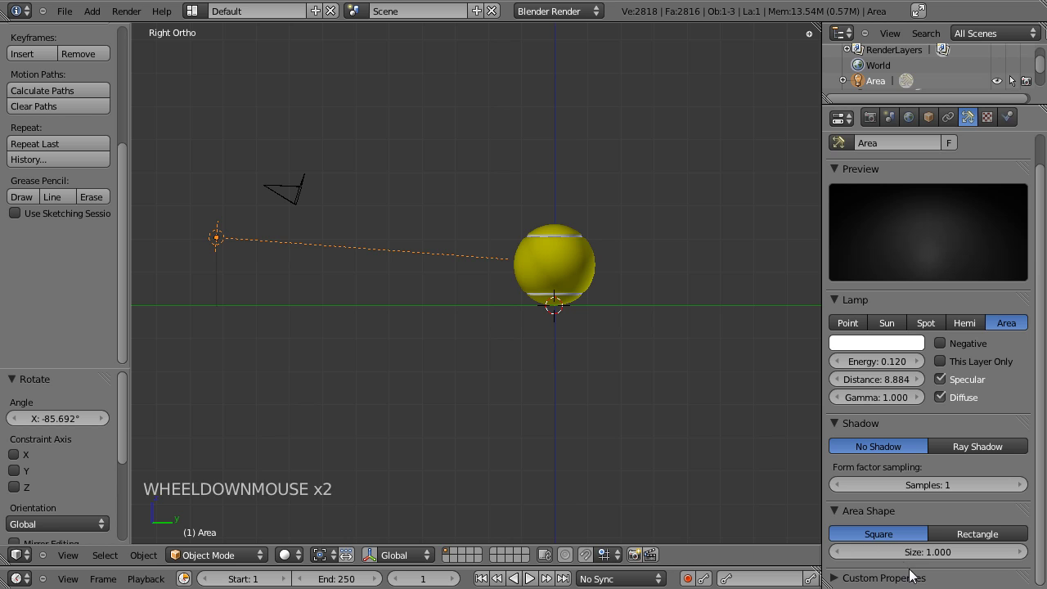
Enlarge the area lamp's square size to 2.371 and look down on the scene from above.
click(916, 557)
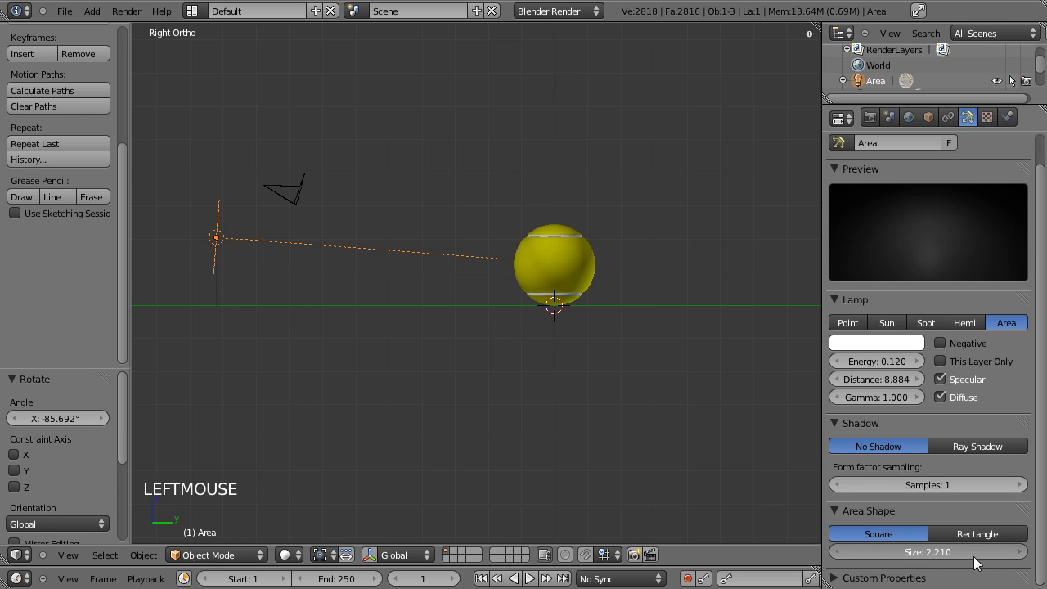
click(374, 339)
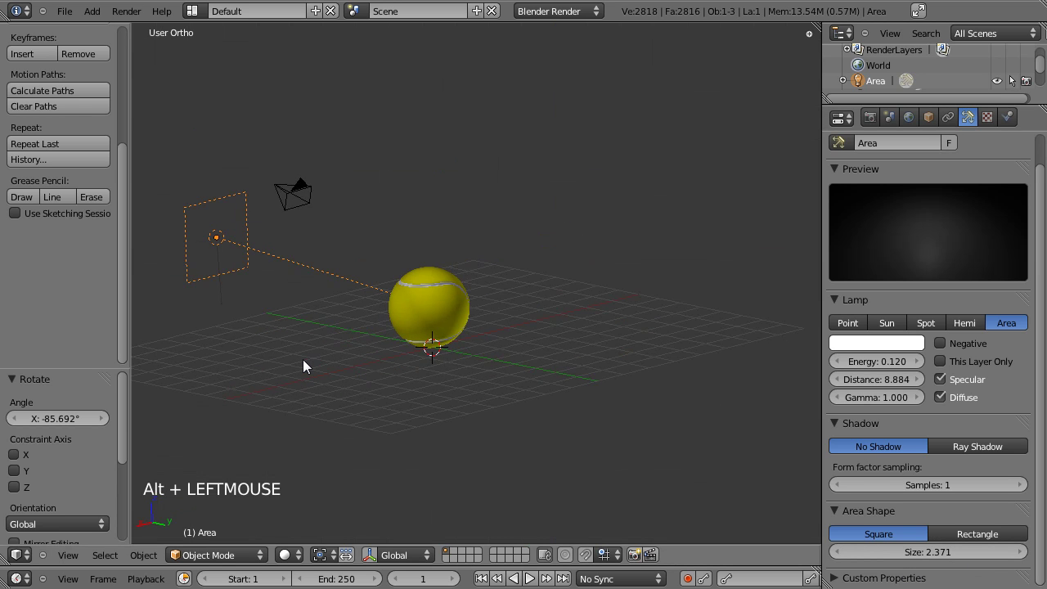
key(KP_7)
click(726, 324)
scroll(down, 3)
right_click(524, 425)
scroll(down, 3)
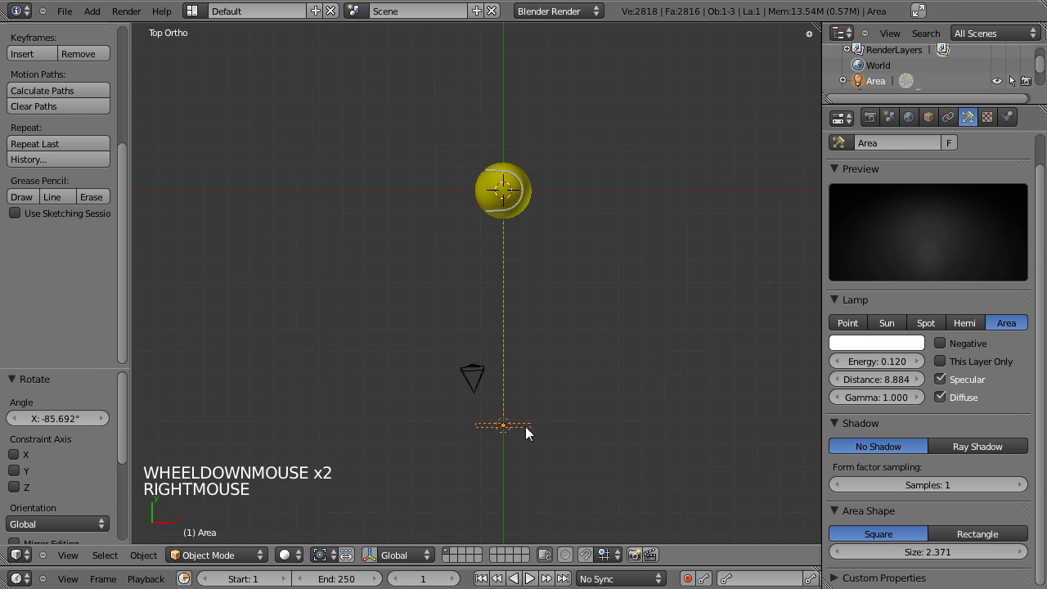
Duplicate the area lamp and move, raise and tilt the copy down toward the ball.
key(shift+d)
click(587, 194)
key(r)
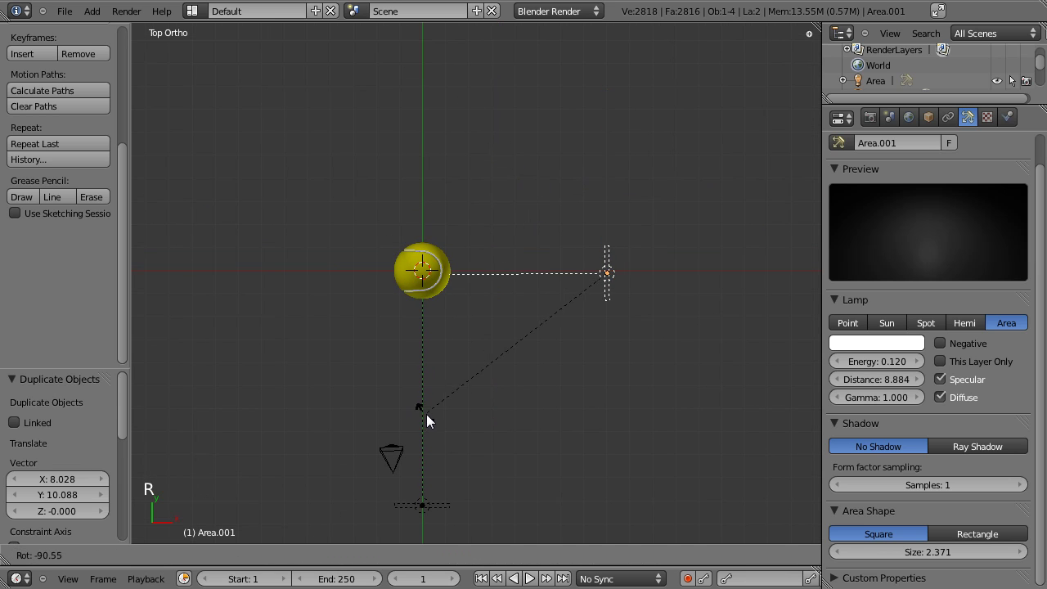
key(g)
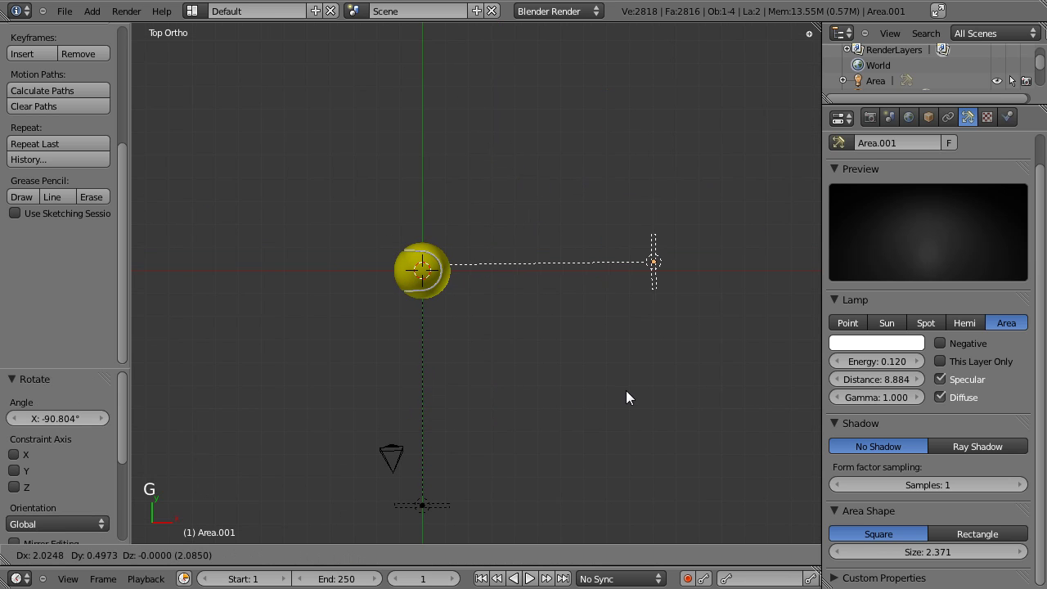
key(KP_0)
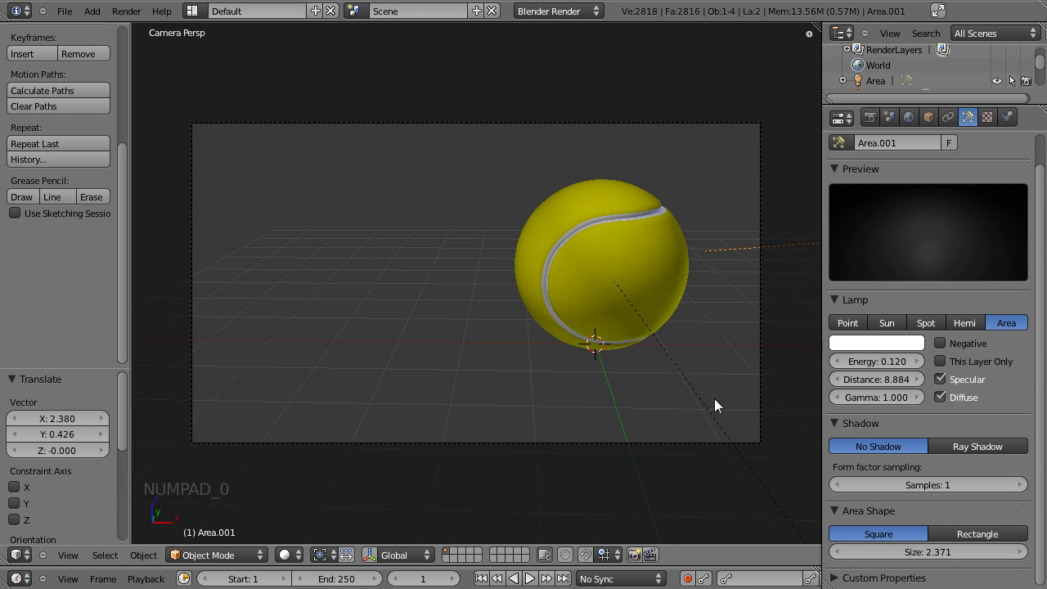
key(KP_1)
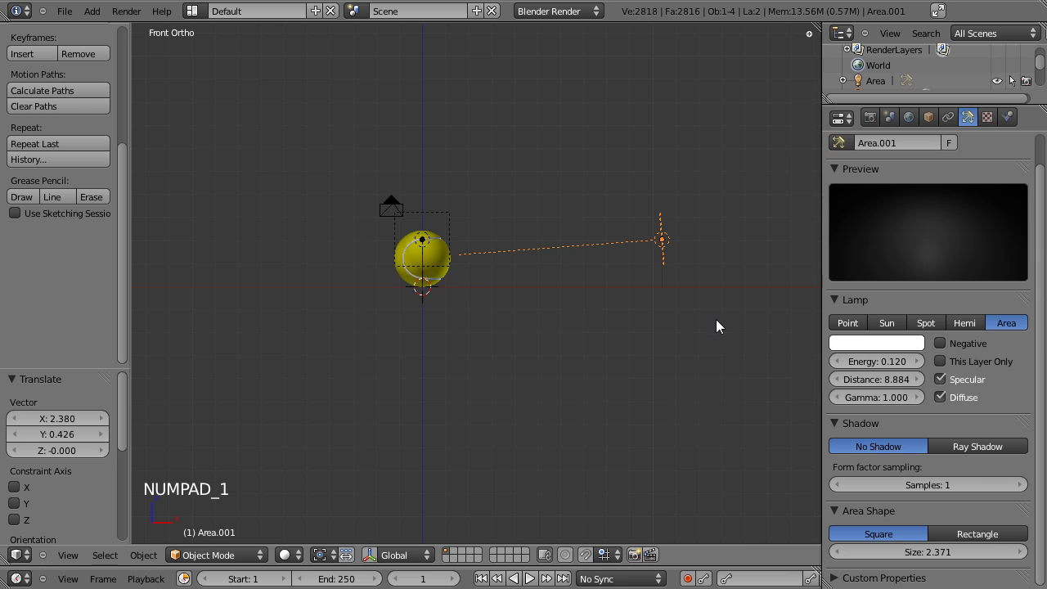
key(g)
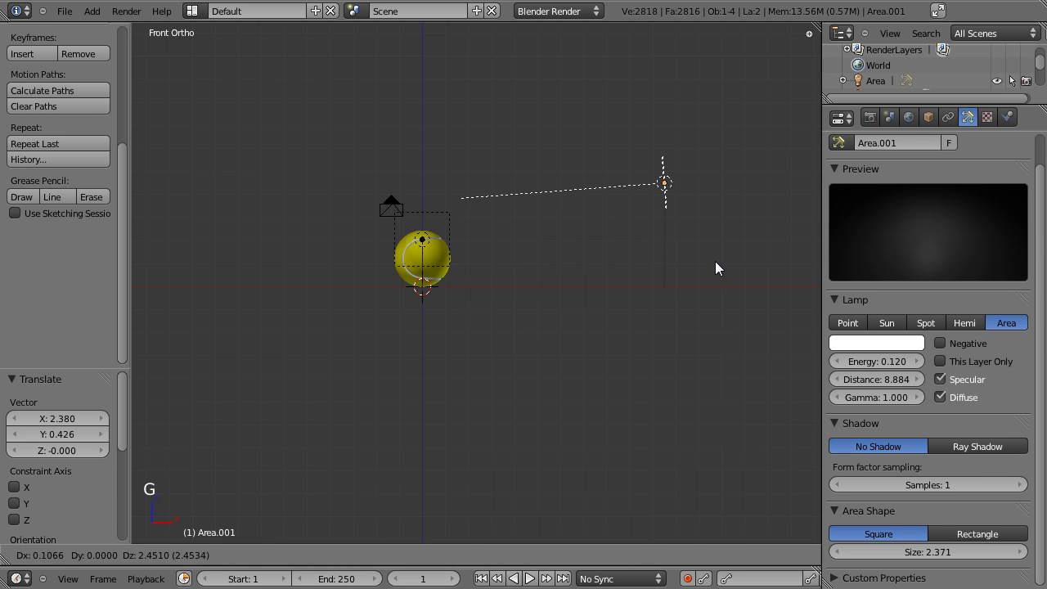
key(r)
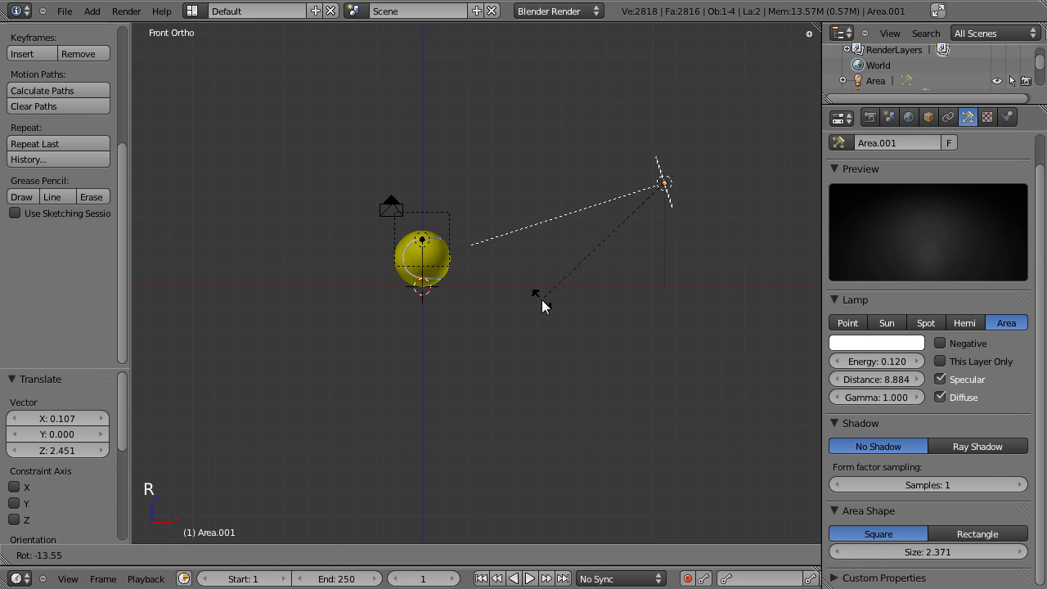
Duplicate another lamp on the ball's other side, aim it at the ball and set energy 0.720.
key(KP_7)
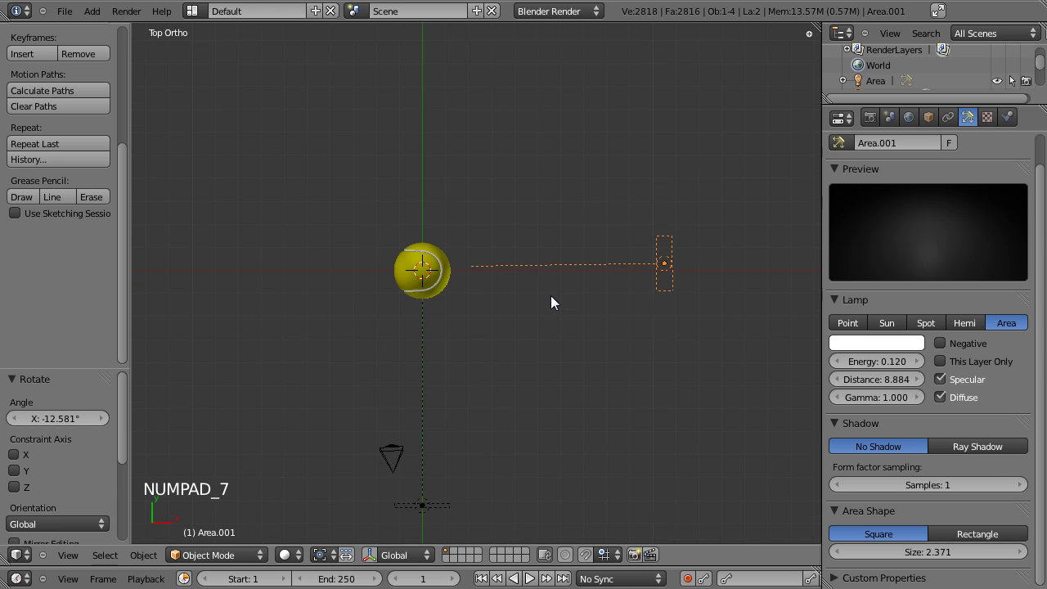
key(shift+d)
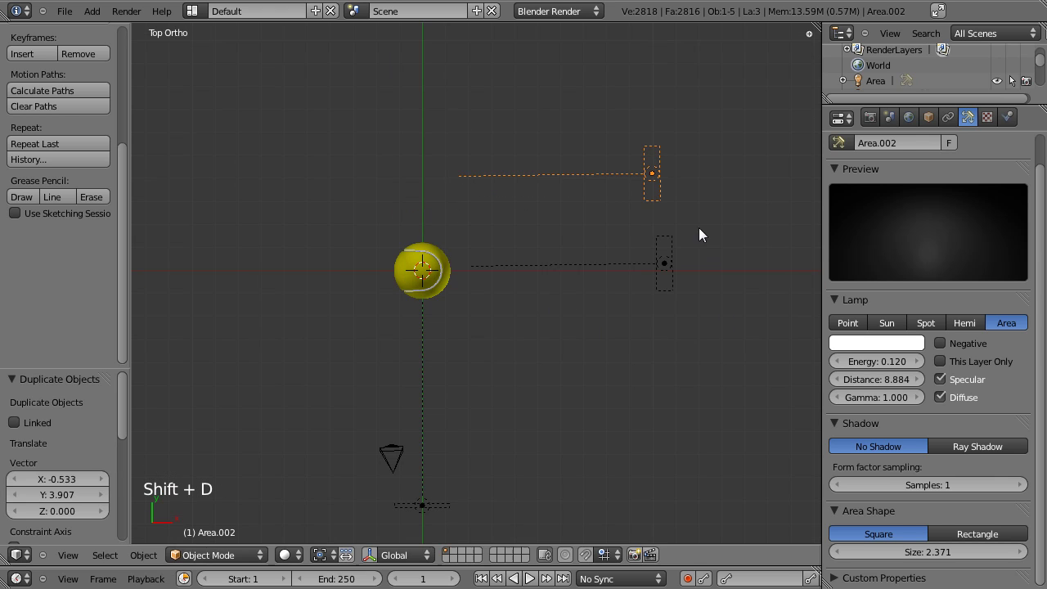
key(r)
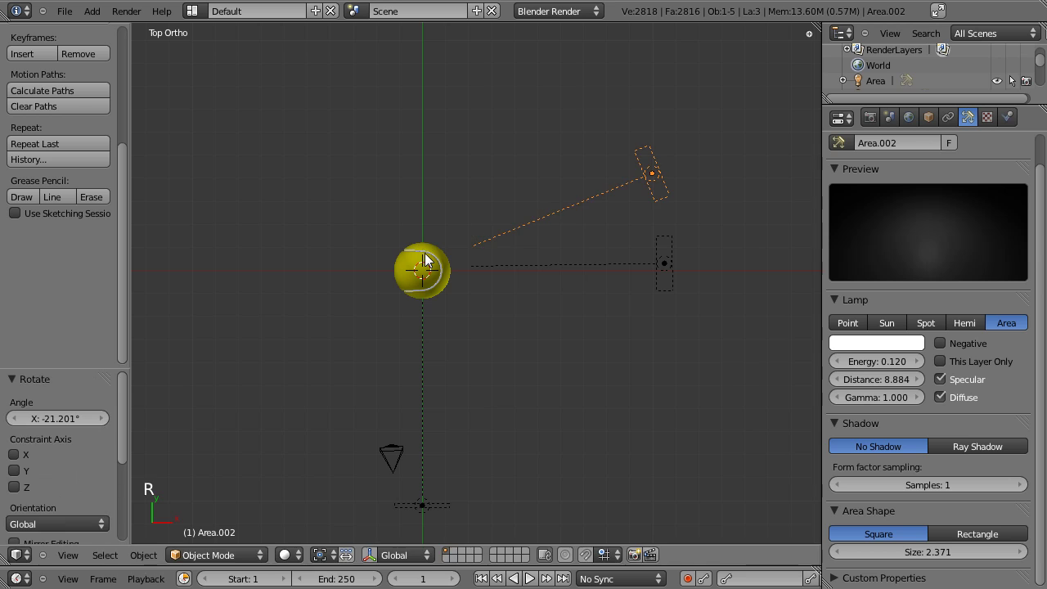
key(g)
key(r)
click(867, 368)
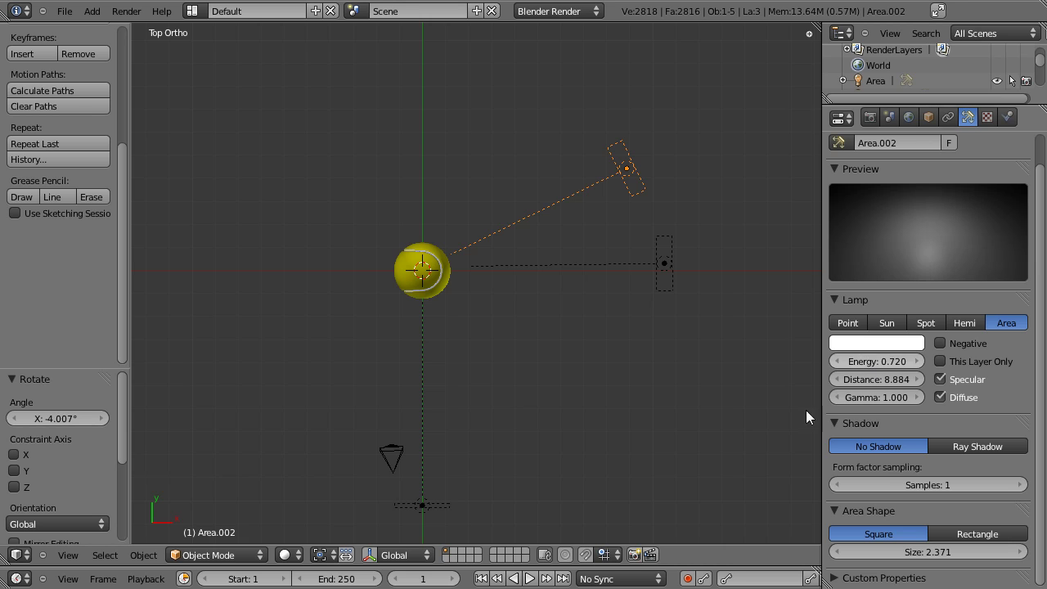
Enable ray-traced shadows on the lamp and render the camera shot of the tennis ball.
click(982, 456)
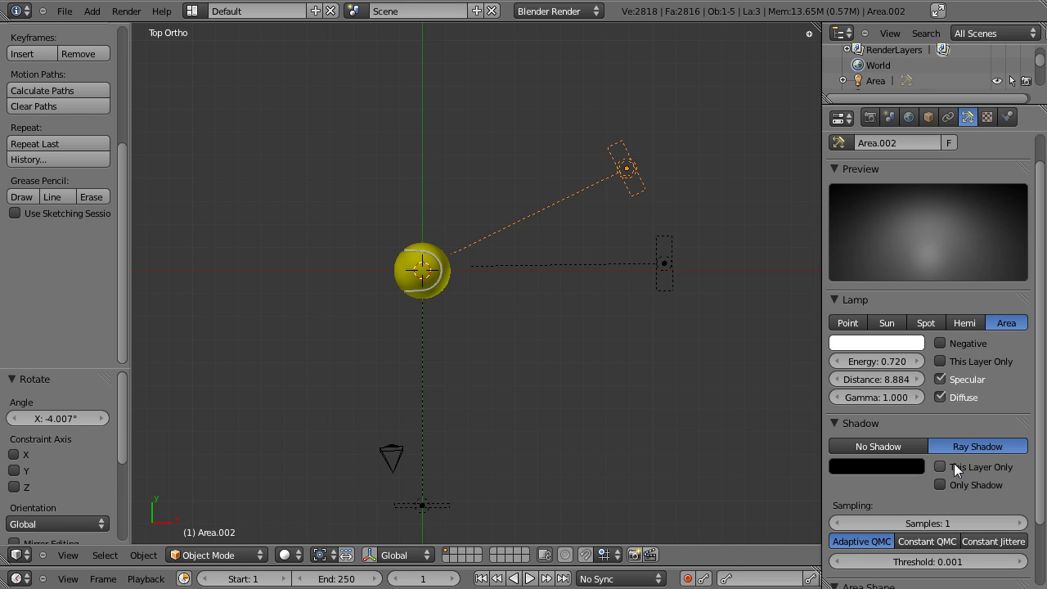
key(ctrl+s)
key(KP_0)
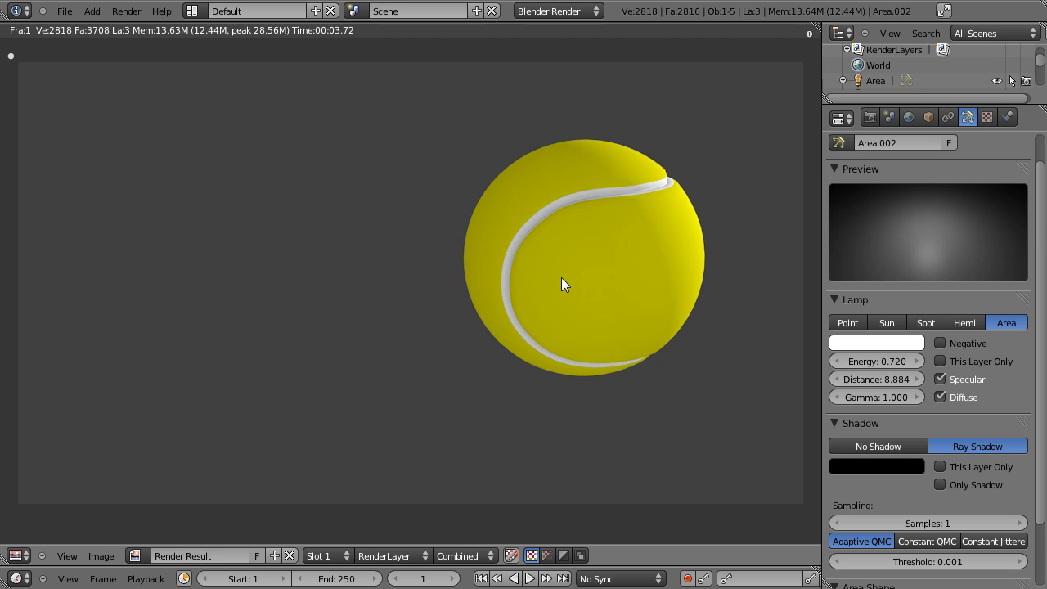
Close the render and bring up the Add menu over the camera view.
key(Escape)
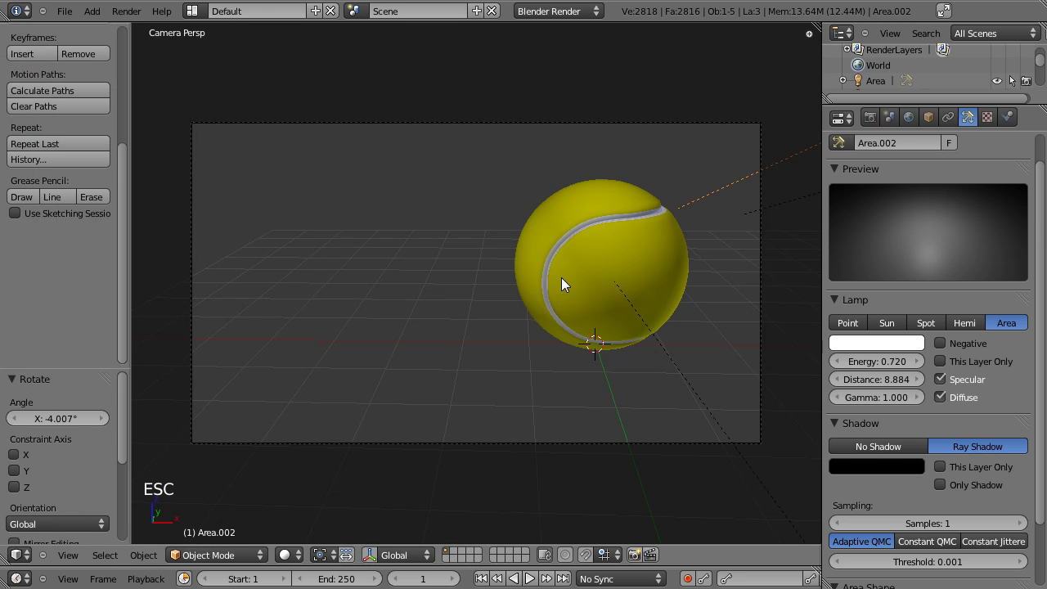
key(shift+a)
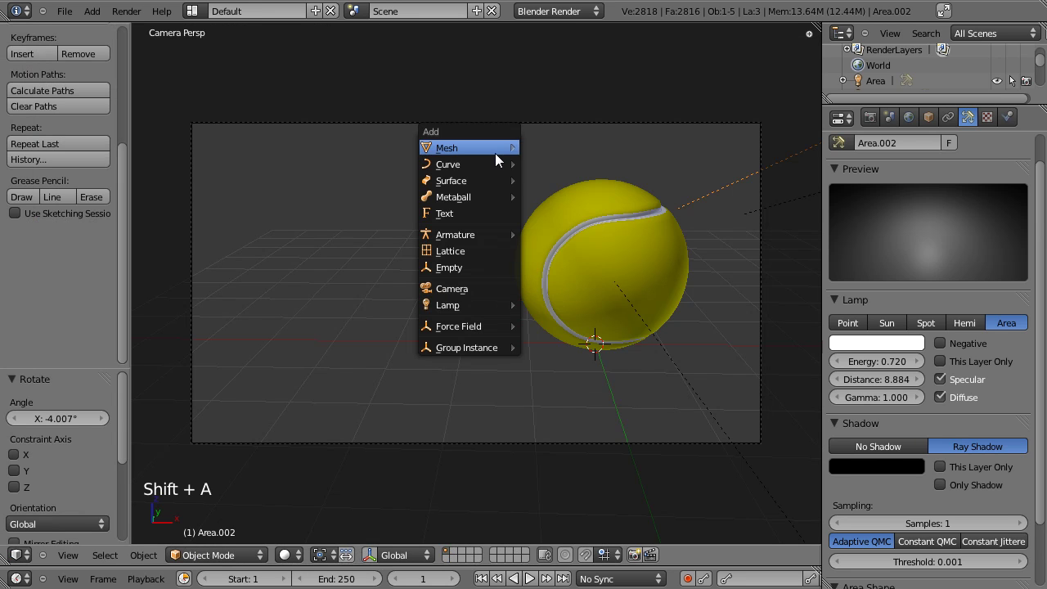
Add a floor plane under the ball, scale it up about 2.4 times and shift it along X.
key(s)
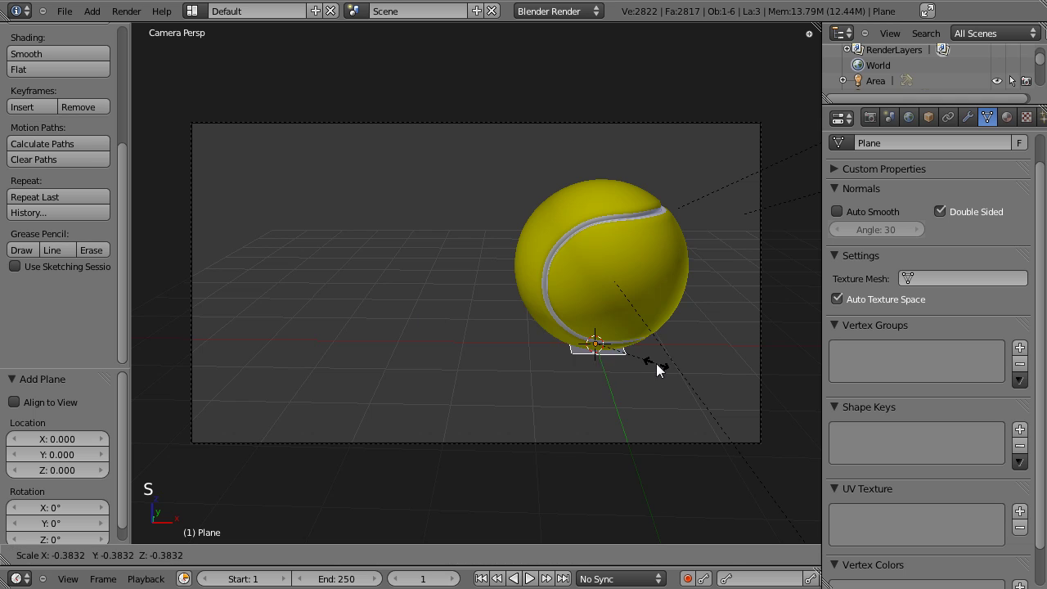
key(s)
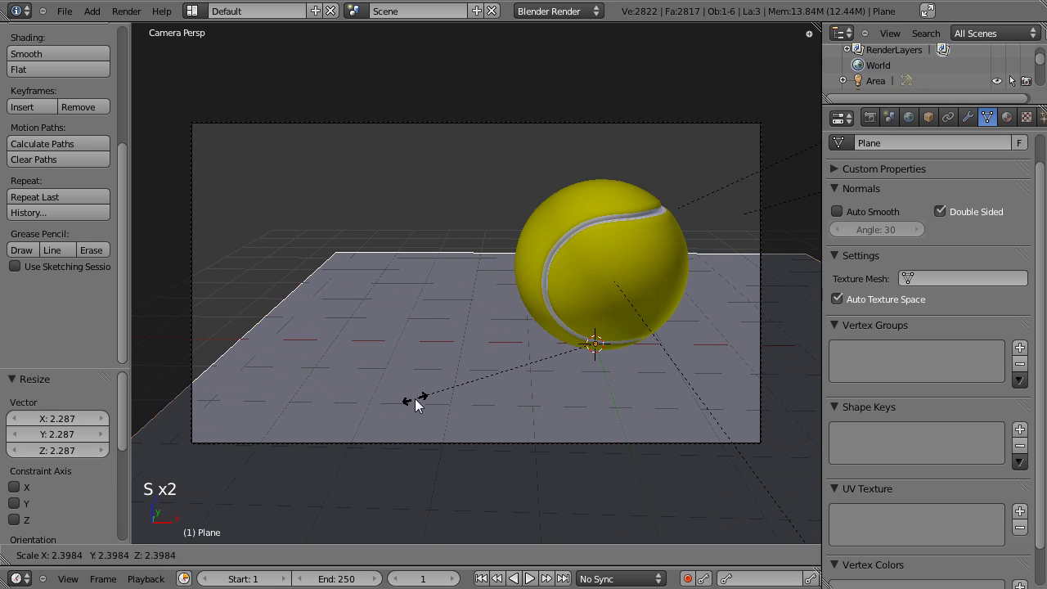
key(g)
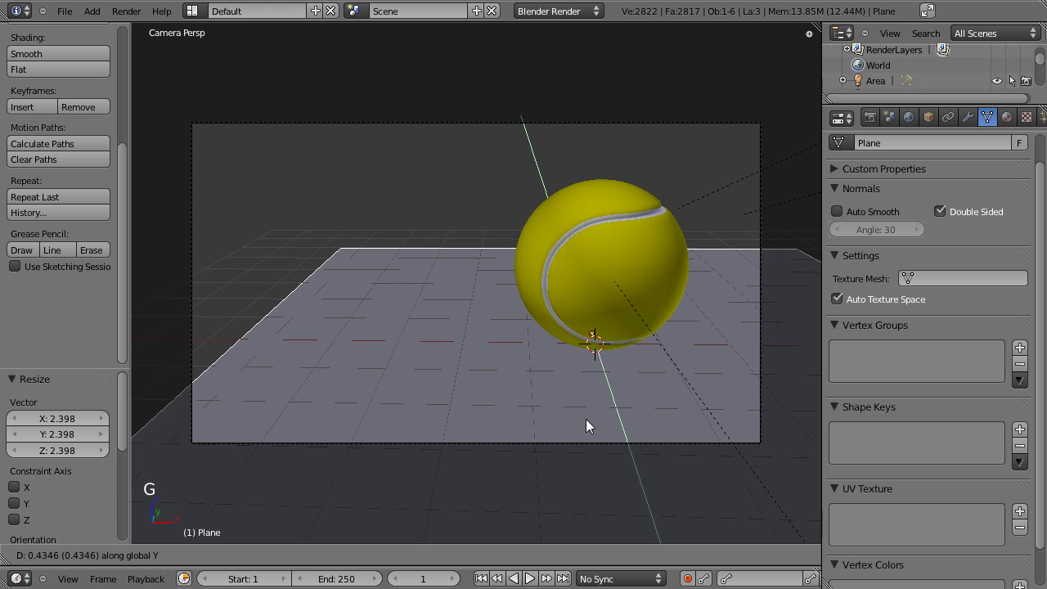
key(g)
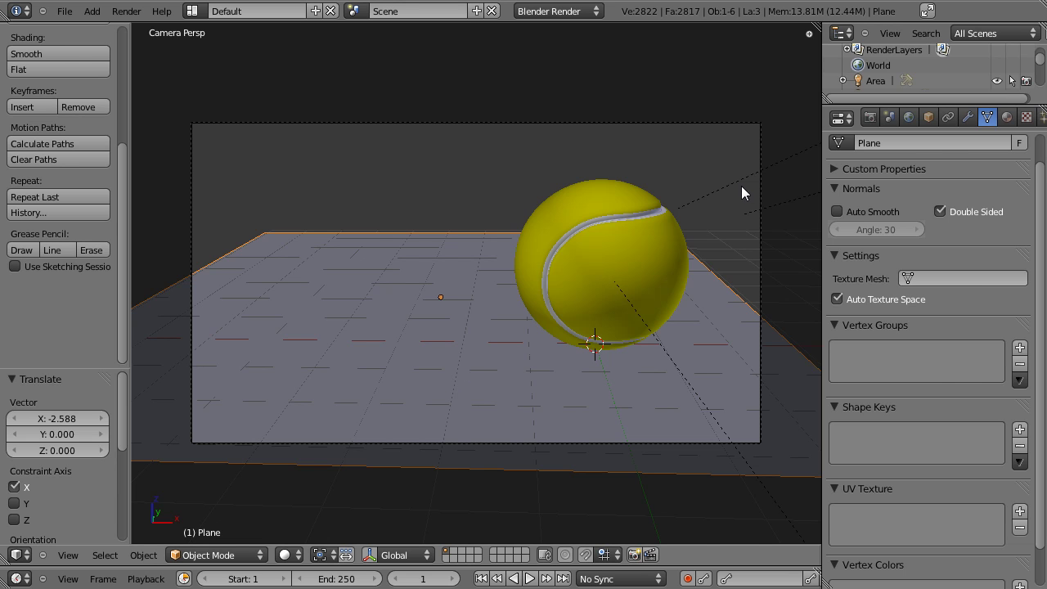
Select the angled area lamp and adjust it in the orthographic view.
right_click(745, 186)
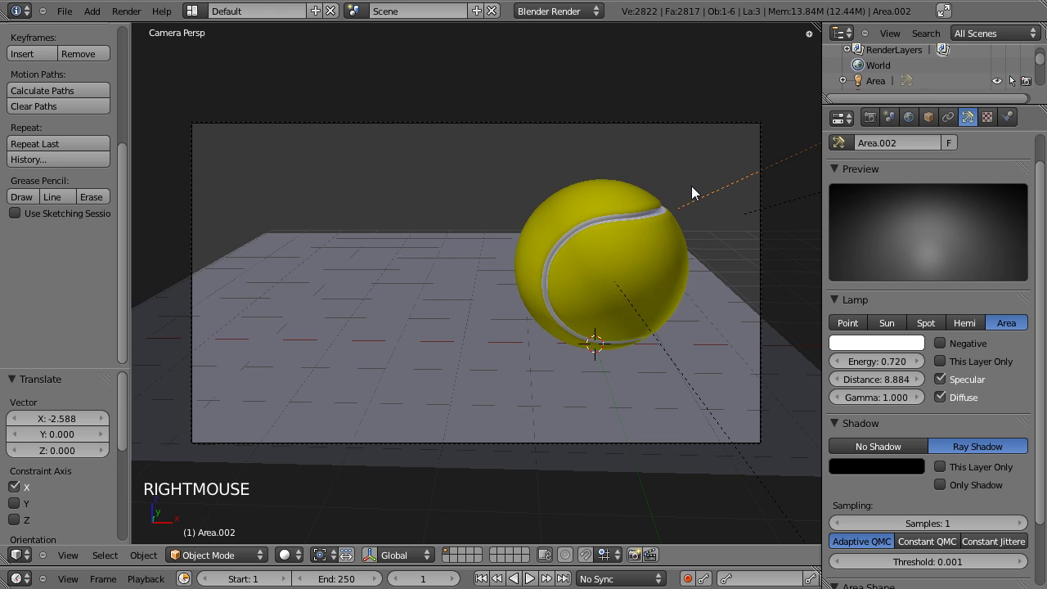
key(KP_1)
scroll(up, 3)
click(556, 266)
click(616, 280)
click(399, 267)
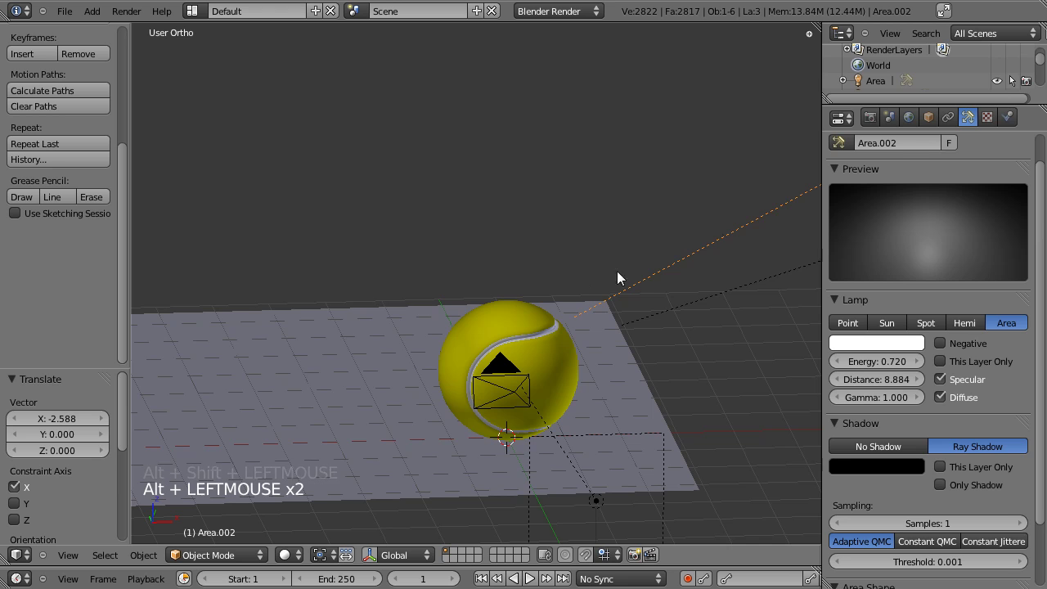
click(686, 238)
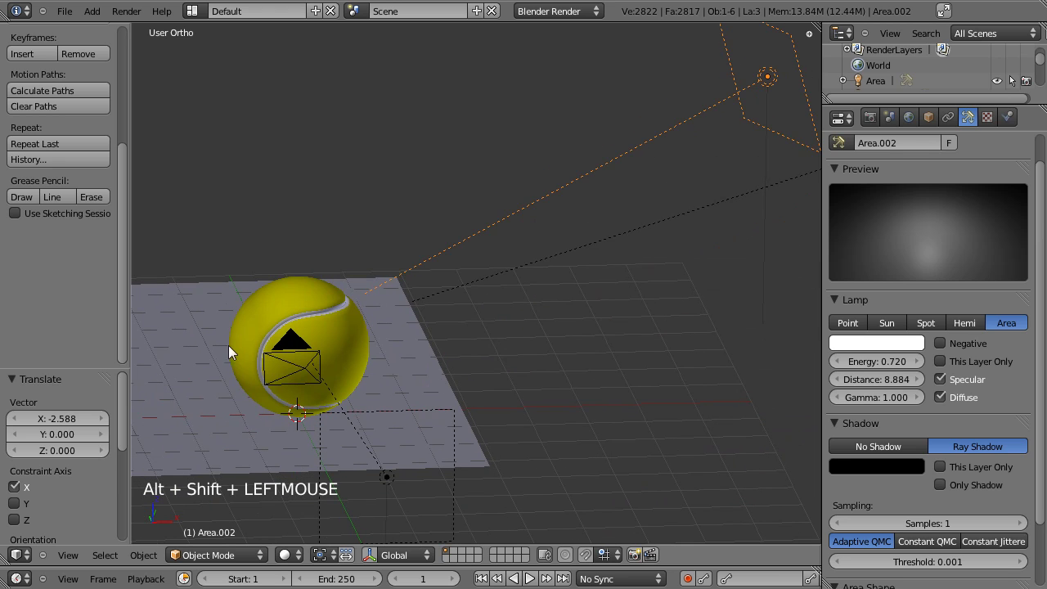
From the top view, move the floor plane so the ball sits near its right edge.
key(KP_7)
click(346, 160)
scroll(down, 3)
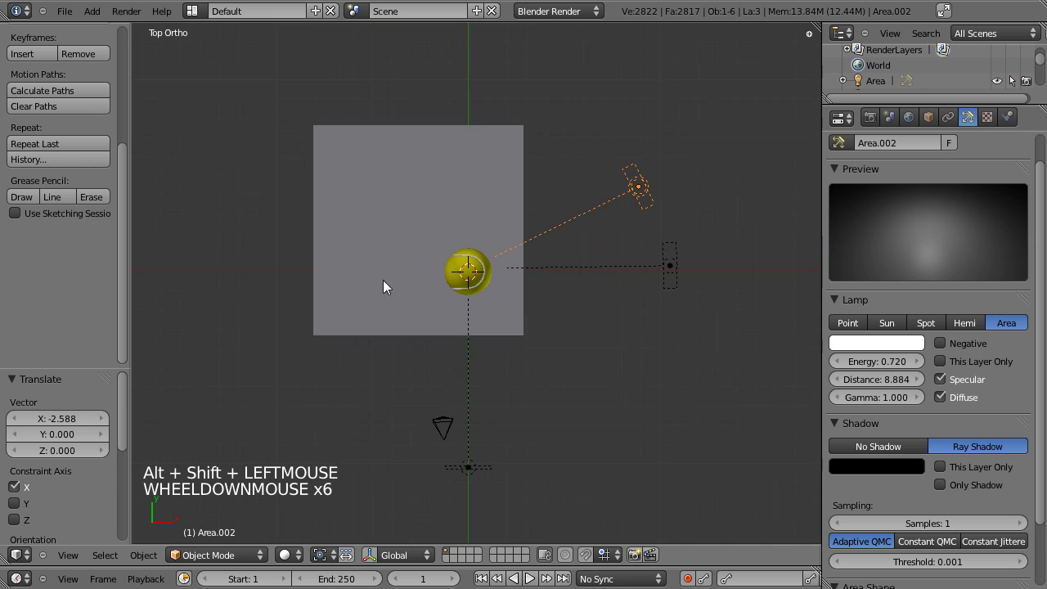
right_click(409, 287)
key(g)
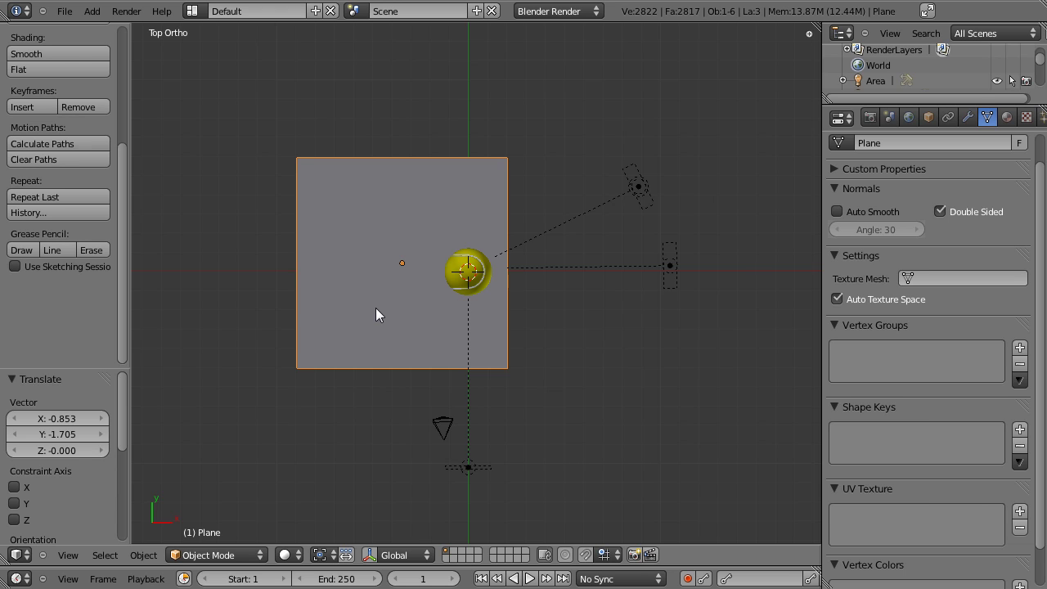
View through the camera, let the render finish and return to the 3D viewport.
key(KP_0)
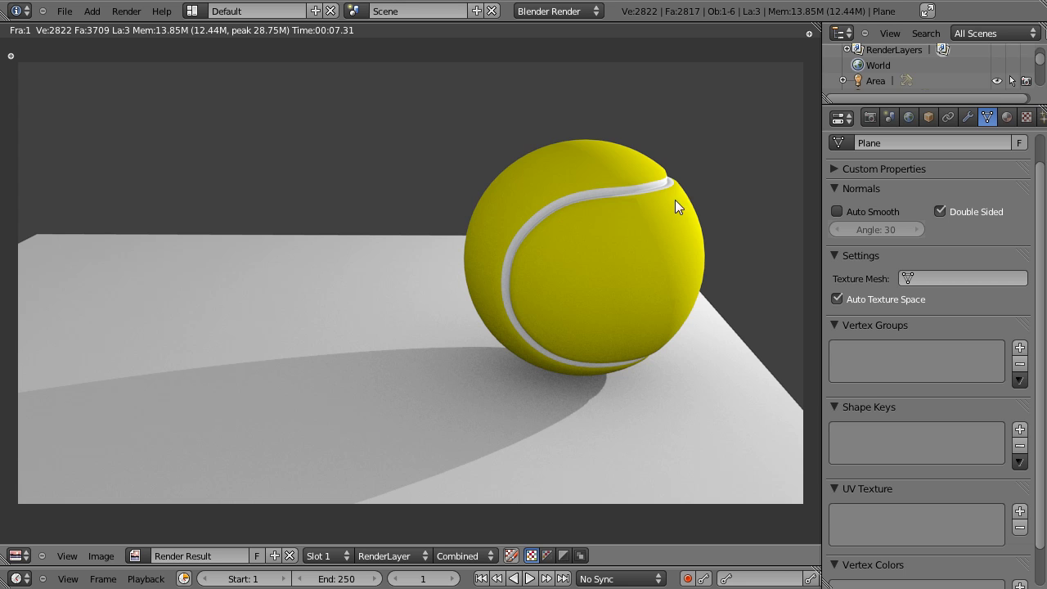
key(Escape)
Give the floor plane a new material set to Shadows Only so only the ball's shadow renders.
click(1009, 119)
click(883, 233)
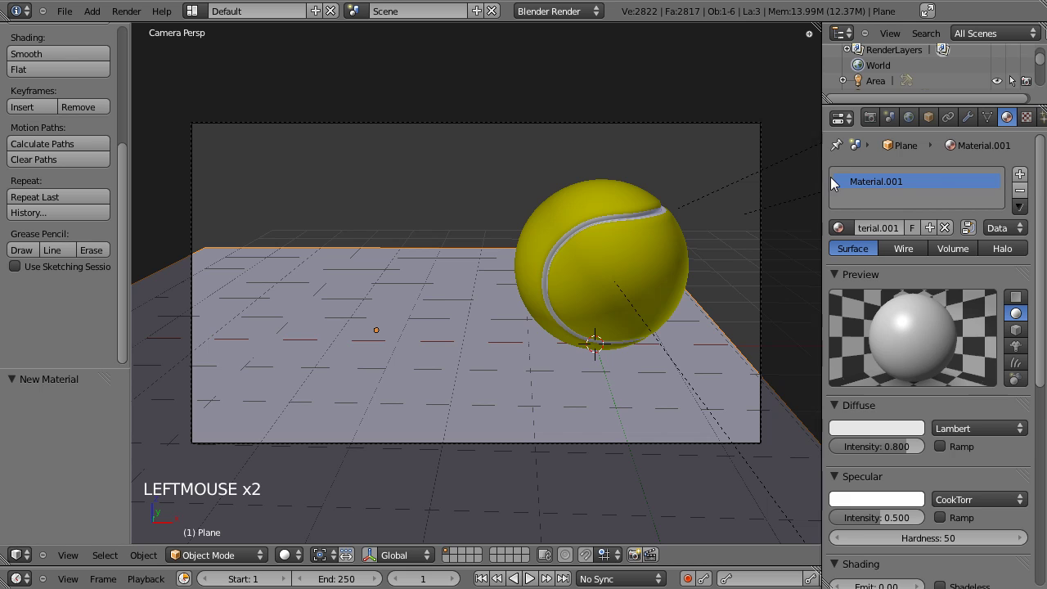
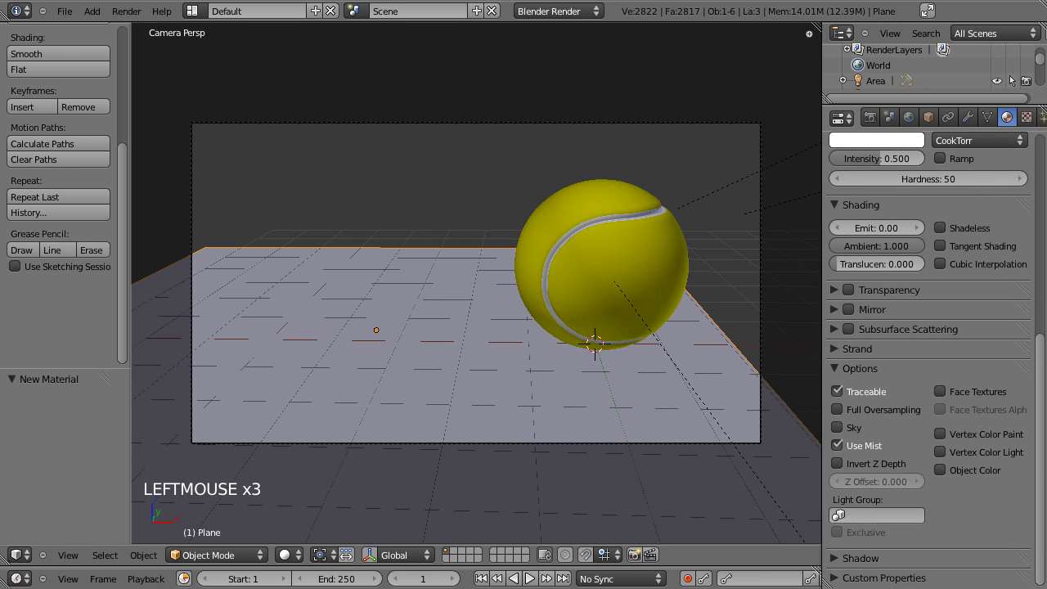
click(841, 566)
scroll(down, 3)
click(839, 538)
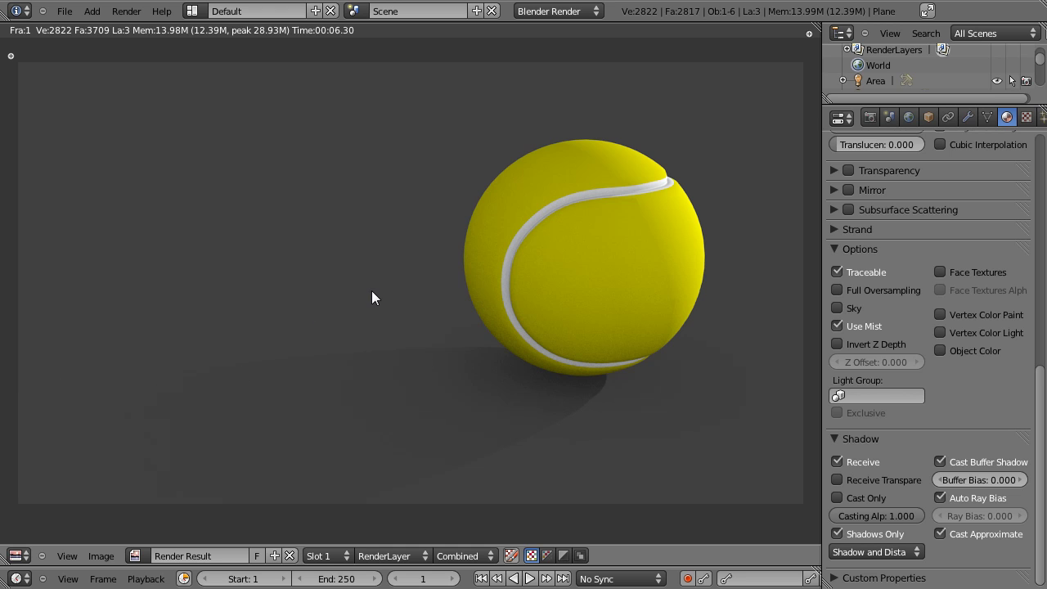
Set the world's Blend Sky horizon and zenith colours both to the same light blue.
key(Escape)
click(909, 124)
scroll(down, 3)
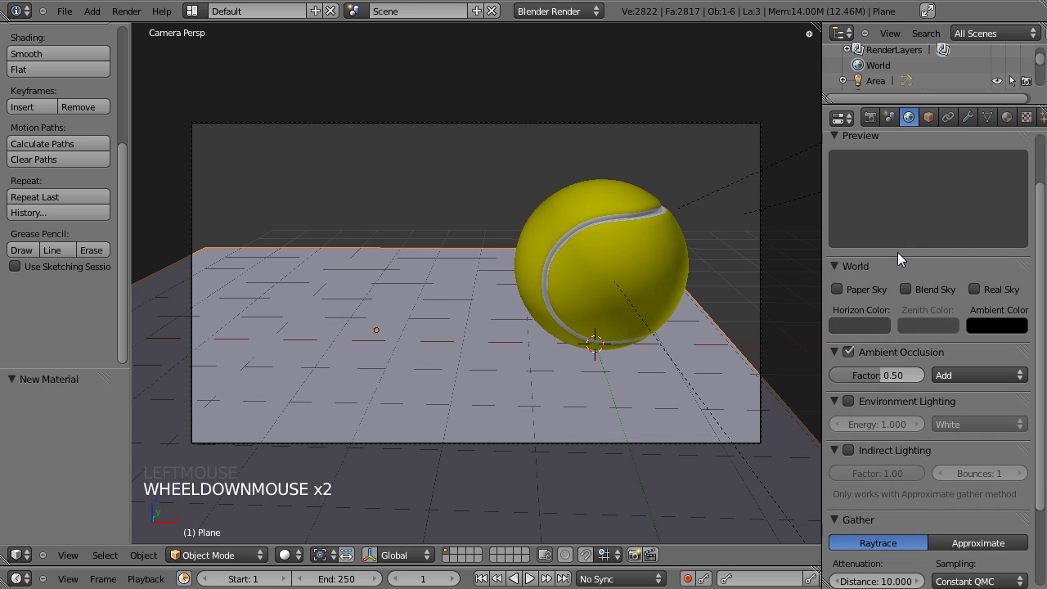
click(907, 293)
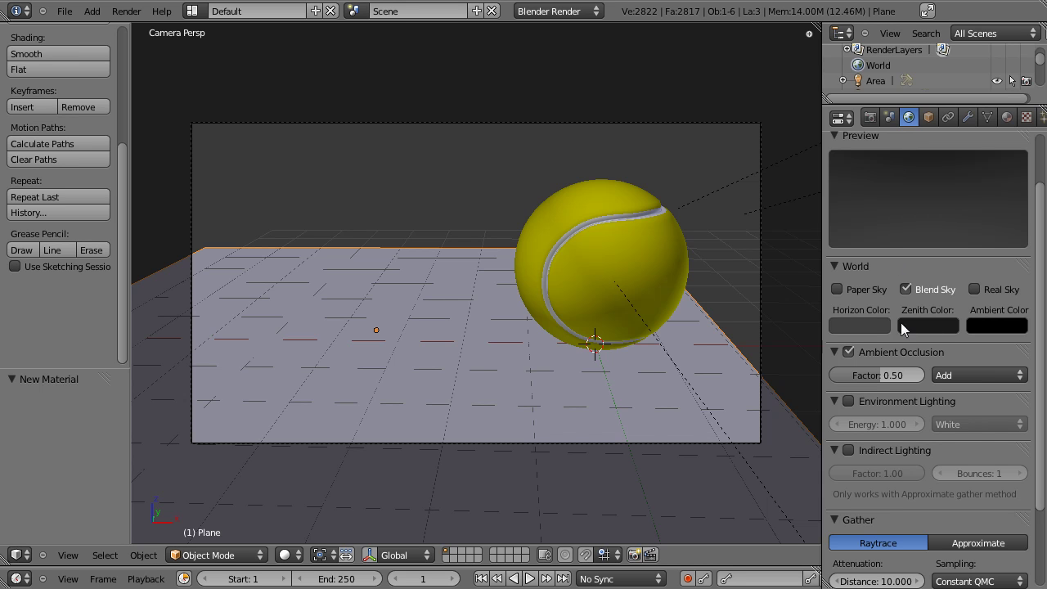
click(872, 330)
click(870, 330)
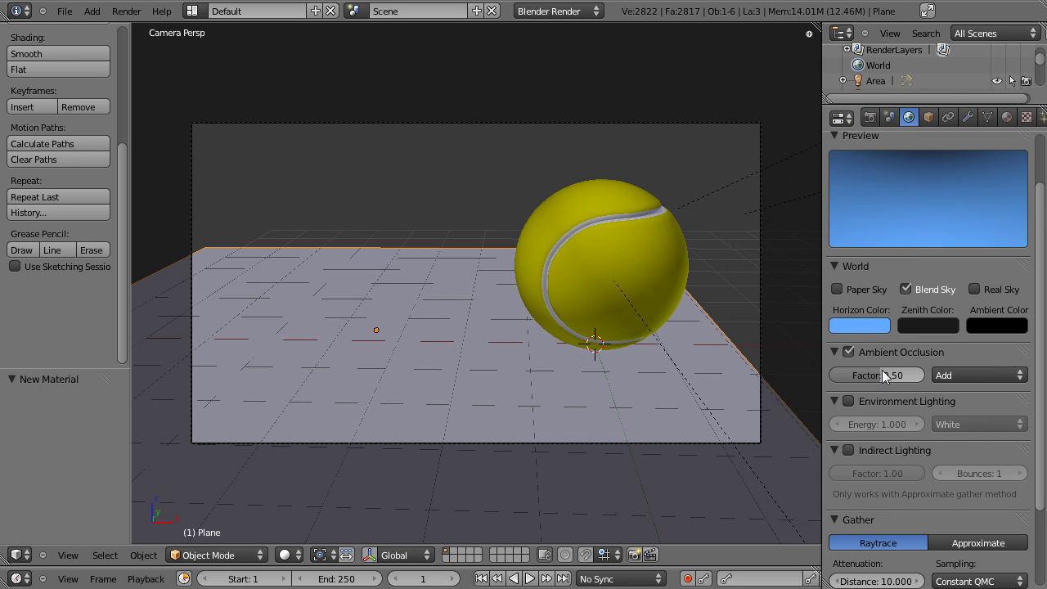
click(941, 333)
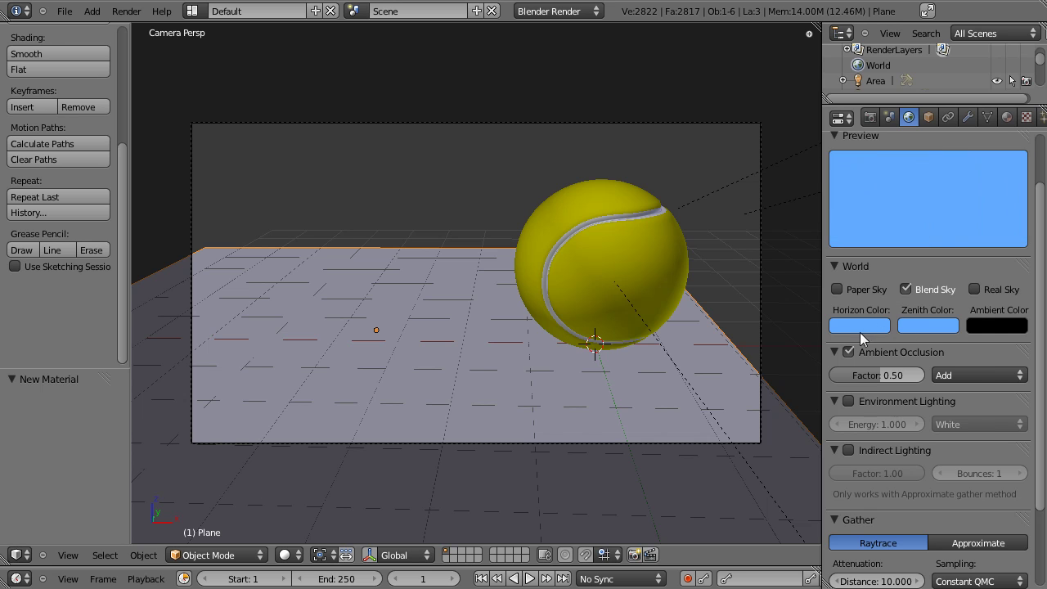
Reopen the world's Zenith colour picker to darken it to a deeper blue.
click(951, 331)
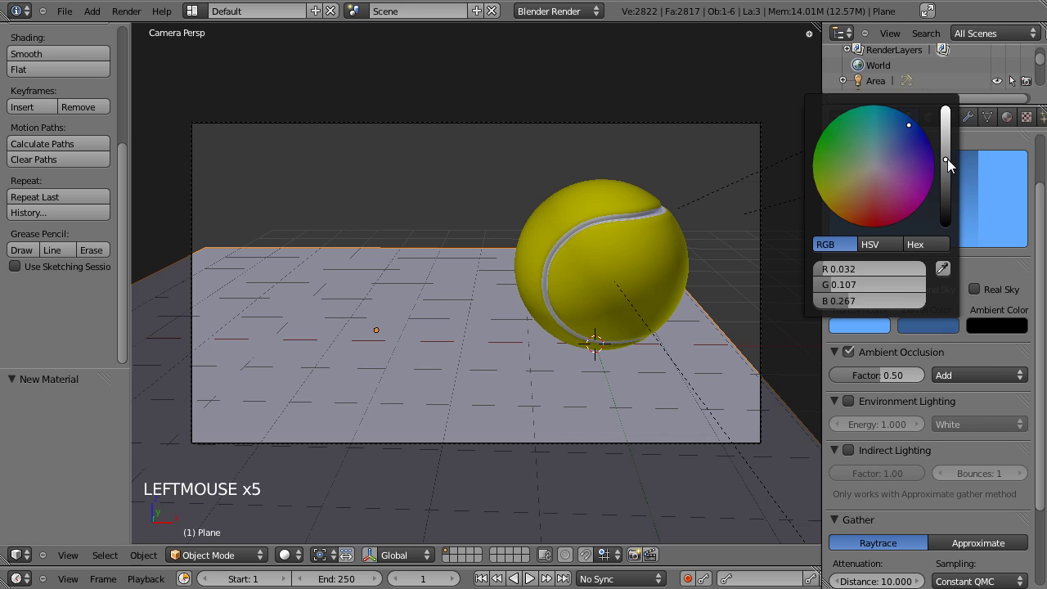
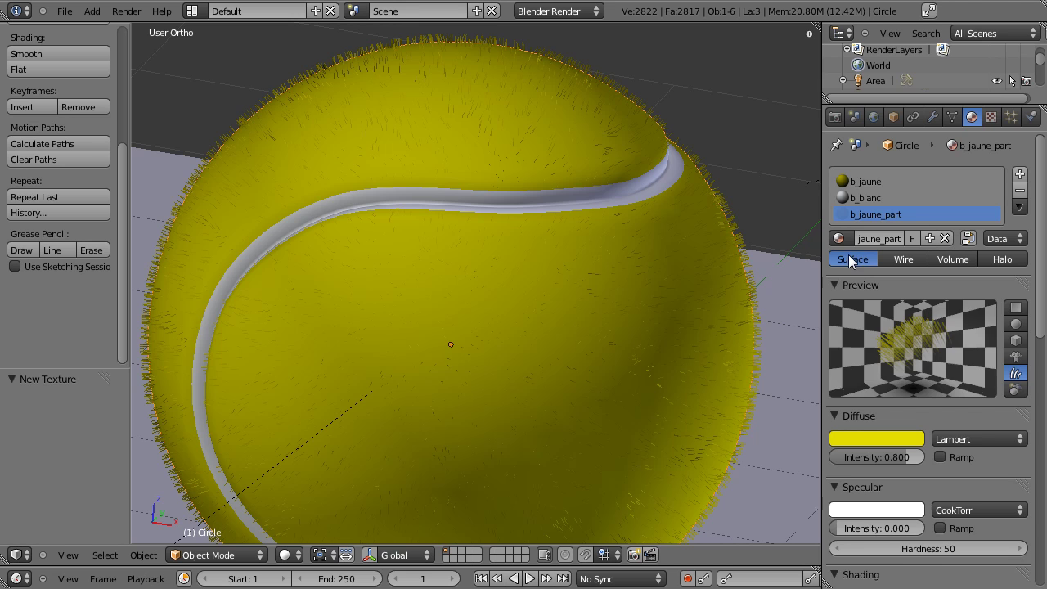
In the ball's particle settings, render the hair with material 3.
click(836, 287)
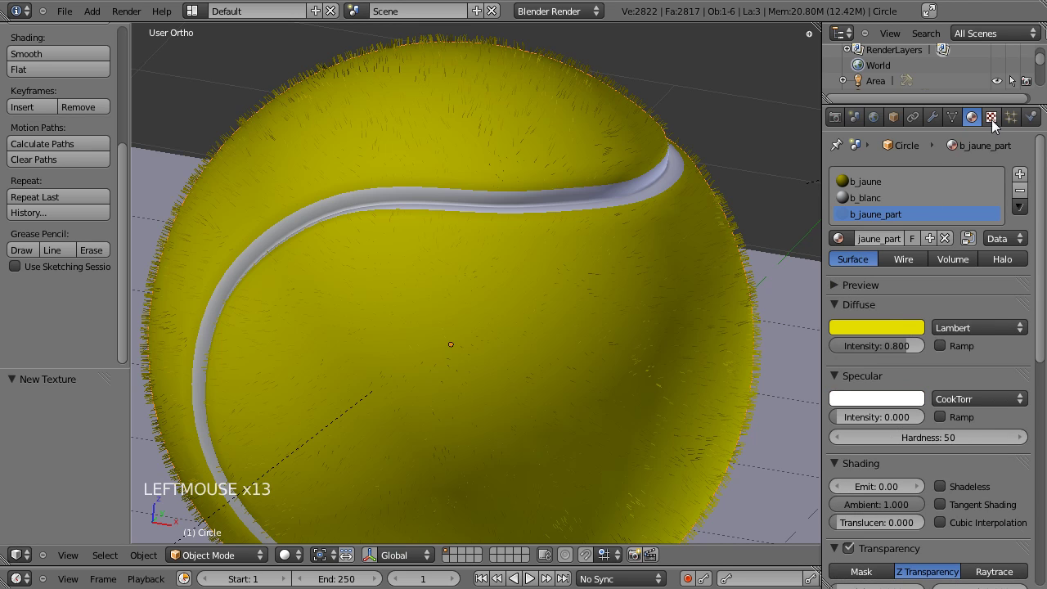
click(1015, 128)
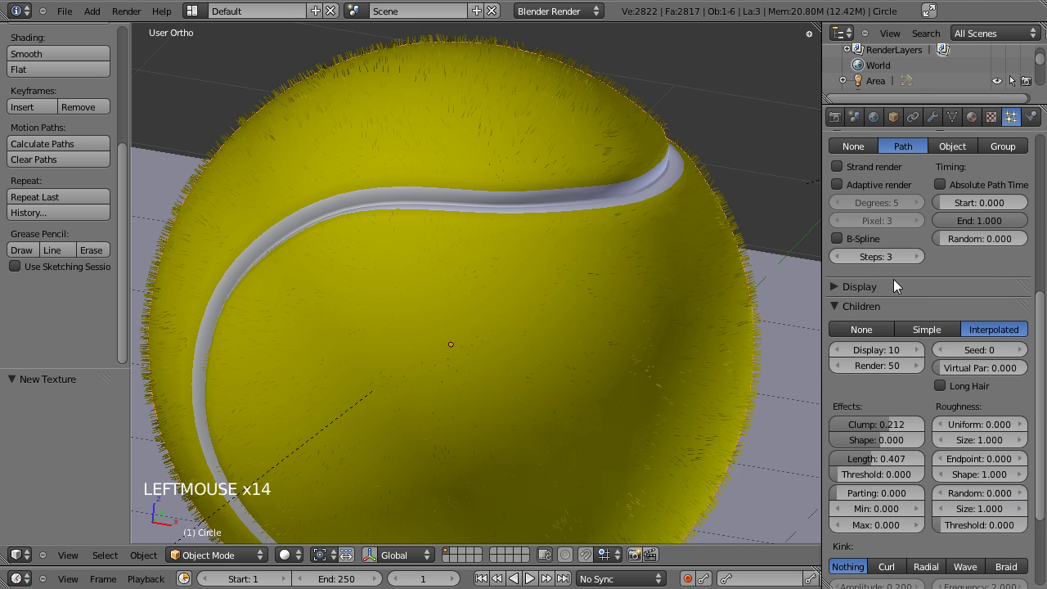
scroll(up, 3)
scroll(up, 3)
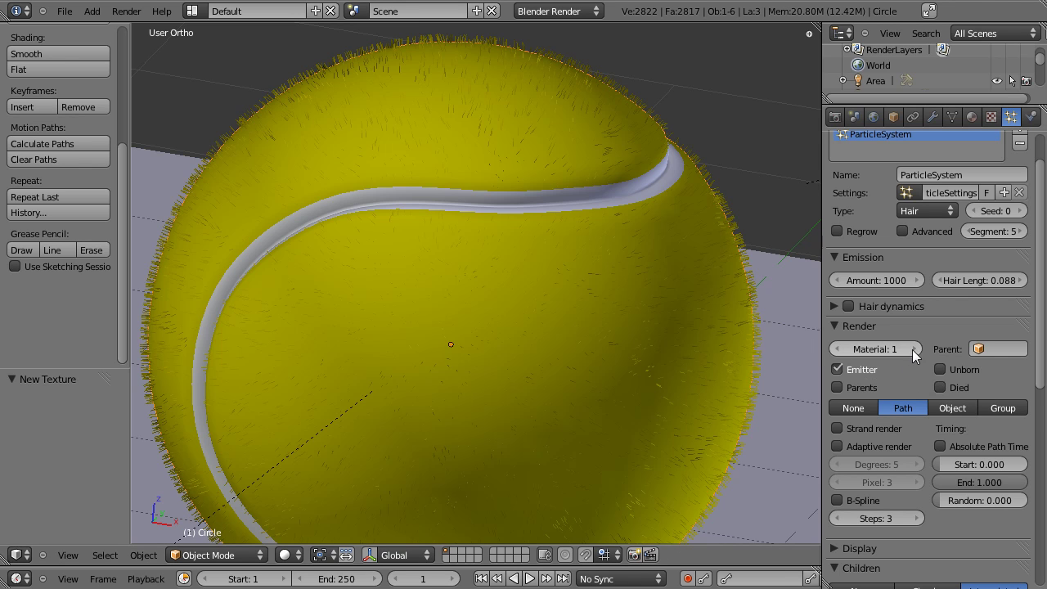
click(921, 354)
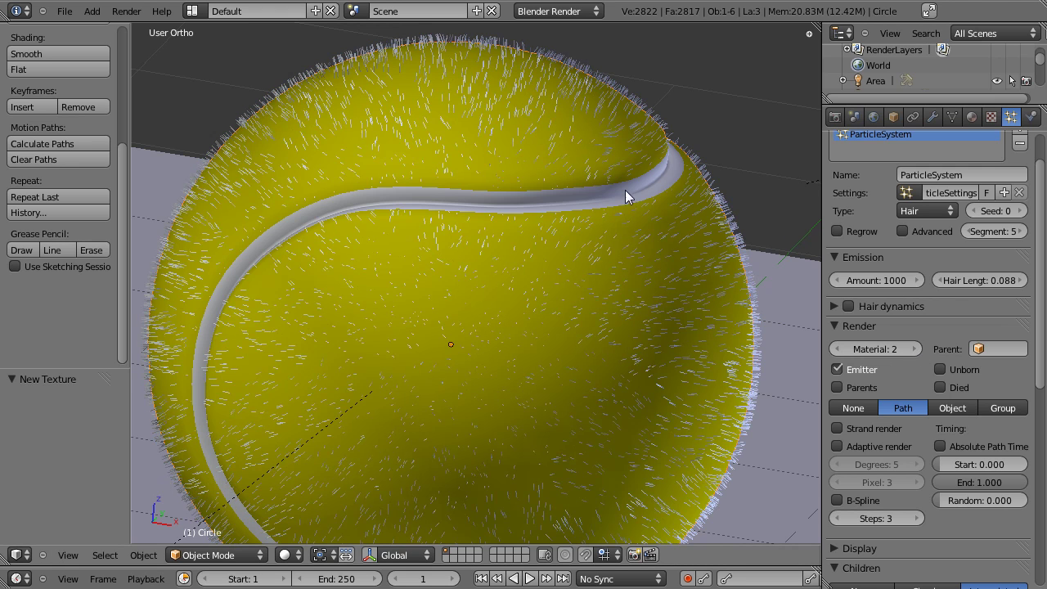
click(917, 357)
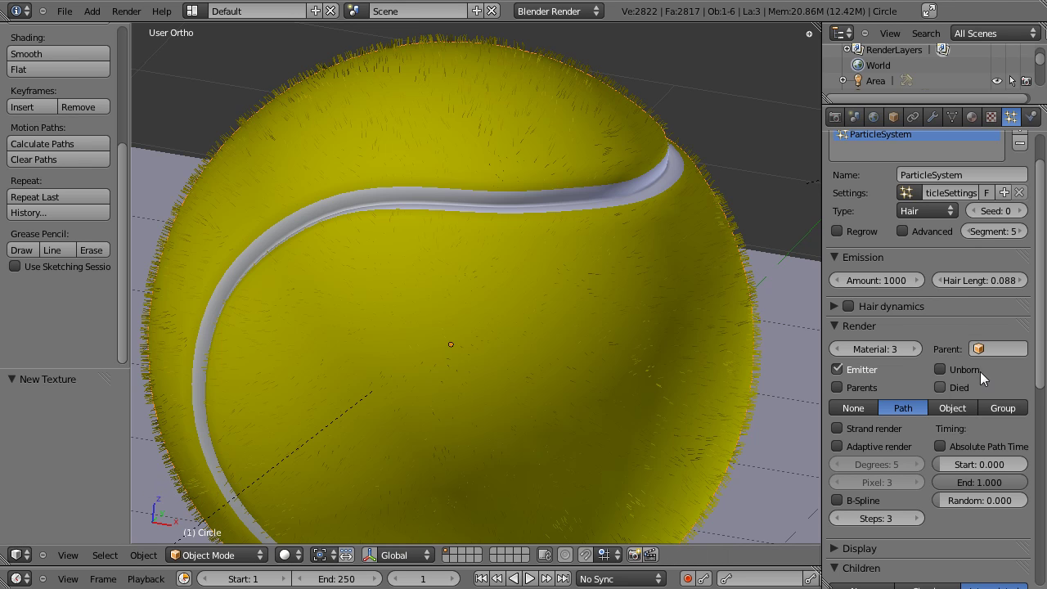
Shorten the hair length to 0.038 and the children length to 0.382.
scroll(up, 3)
scroll(up, 3)
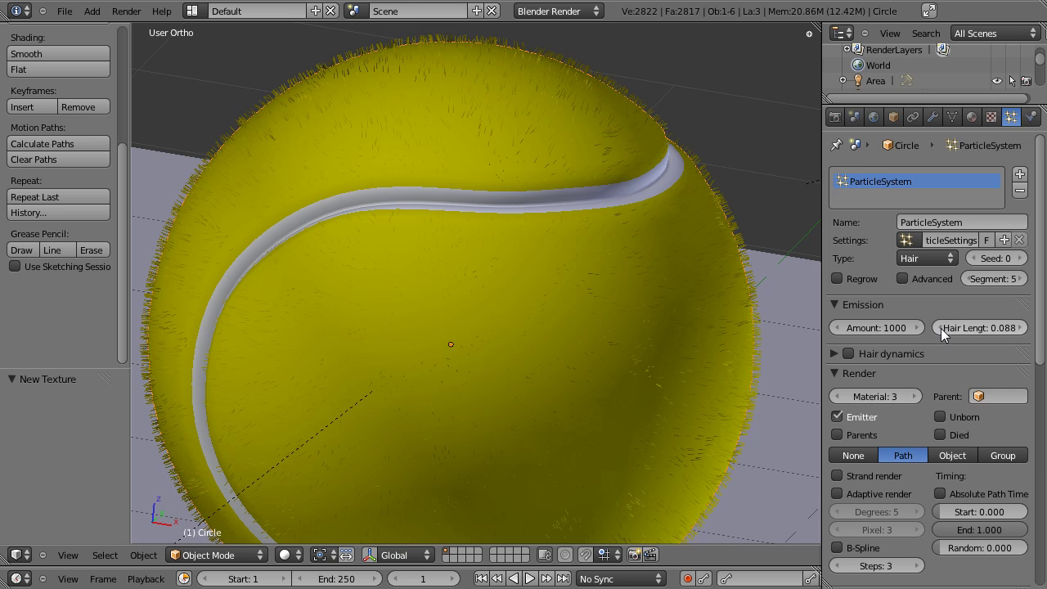
click(995, 334)
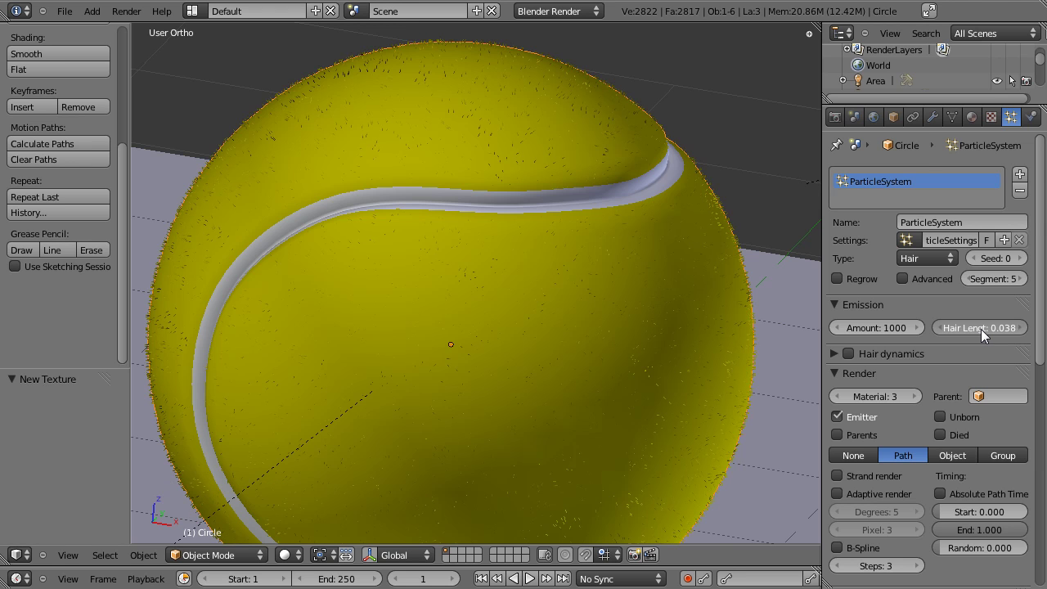
scroll(down, 3)
scroll(up, 3)
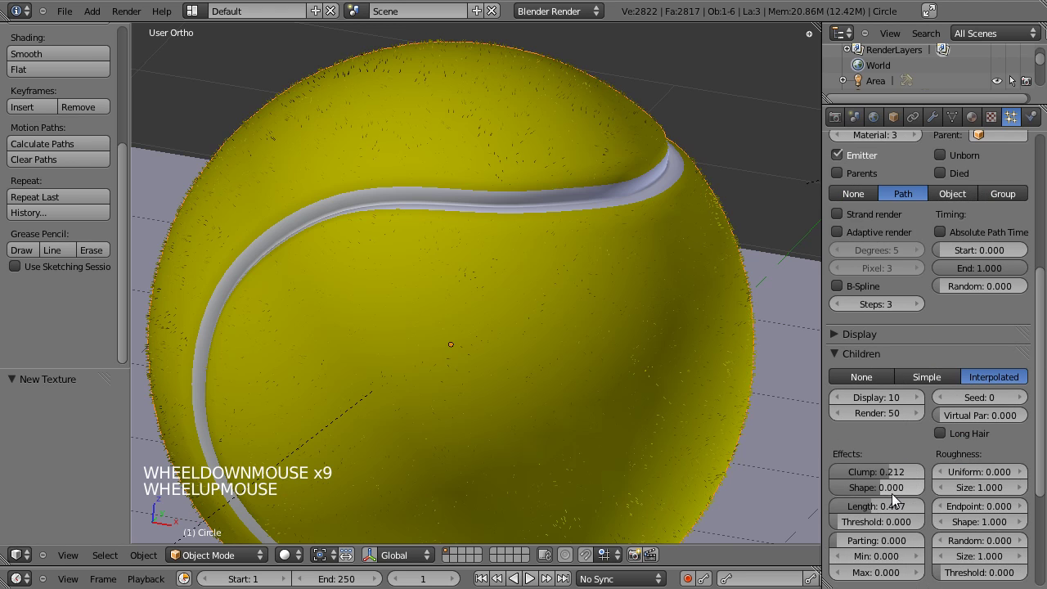
click(873, 512)
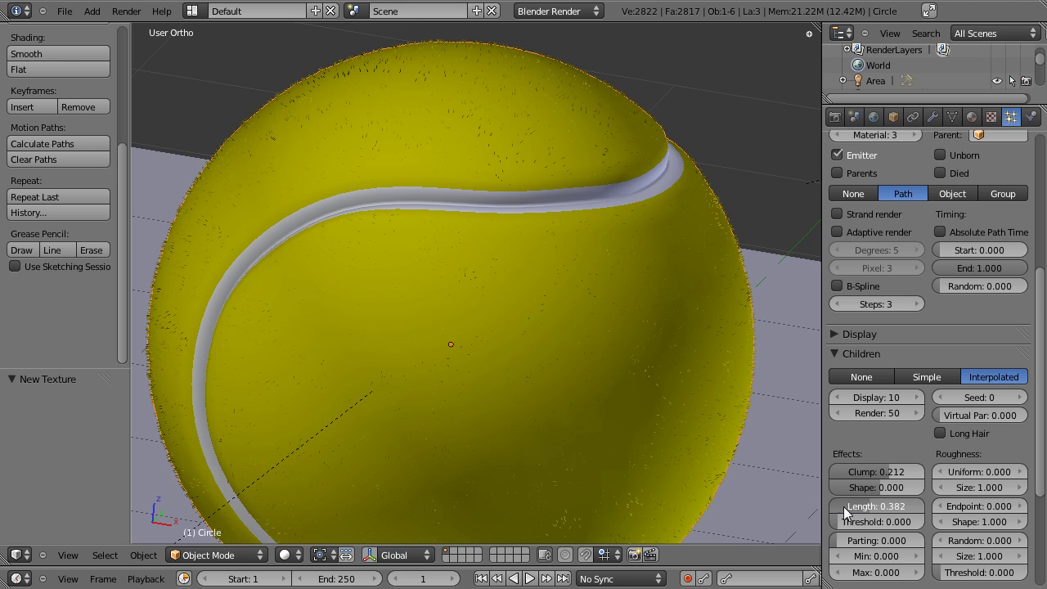
click(861, 510)
Begin editing the hair emission Amount field.
scroll(up, 3)
click(906, 328)
click(901, 328)
click(892, 332)
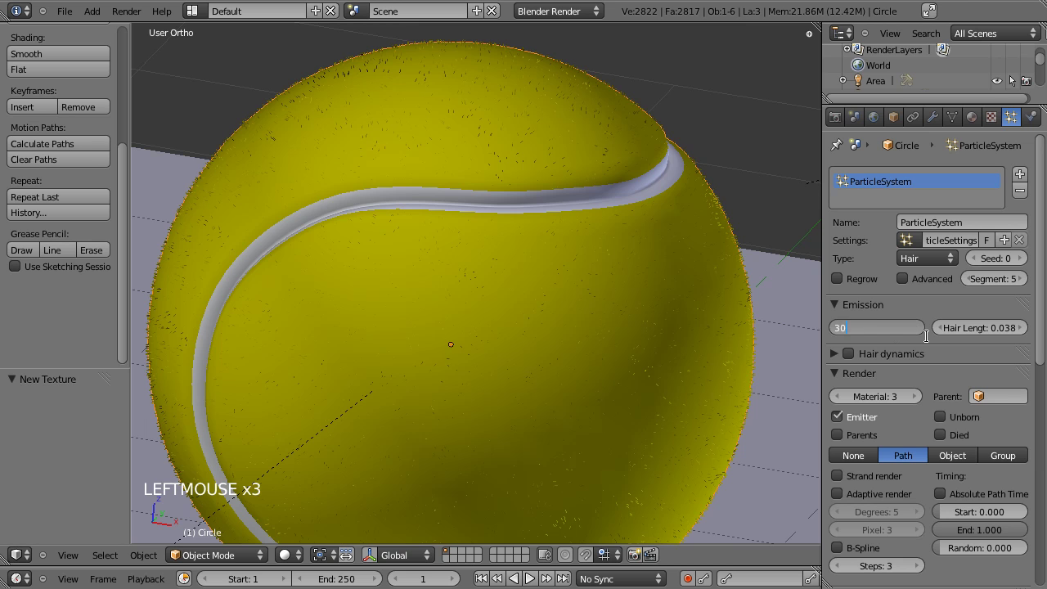
Render the scene with the hair amount at 3000, showing the fuzzy ball on blue sky.
key(ctrl+s)
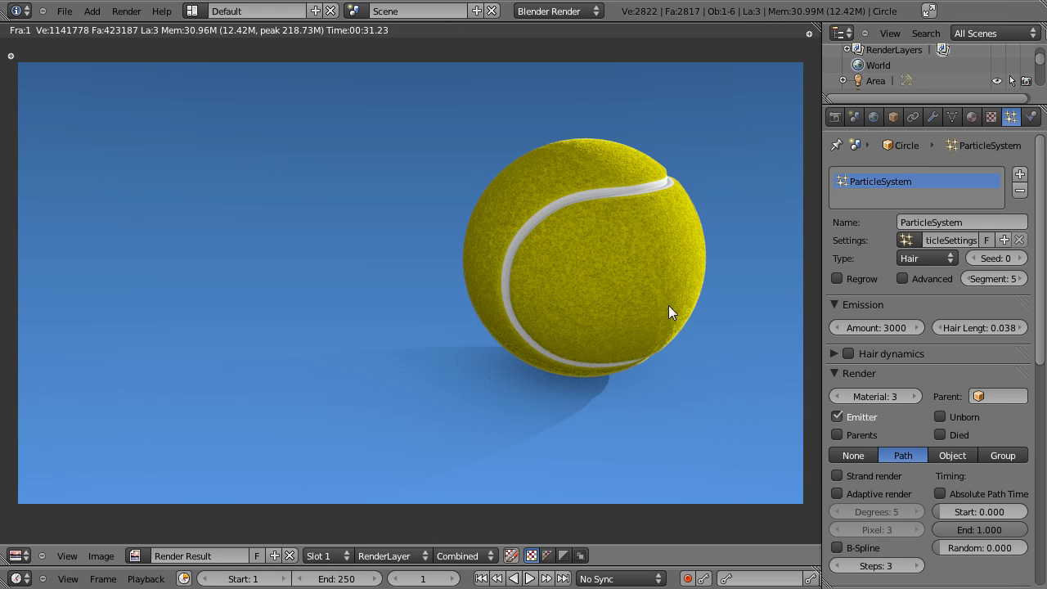
Leave the render and check the Area lamp's settings.
key(Escape)
scroll(down, 3)
right_click(399, 359)
click(976, 128)
click(871, 366)
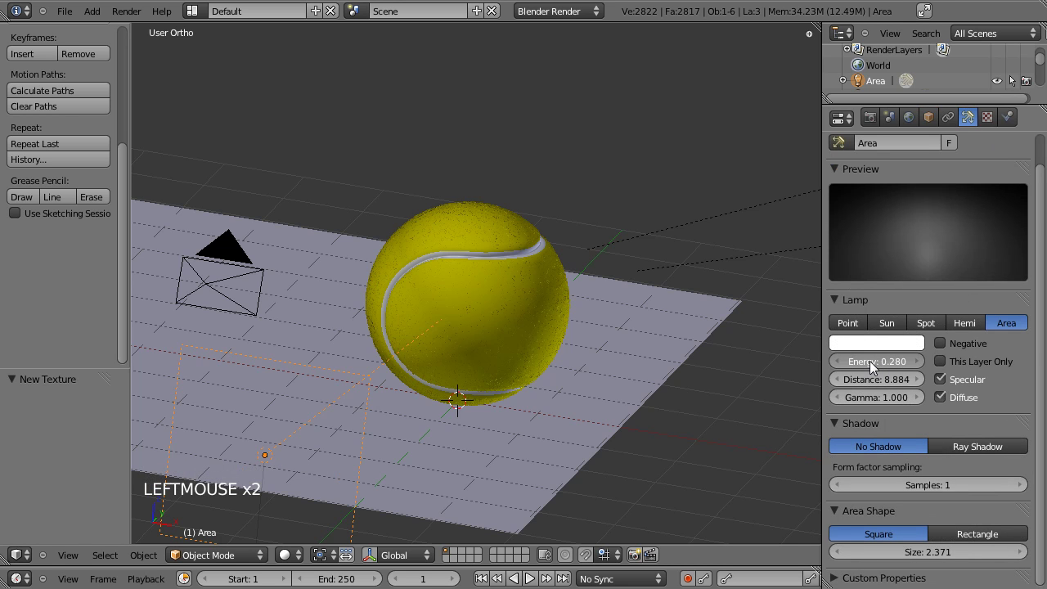
key(ctrl+s)
Set the ball's hair emission amount back to 1000 and render again.
right_click(552, 226)
scroll(down, 3)
click(1022, 124)
click(892, 329)
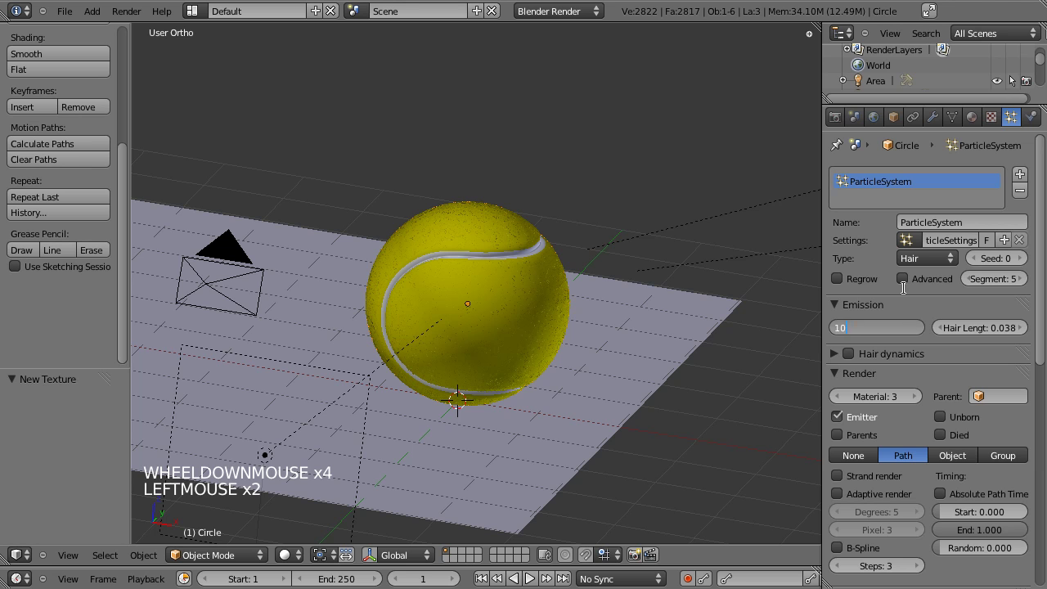
key(ctrl+s)
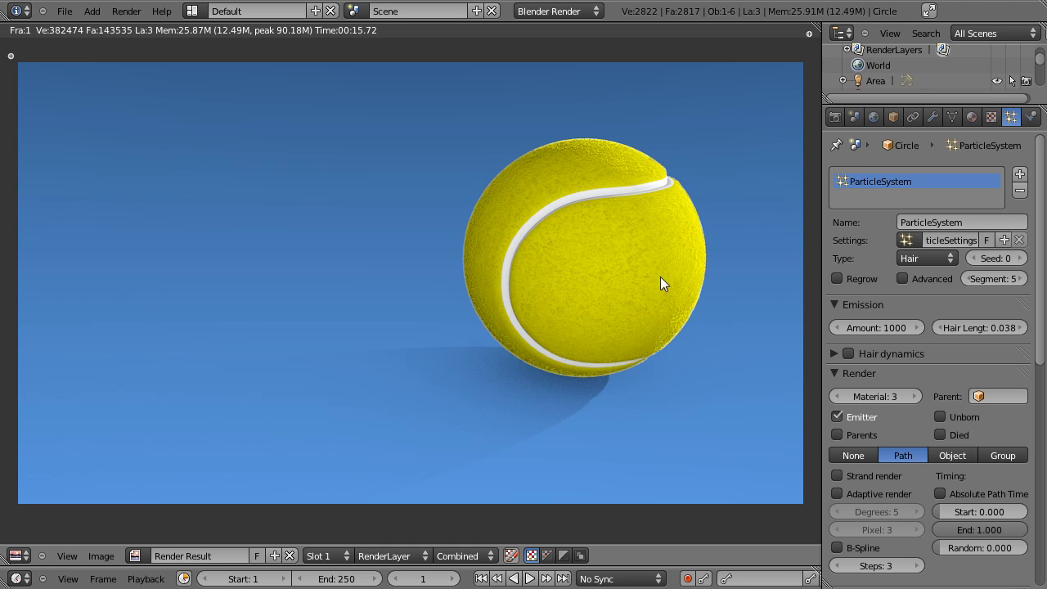
Return to the scene and go to the textures of the ball's yellow b_jaune material.
key(Escape)
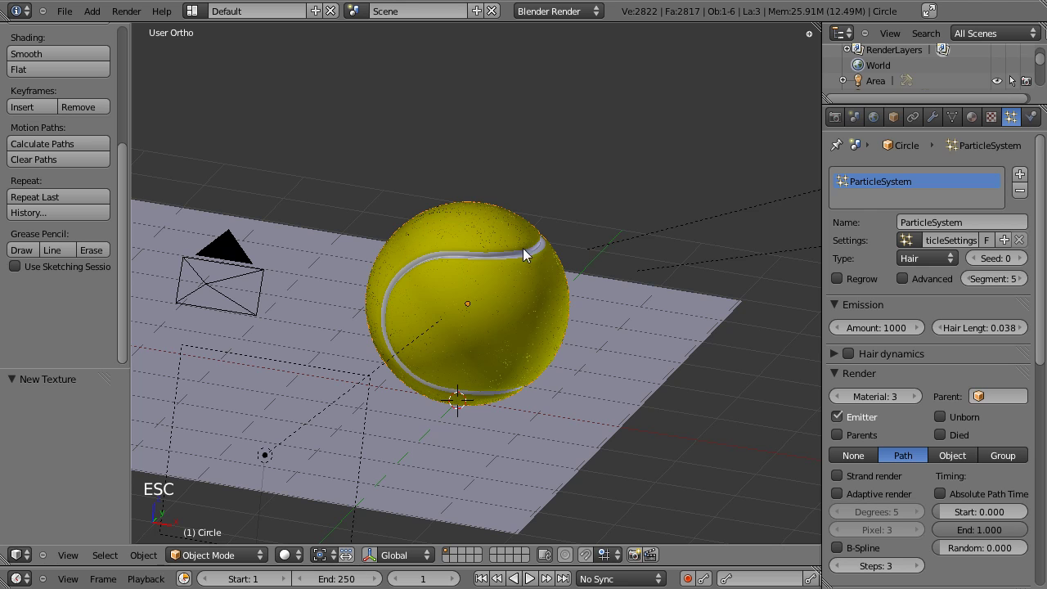
right_click(524, 247)
click(991, 124)
scroll(up, 3)
click(981, 122)
click(884, 188)
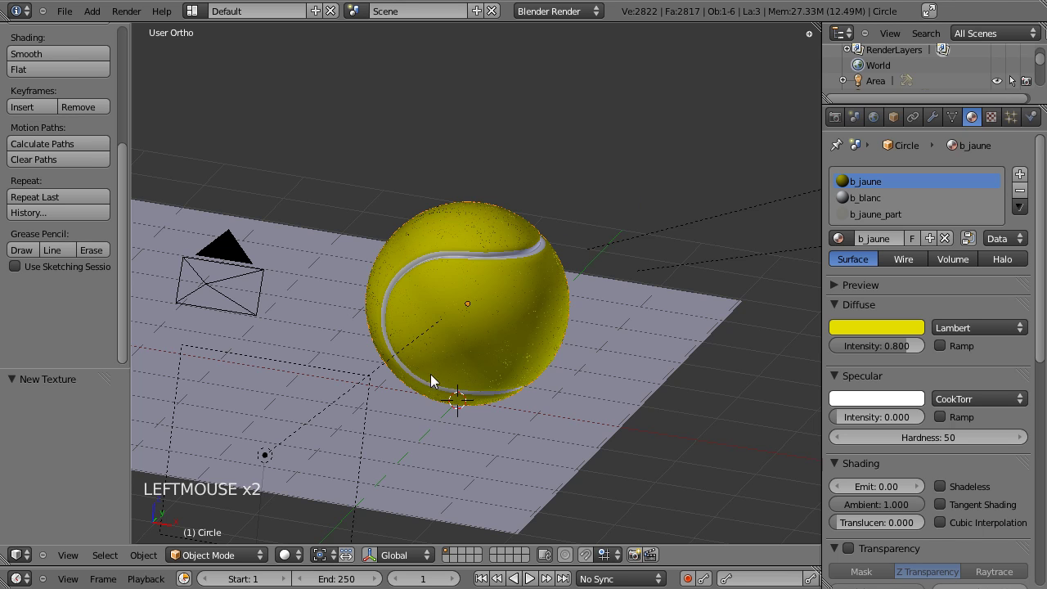
click(994, 119)
Switch off the Voronoi Texture.001 slot on the material.
click(897, 301)
click(910, 318)
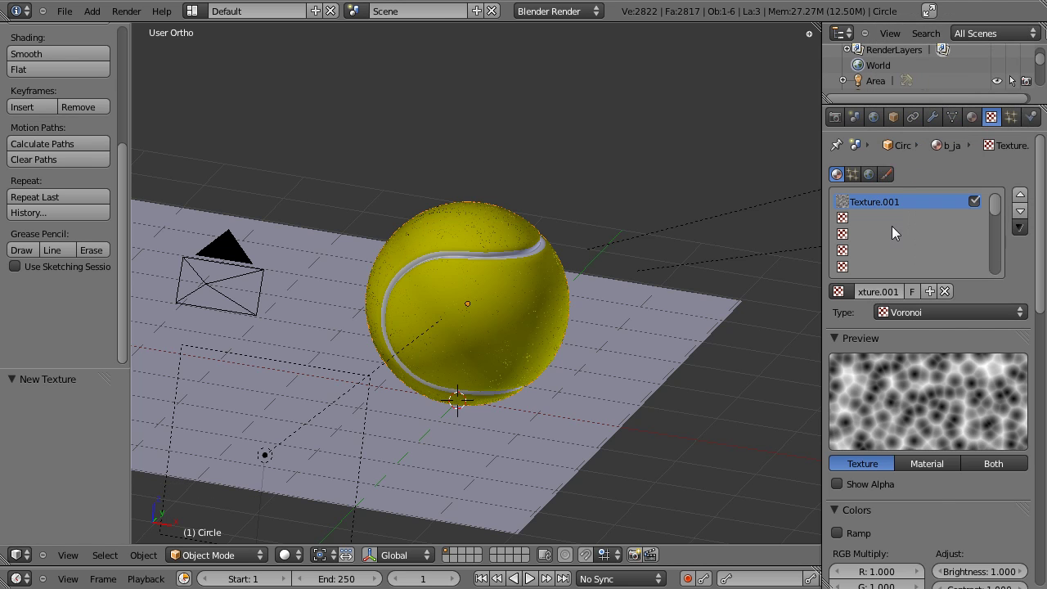
click(975, 205)
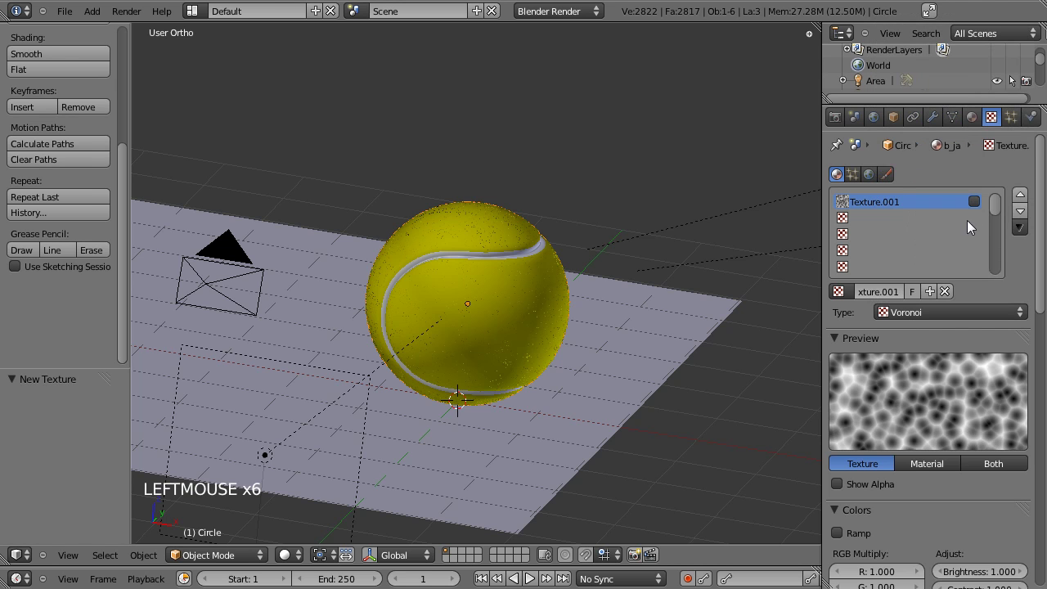
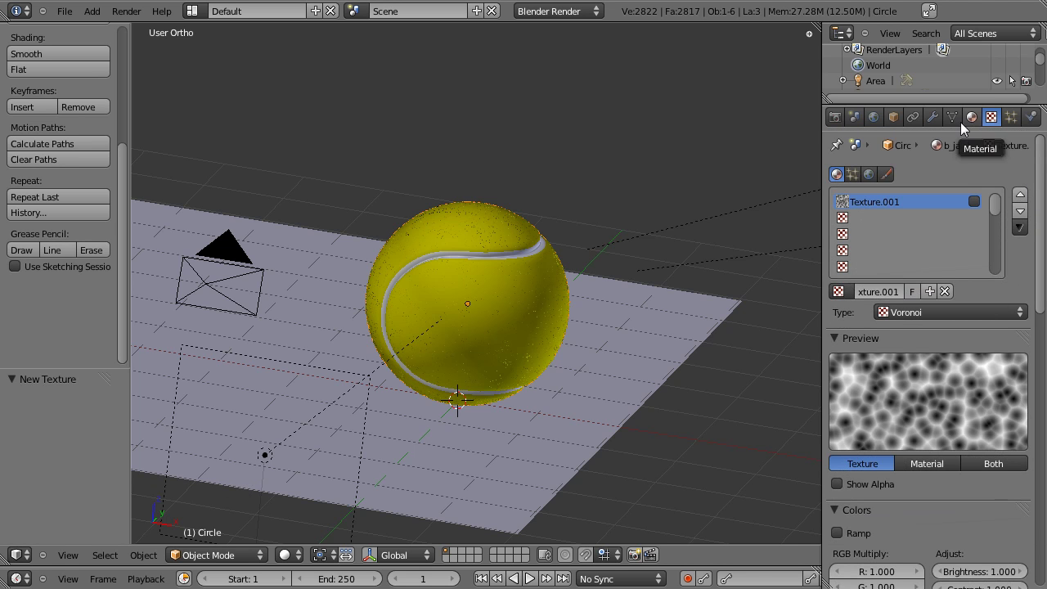
Add a Displace modifier to the ball and move it above the particle modifier.
click(935, 126)
click(843, 223)
click(852, 198)
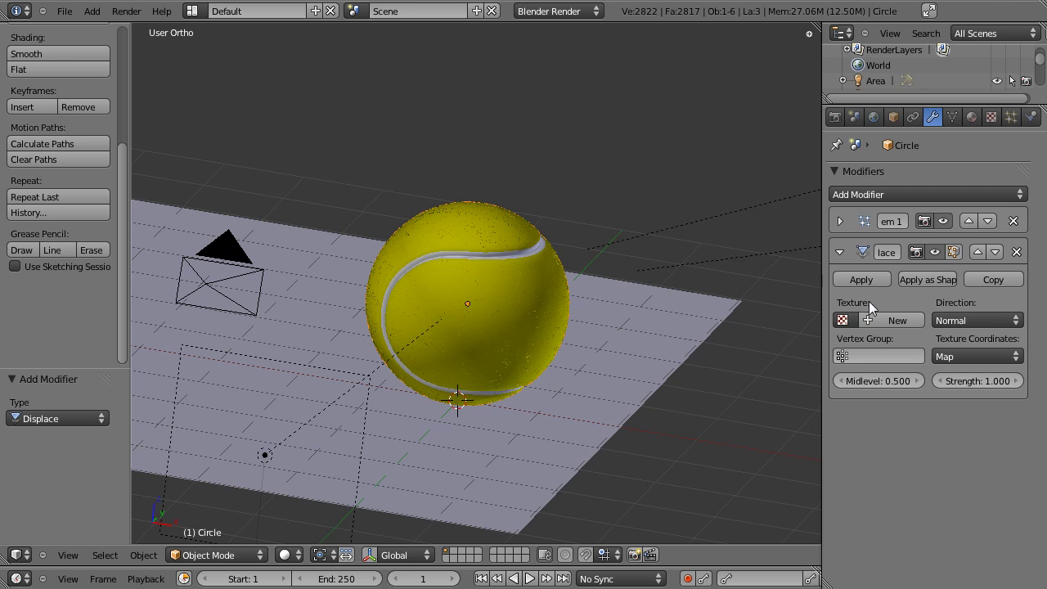
click(845, 259)
Assign the Voronoi Texture.001 to the displacement with strength -0.025.
click(979, 255)
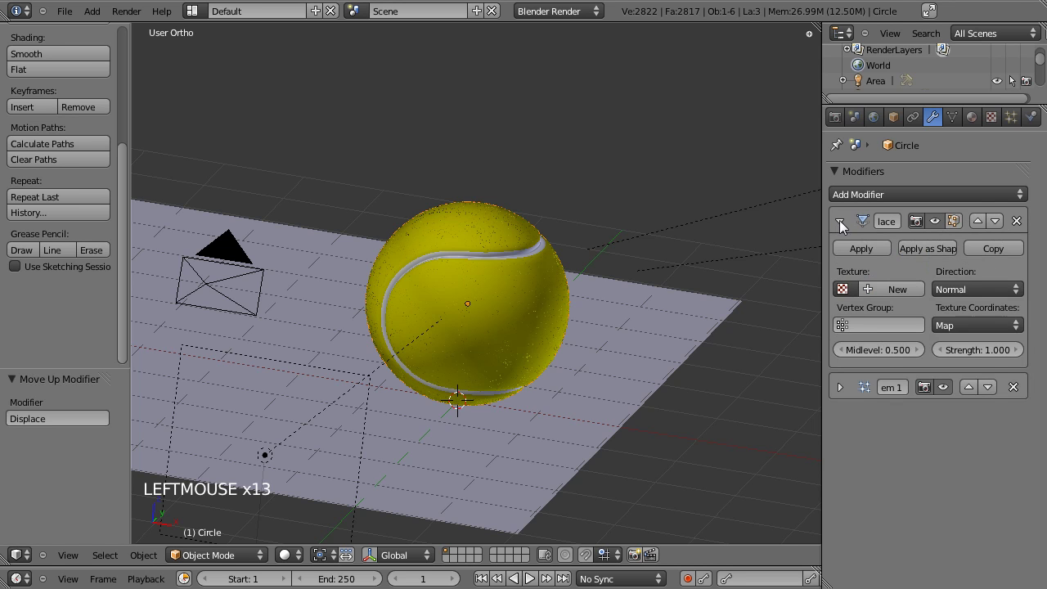
double_click(850, 296)
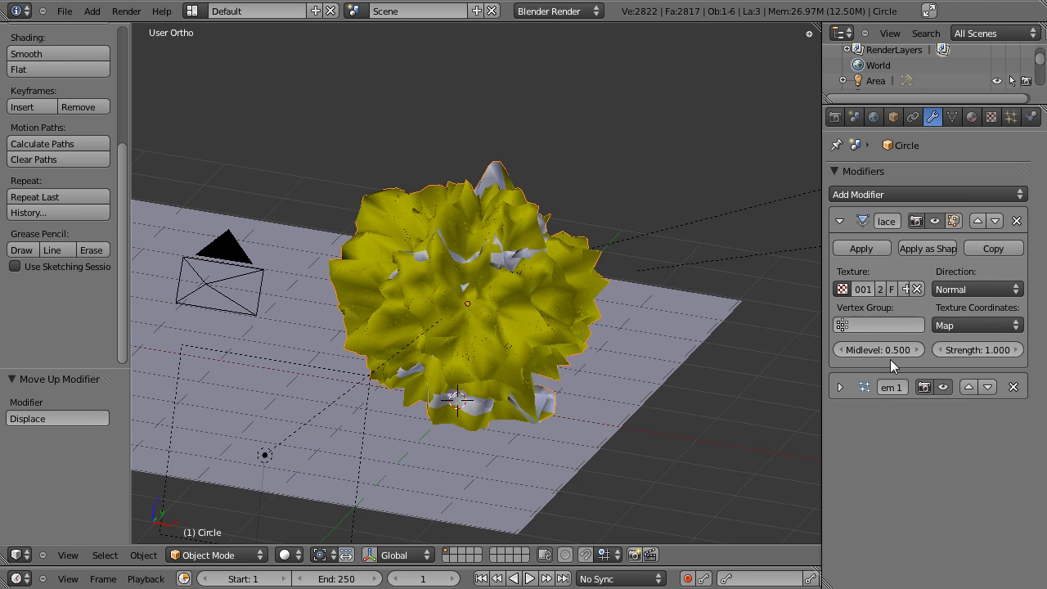
scroll(up, 3)
click(992, 354)
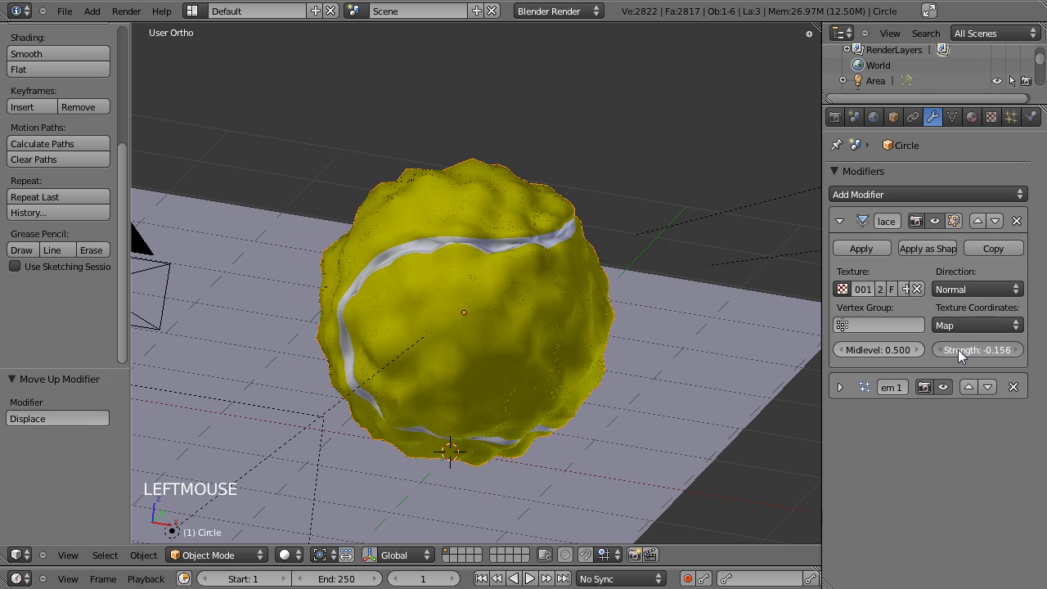